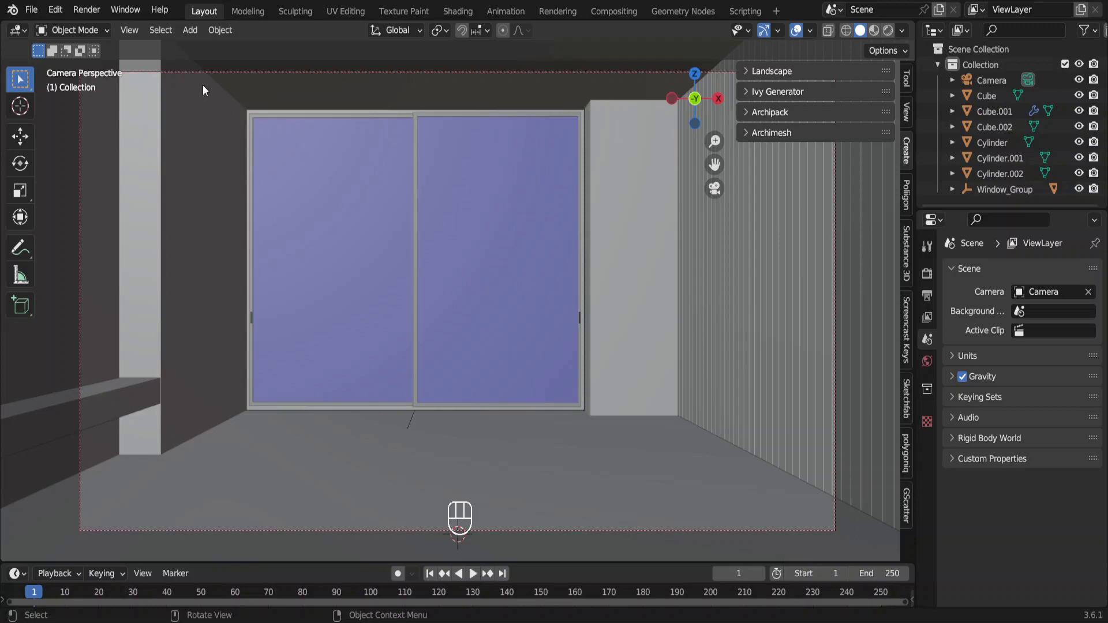
Drag the curtain OBJ file into the viewport to import it into the room scene
drag(34, 15, 223, 193)
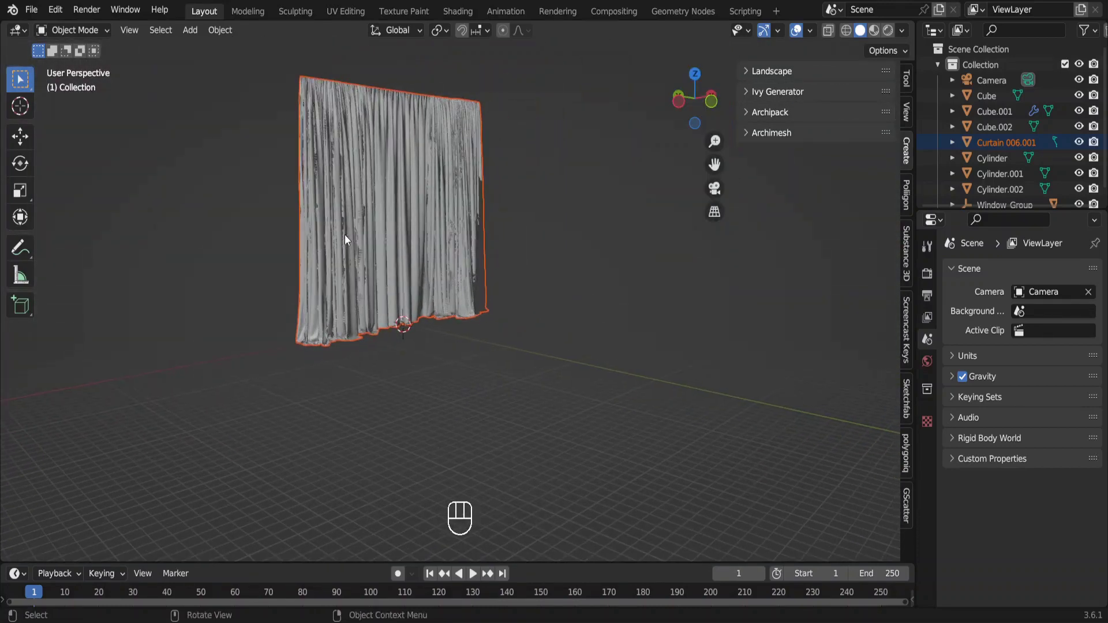
Scale the imported curtain to 0.01 and check it from the camera and top view
key(s)
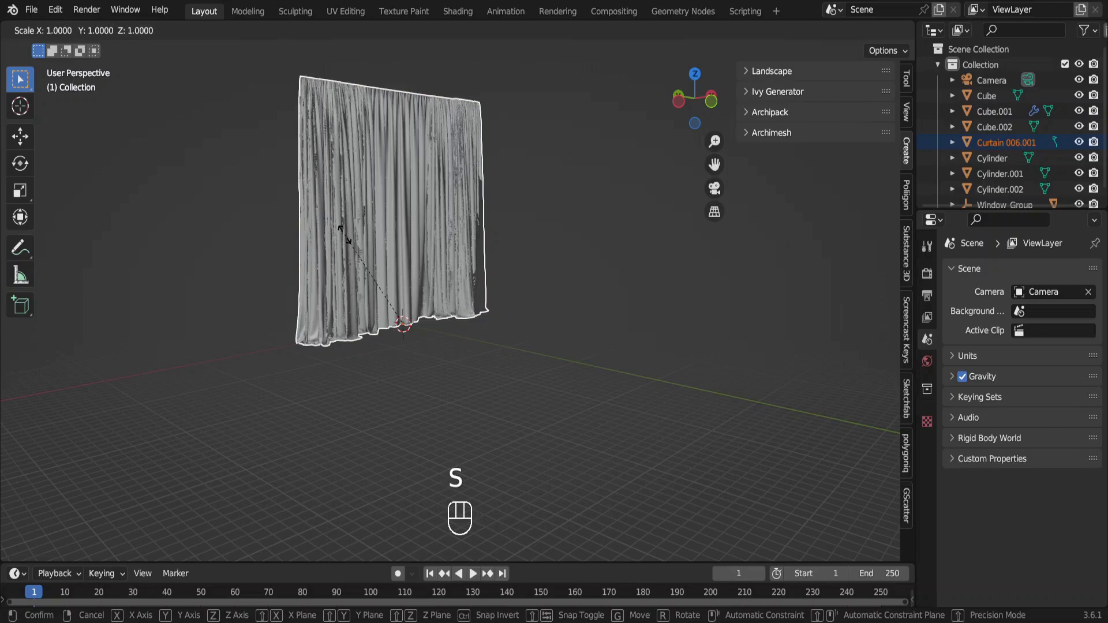
key(.)
key(0)
key(1)
key(Return)
key(KP_Decimal)
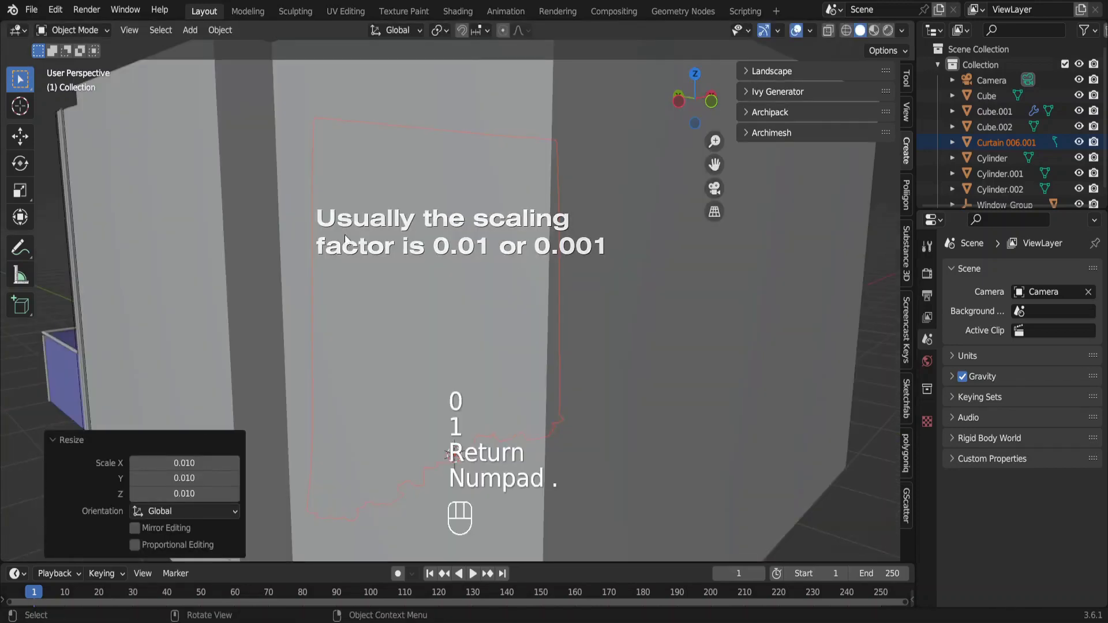
key(KP_0)
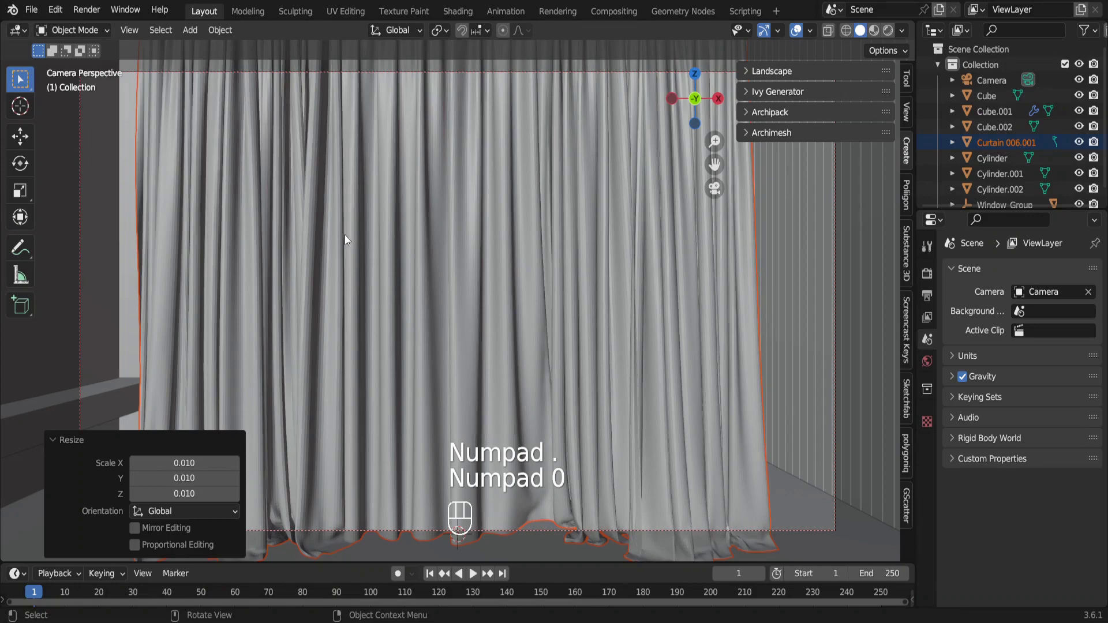
key(KP_7)
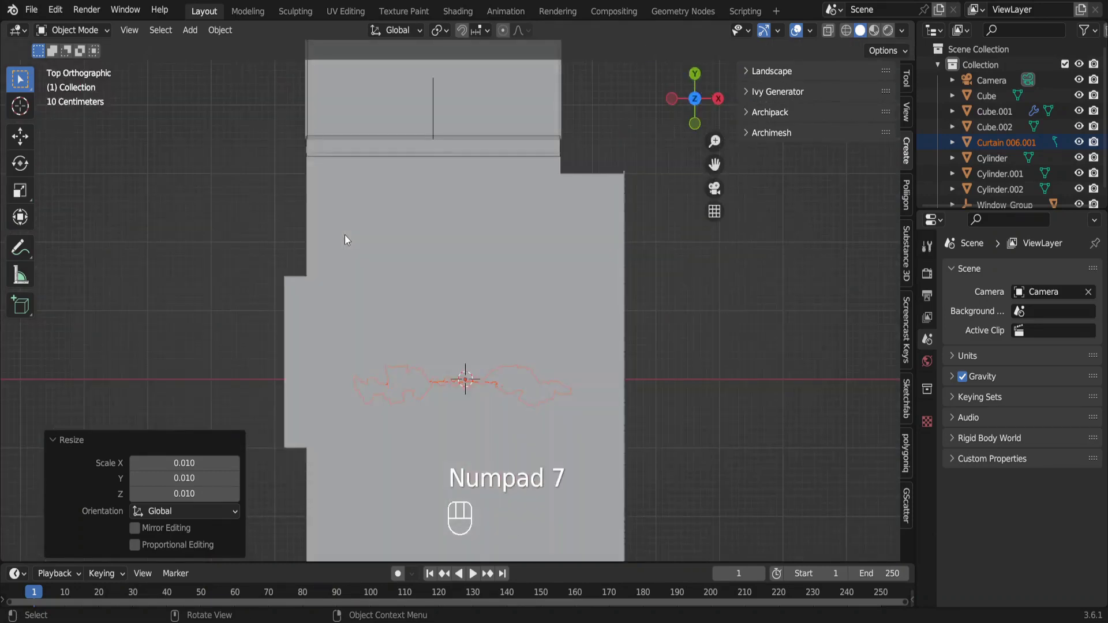
Move the curtain along Y and X so it sits centred against the window wall
key(alt+z)
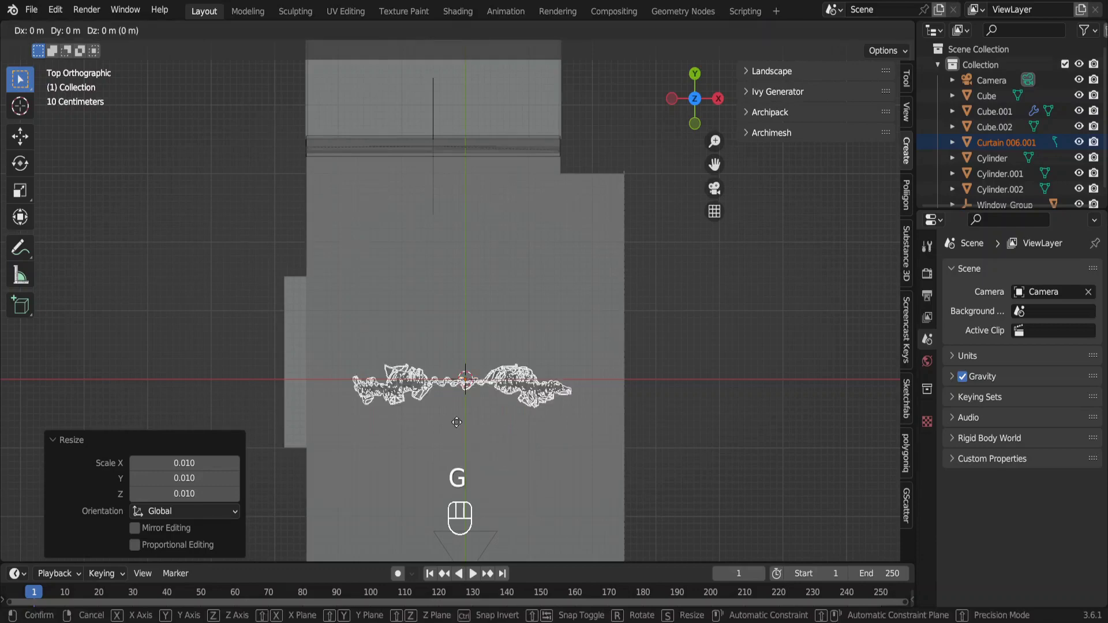
key(g)
key(y)
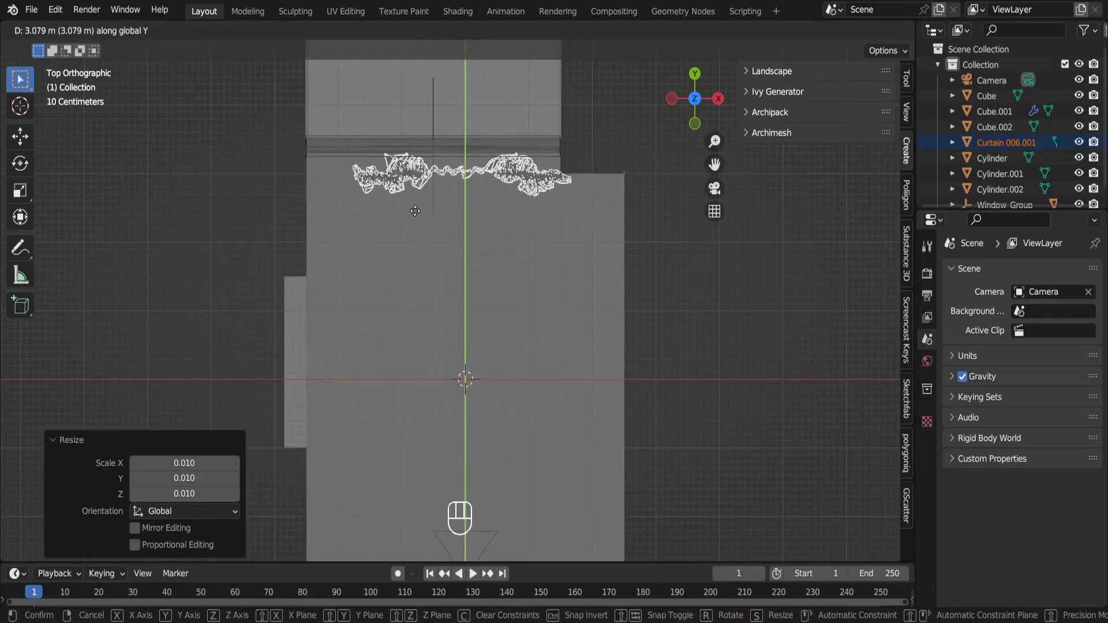
key(g)
key(y)
key(x)
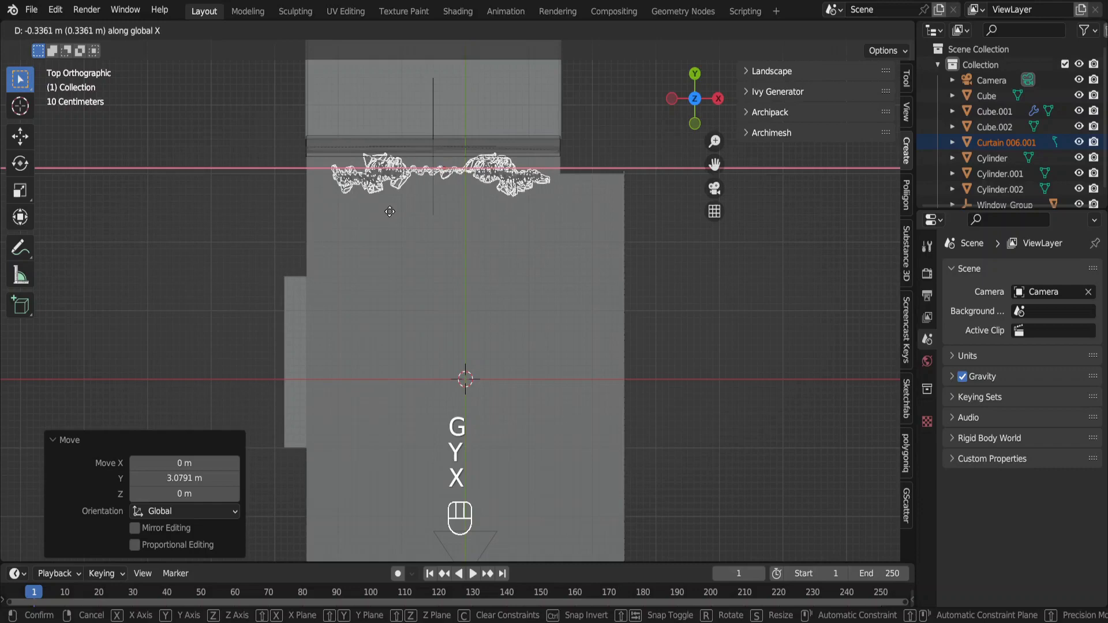
key(KP_0)
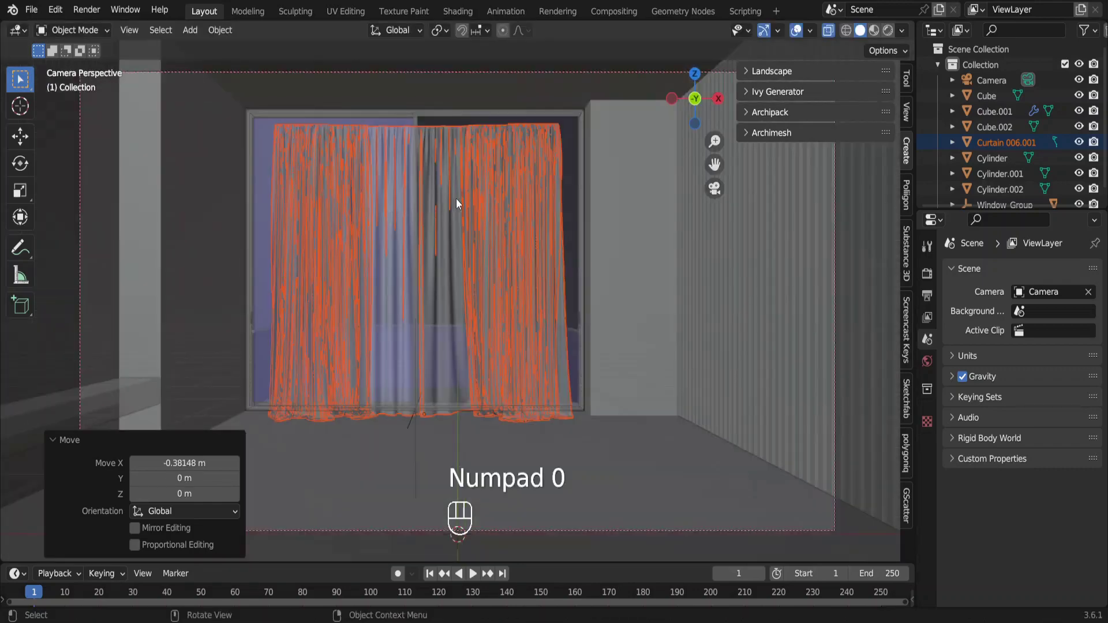
Enlarge the curtain slightly and nudge it along Y to hang right at the window
key(alt+z)
key(s)
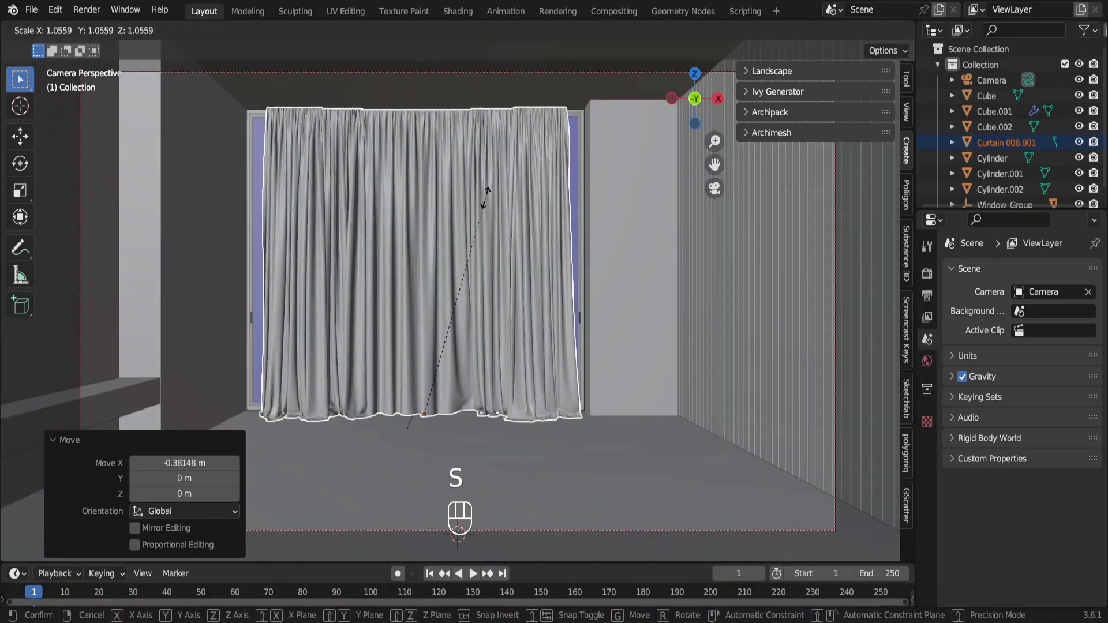
key(KP_Decimal)
key(g)
key(y)
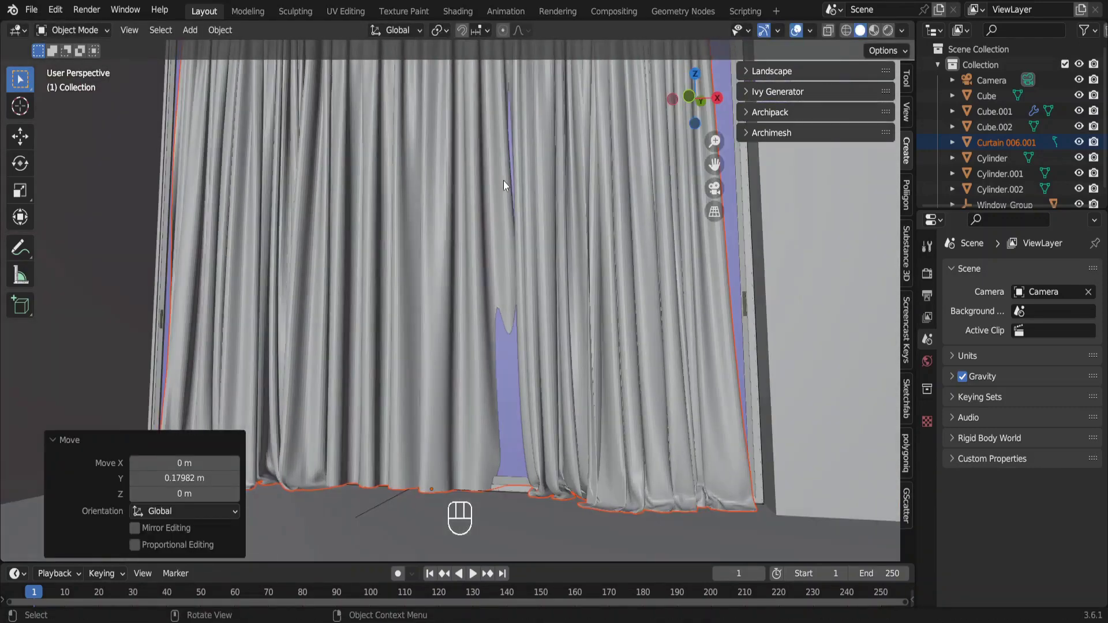
key(KP_0)
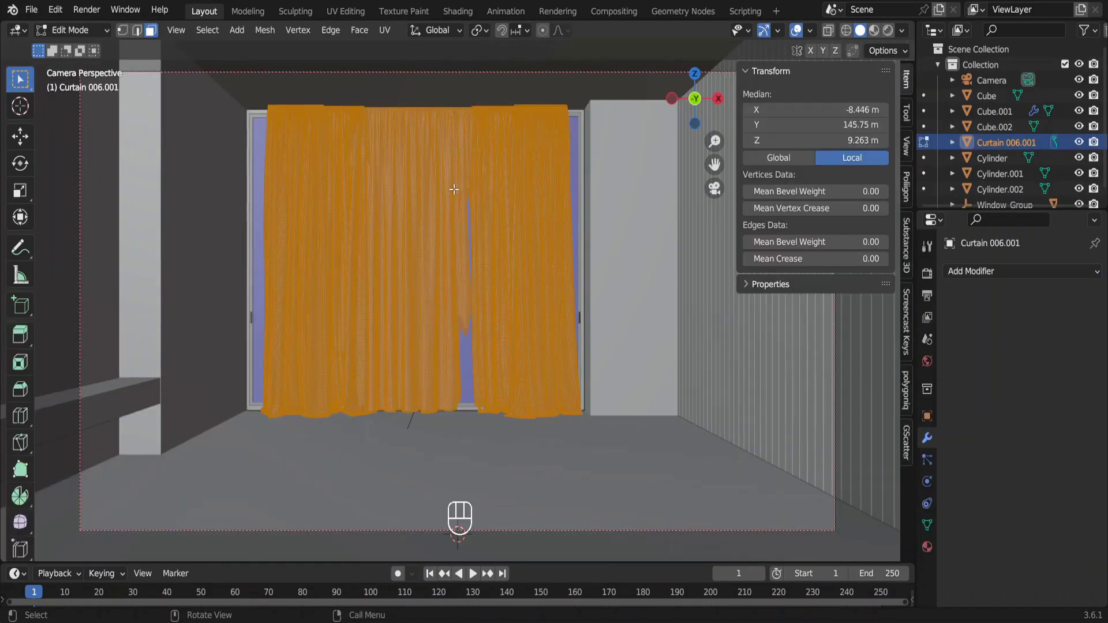
Select the whole middle curtain panel, delete it, and isolate the curtains in local view
click(415, 146)
drag(438, 178, 449, 187)
key(ctrl+l)
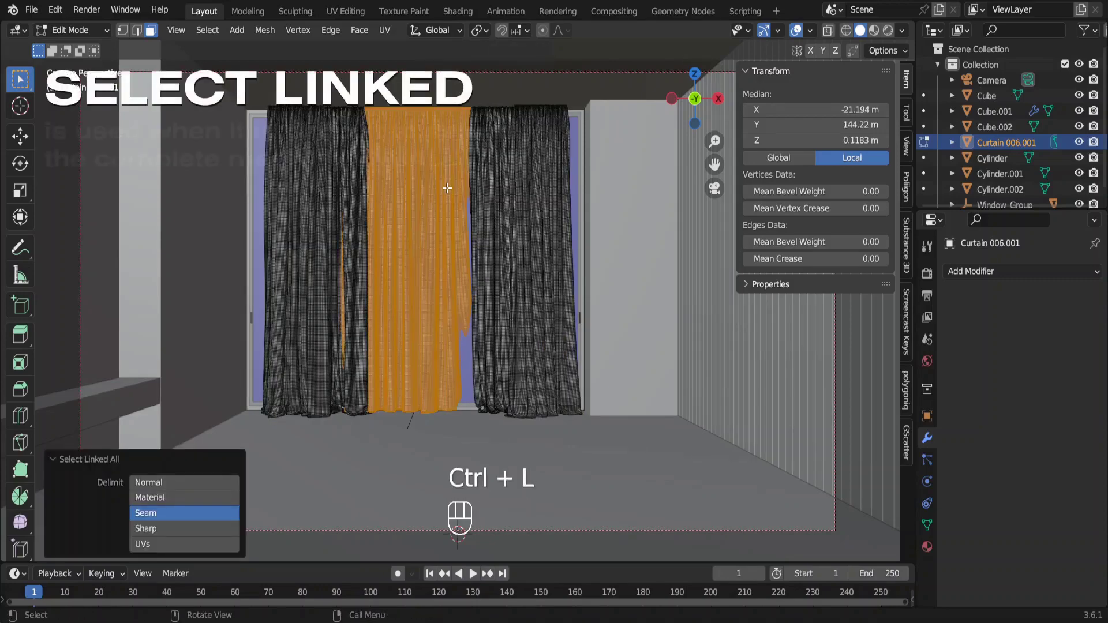
key(Delete)
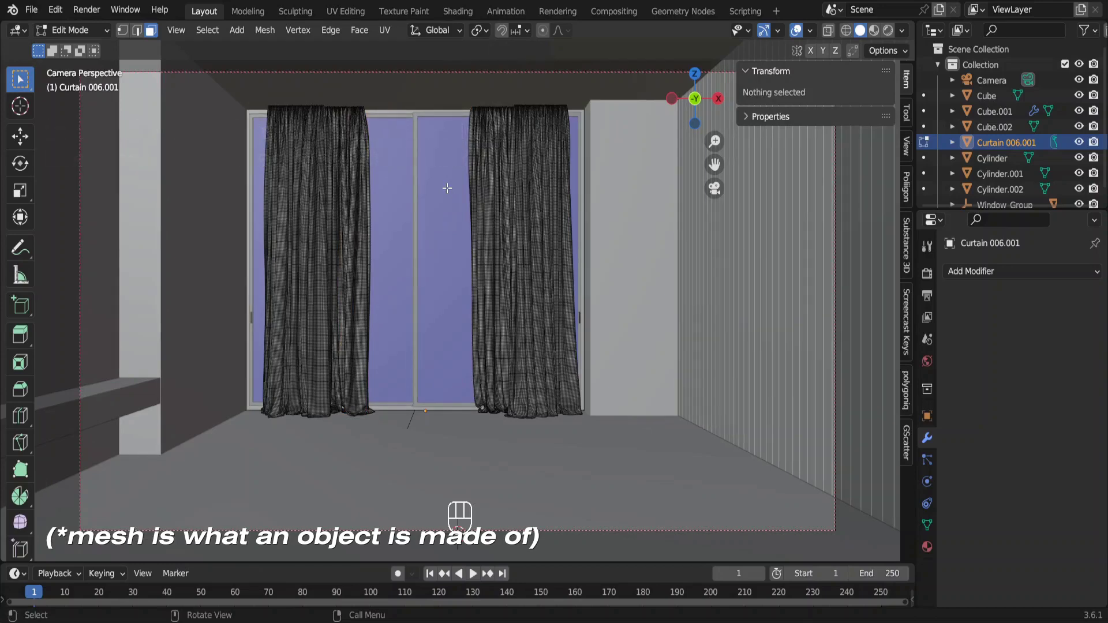
key(KP_Divide)
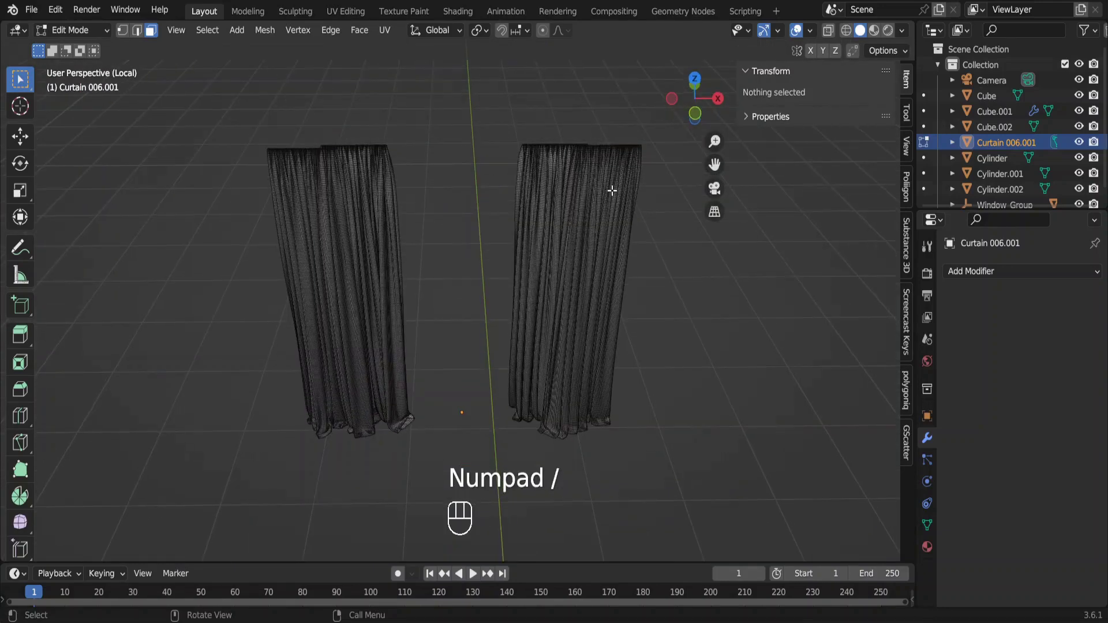
Slide the right curtain piece along X from top view so the panels sit at the window's side
click(614, 190)
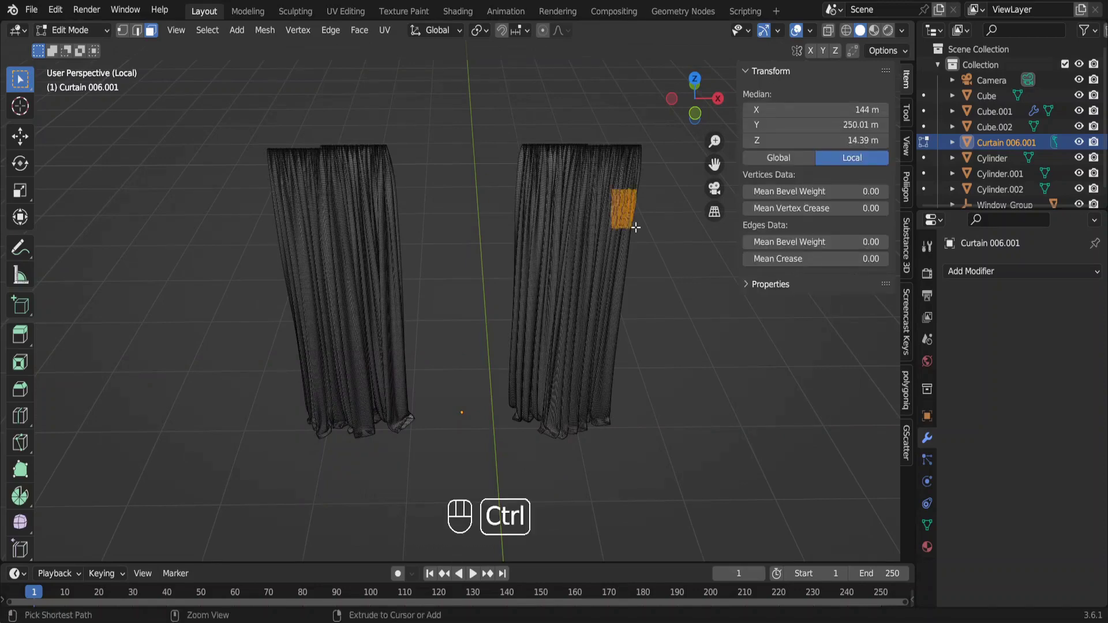
key(ctrl+l)
key(KP_7)
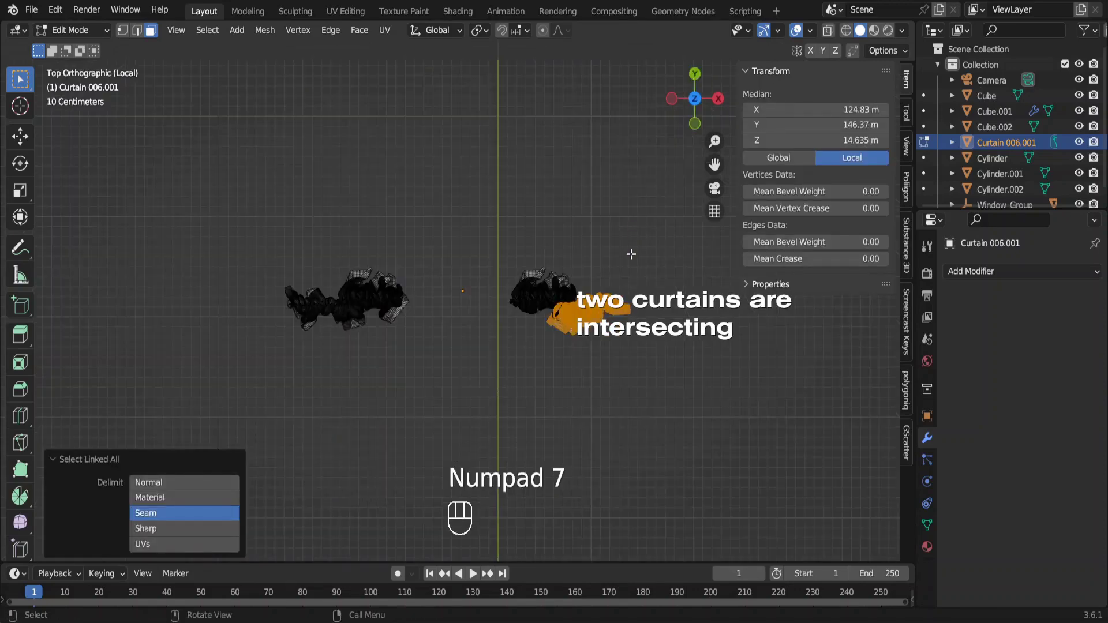
key(g)
key(x)
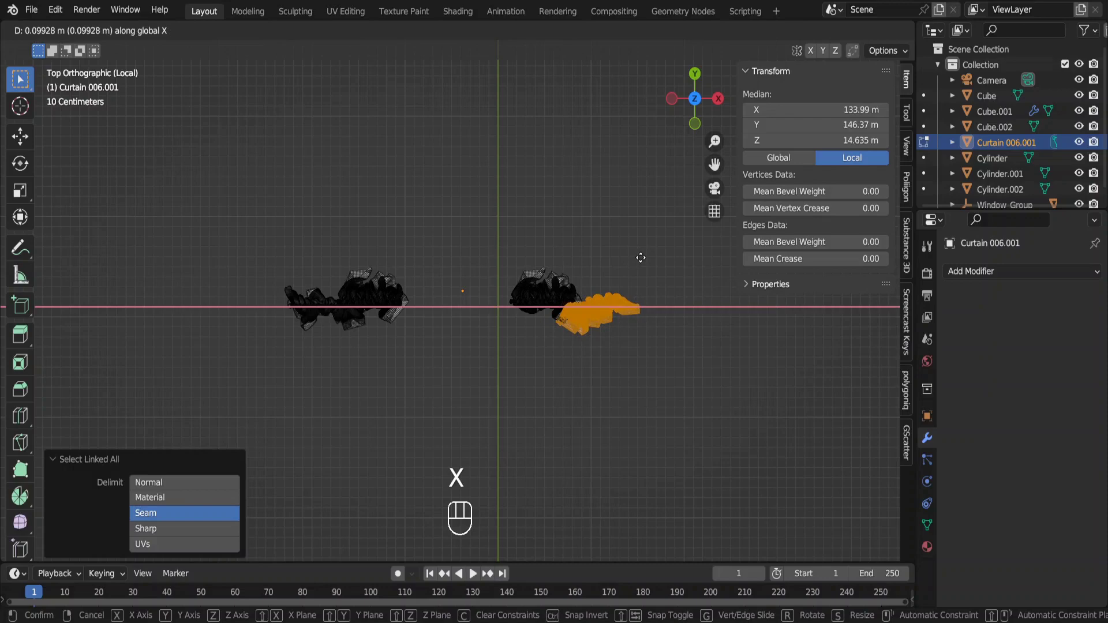
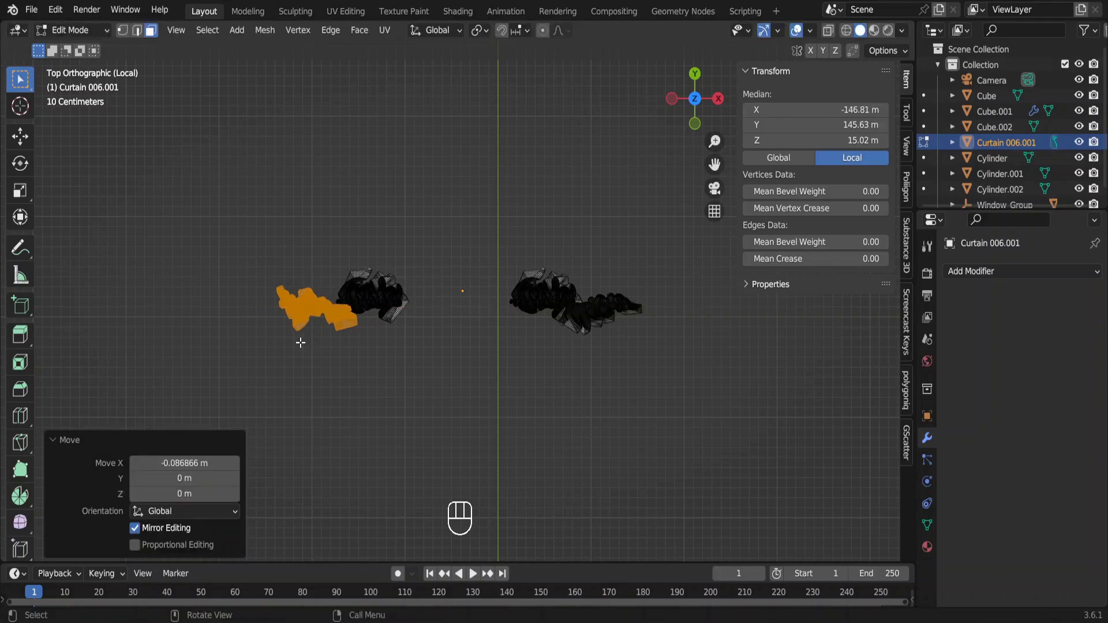
key(alt+z)
key(Tab)
Shift the remaining overlapping piece along X and return to the full scene
key(alt+z)
key(KP_Divide)
key(g)
key(x)
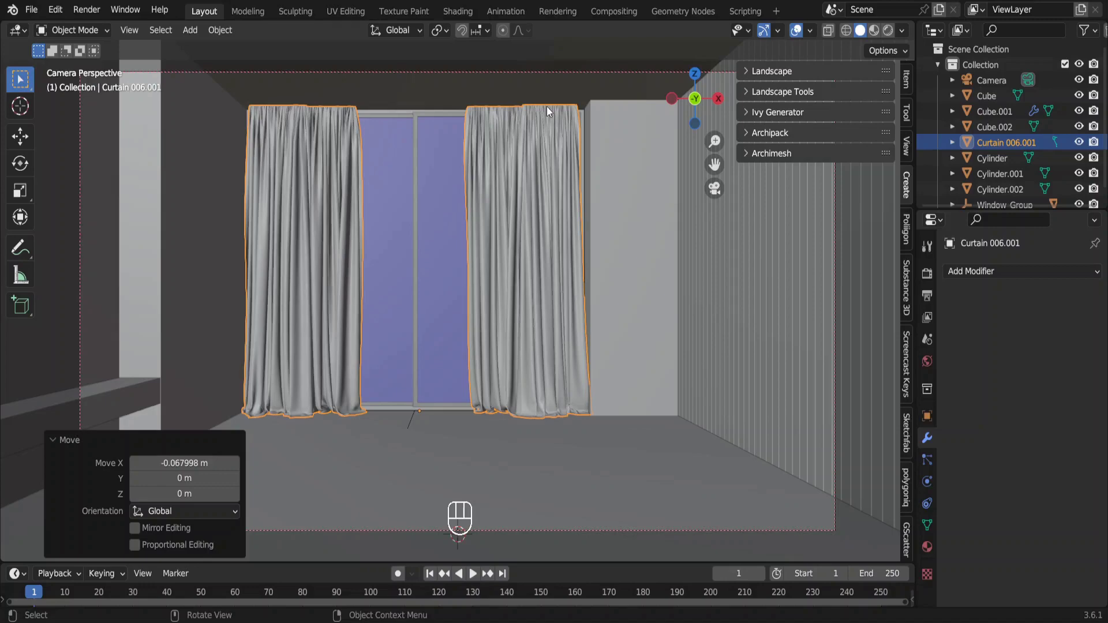
Select all ceiling faces of the room shell by normal similarity and refine the selection
click(571, 88)
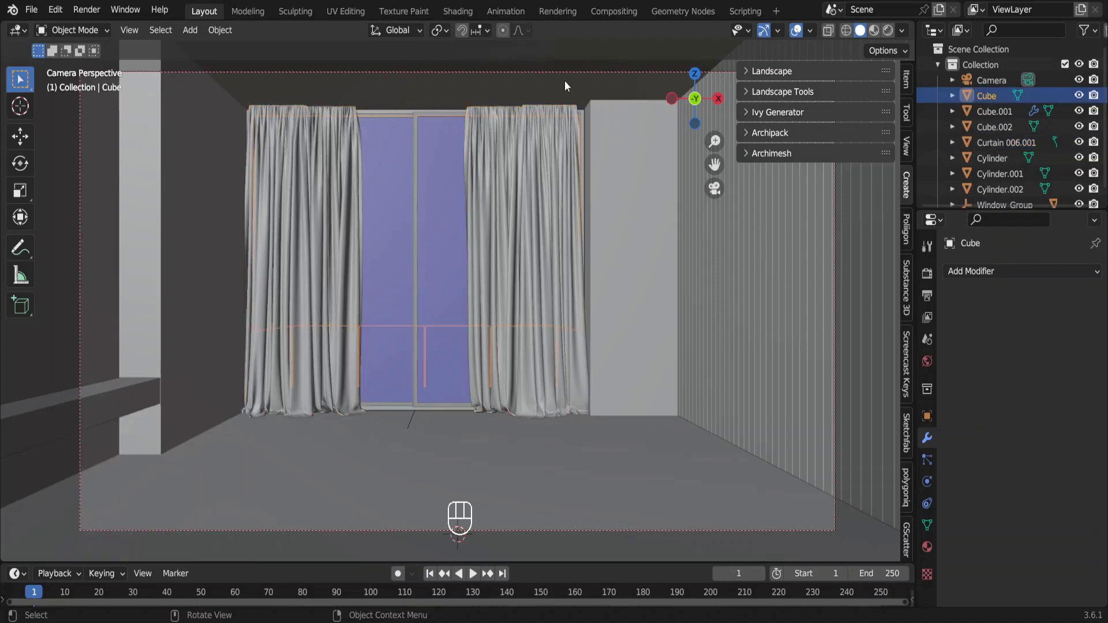
key(Tab)
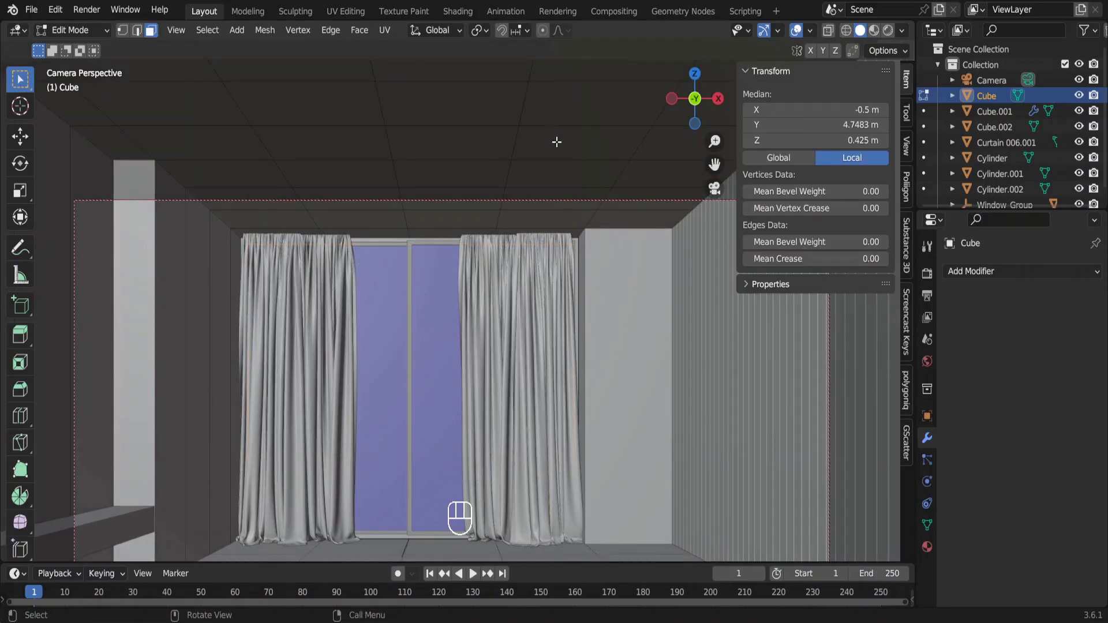
click(558, 142)
key(shift+g)
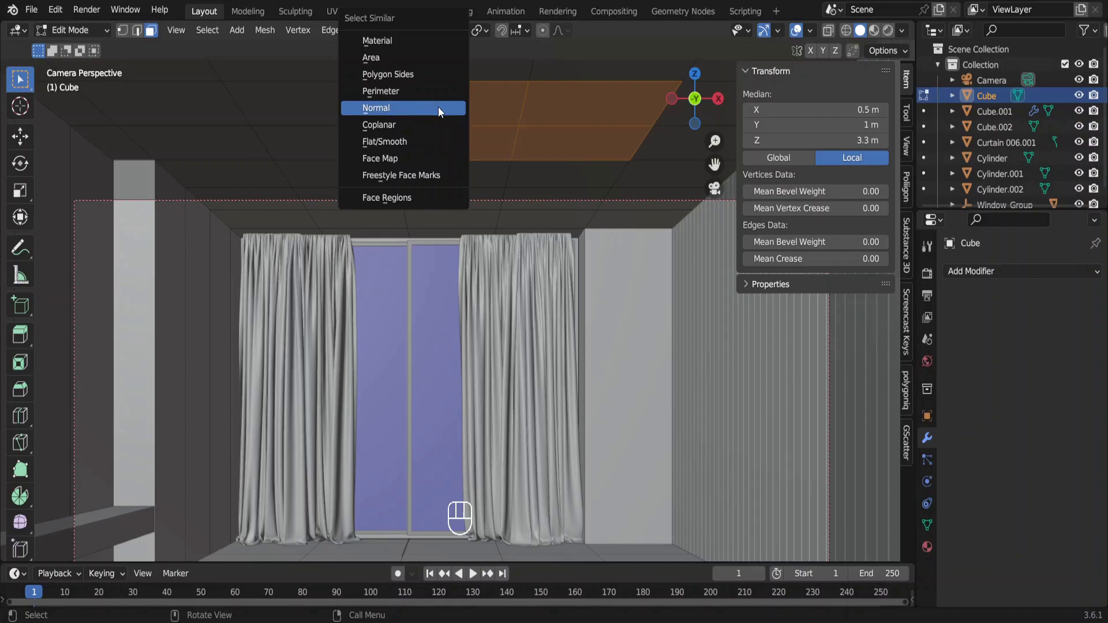
key(n)
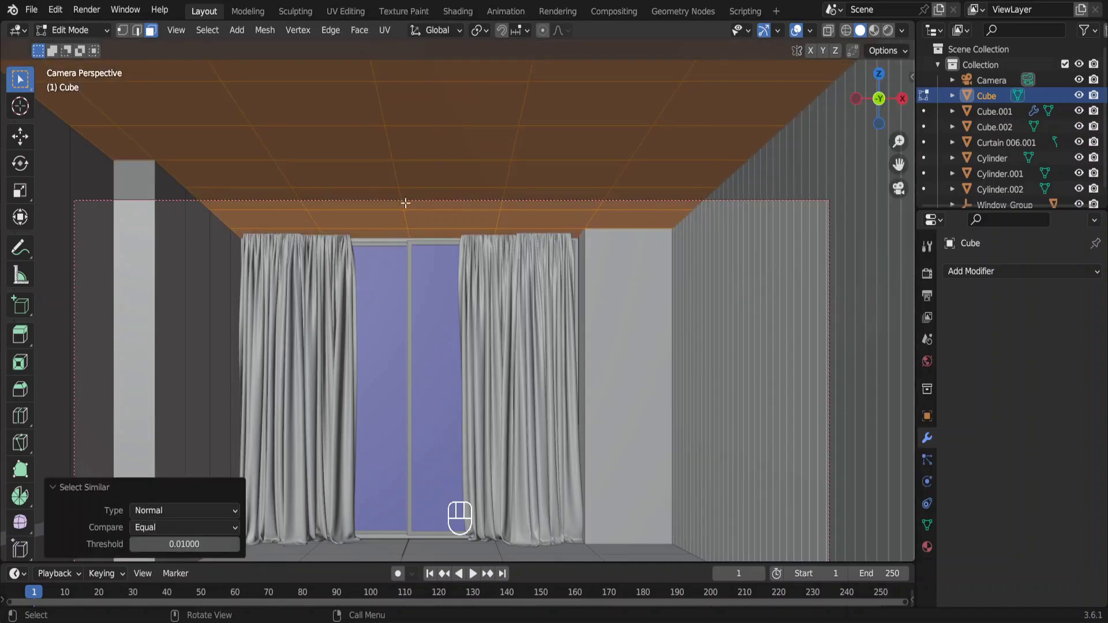
click(307, 234)
click(363, 233)
click(442, 239)
click(514, 239)
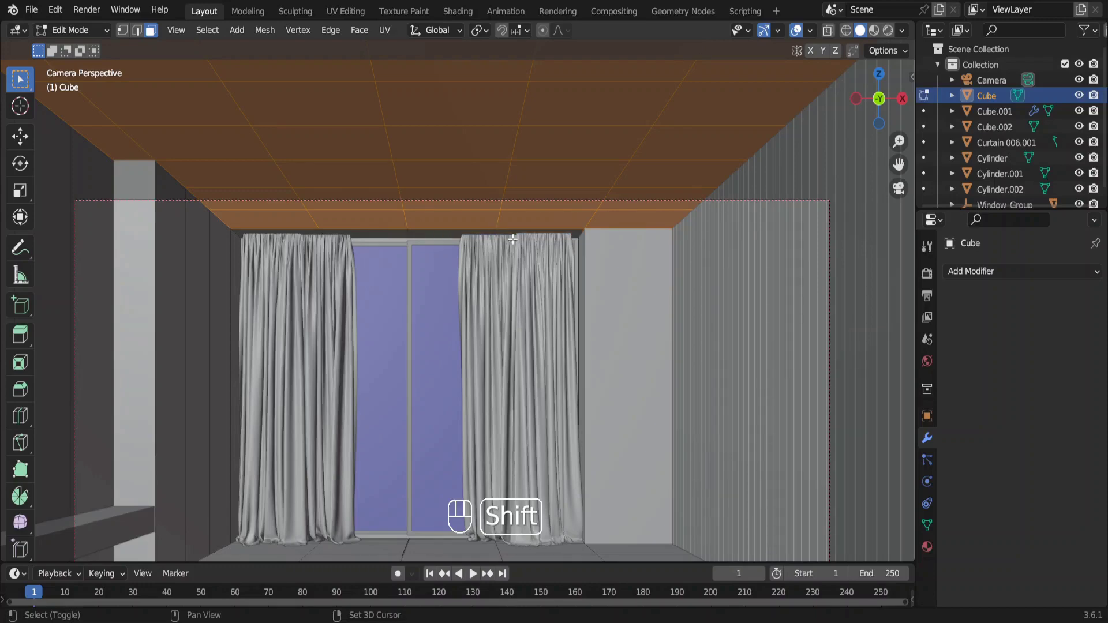
Inset the ceiling faces 0.05 m and extrude them 0.1 m along their normal
key(i)
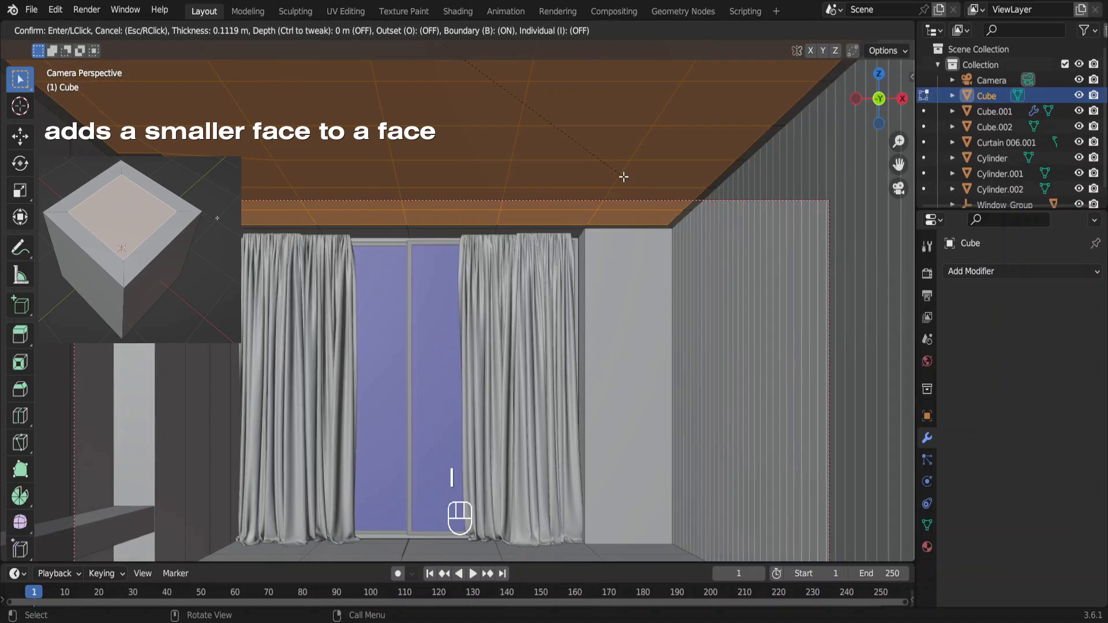
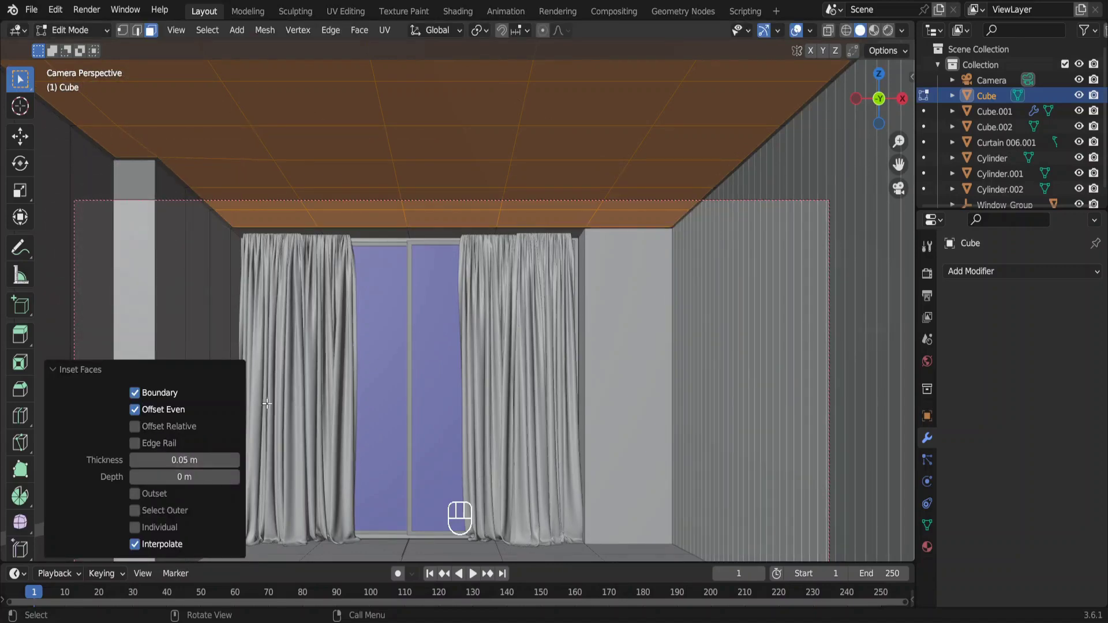
key(e)
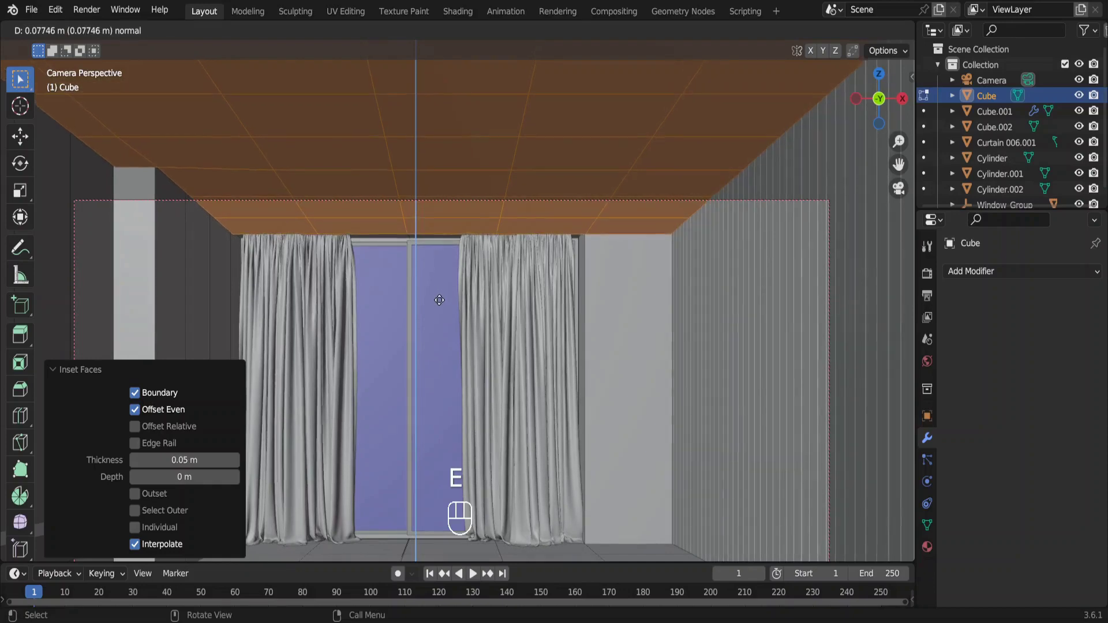
click(444, 304)
In the Shading workspace, apply the Fabric 023 asset material to the curtain
key(Tab)
click(494, 302)
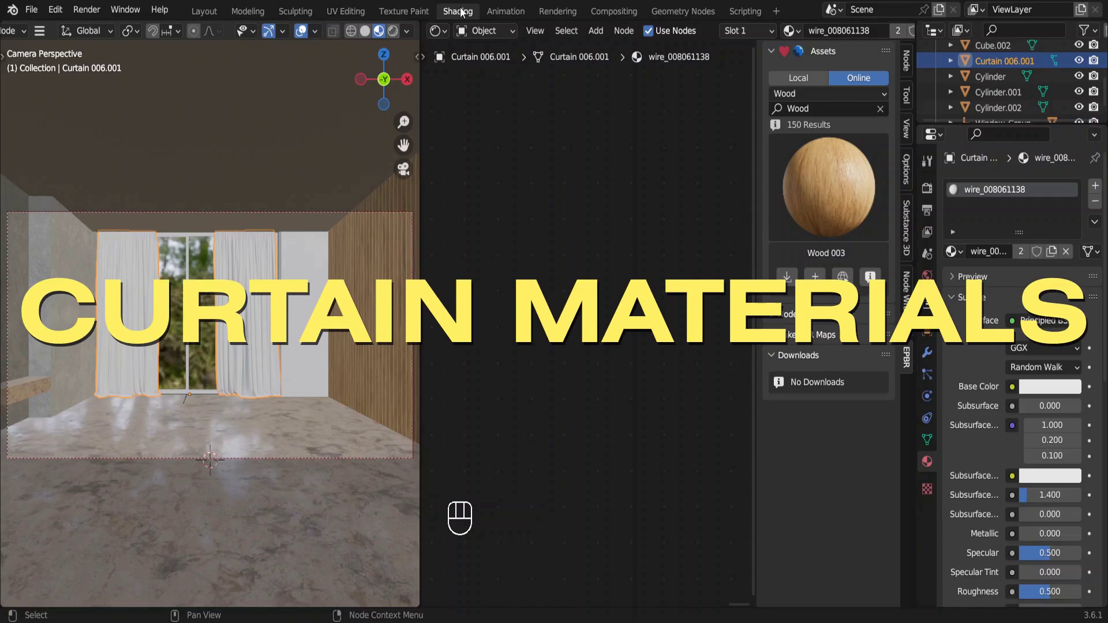
drag(801, 97, 481, 384)
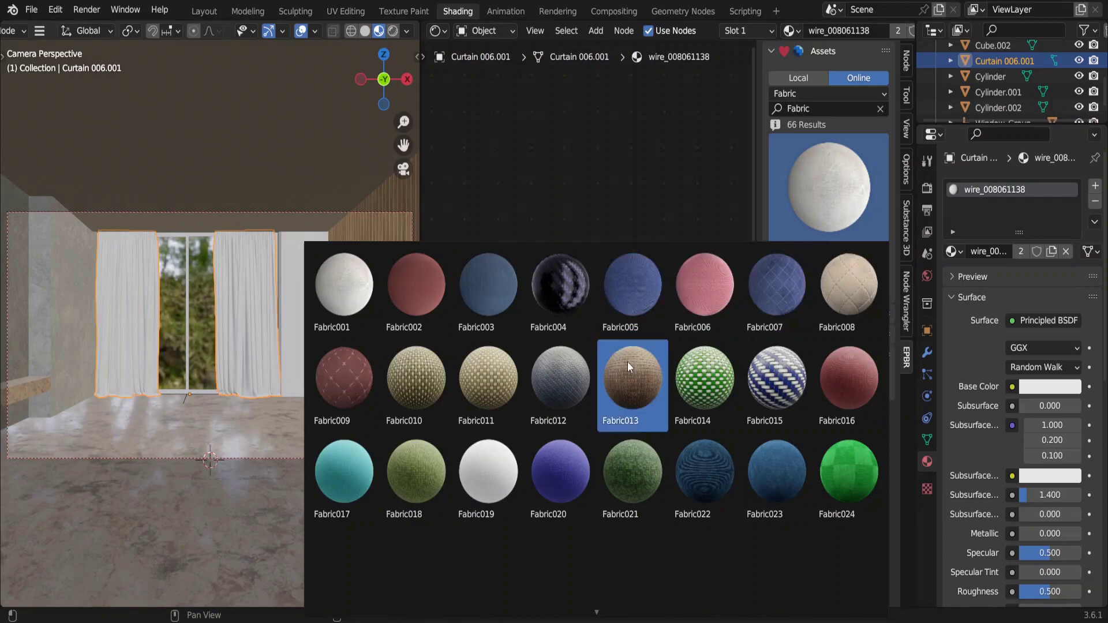
click(769, 476)
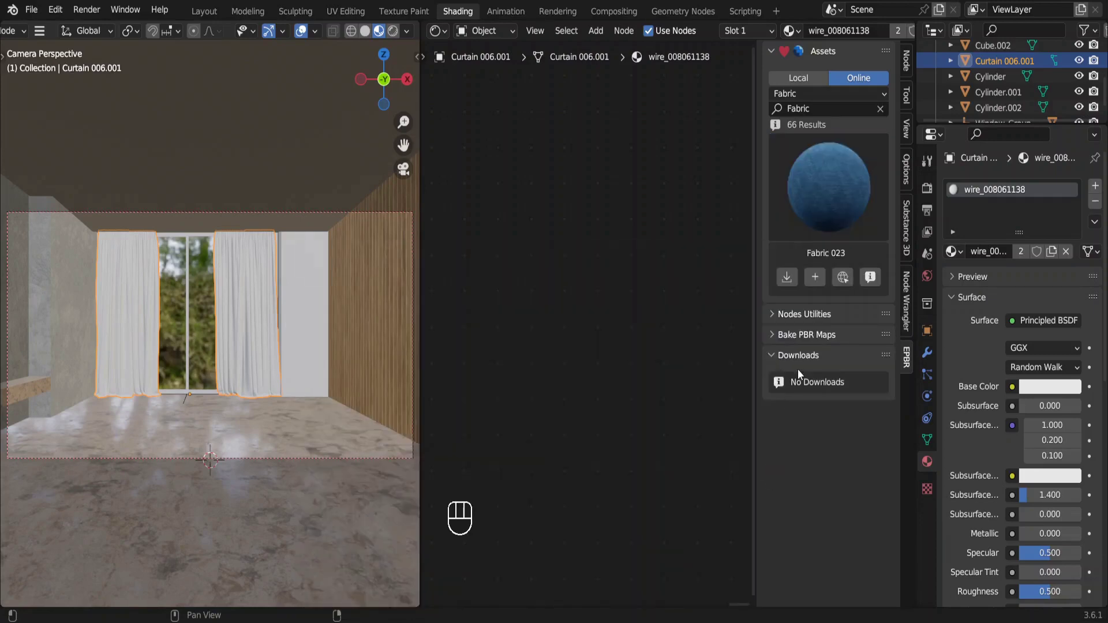
drag(815, 286, 657, 518)
View the curtain up close and remove its old plain white material slot
key(n)
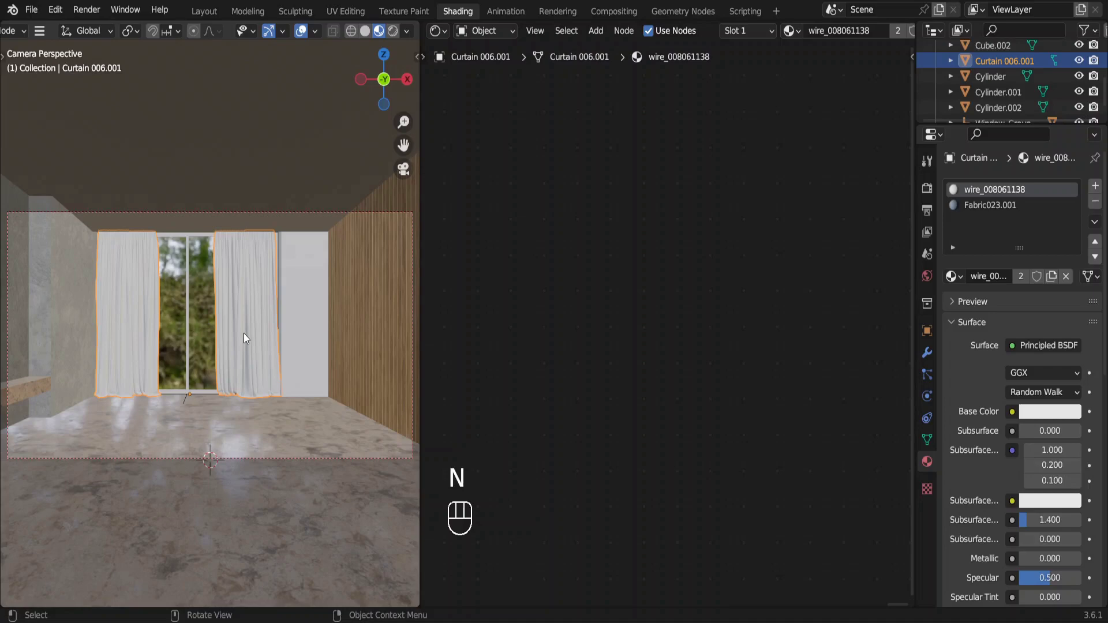
key(KP_Decimal)
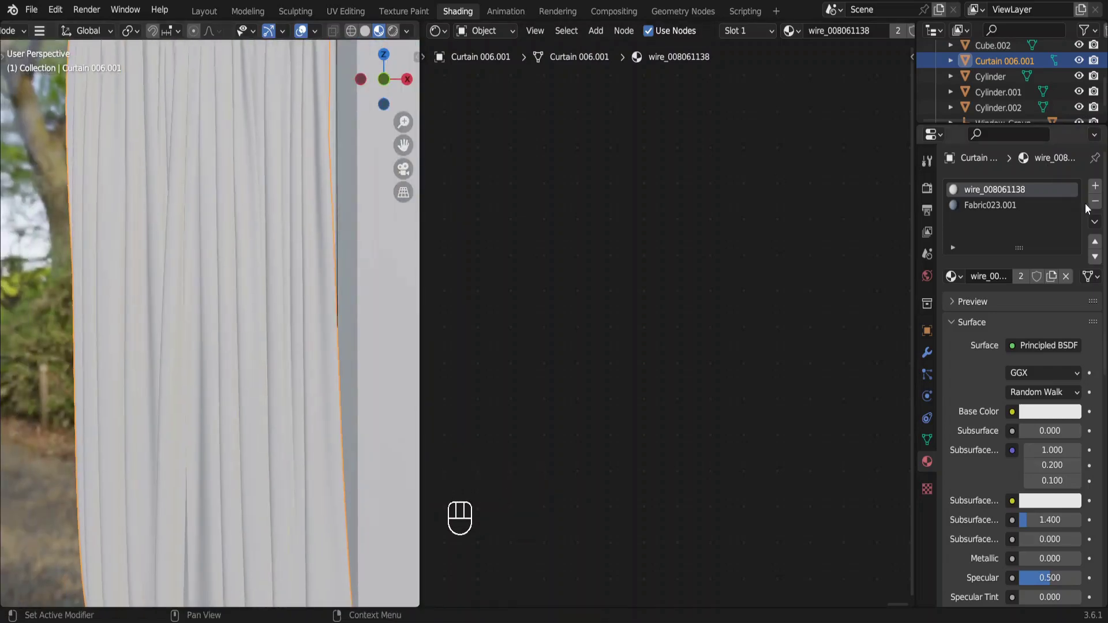
click(1098, 207)
Add a Mix colour node with the fabric texture's Color driving its Factor
right_click(1098, 208)
key(shift+a)
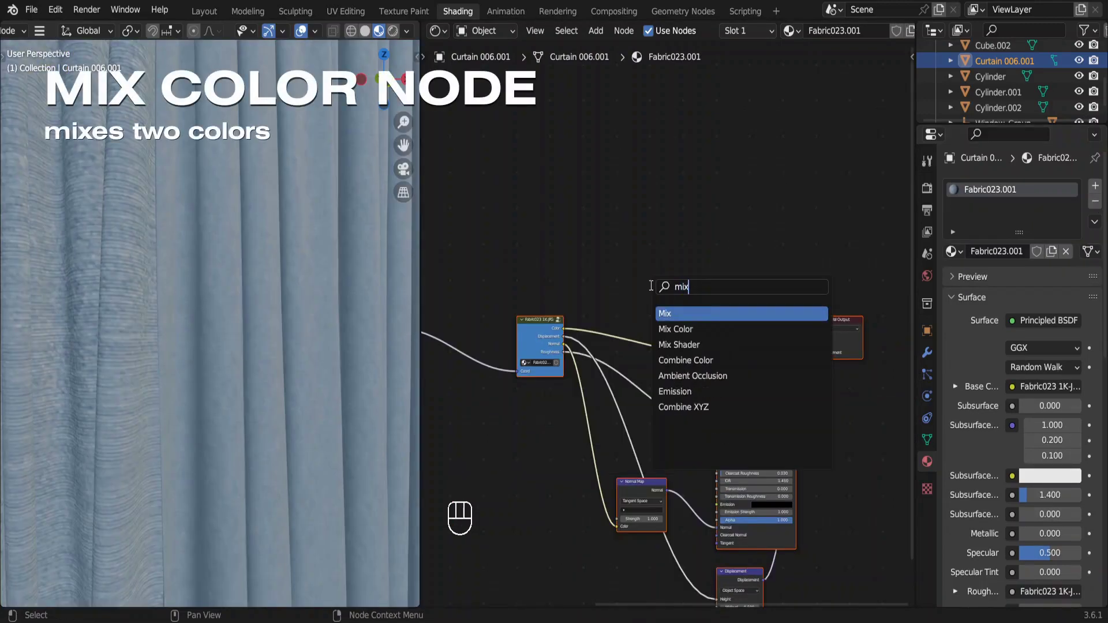
click(689, 335)
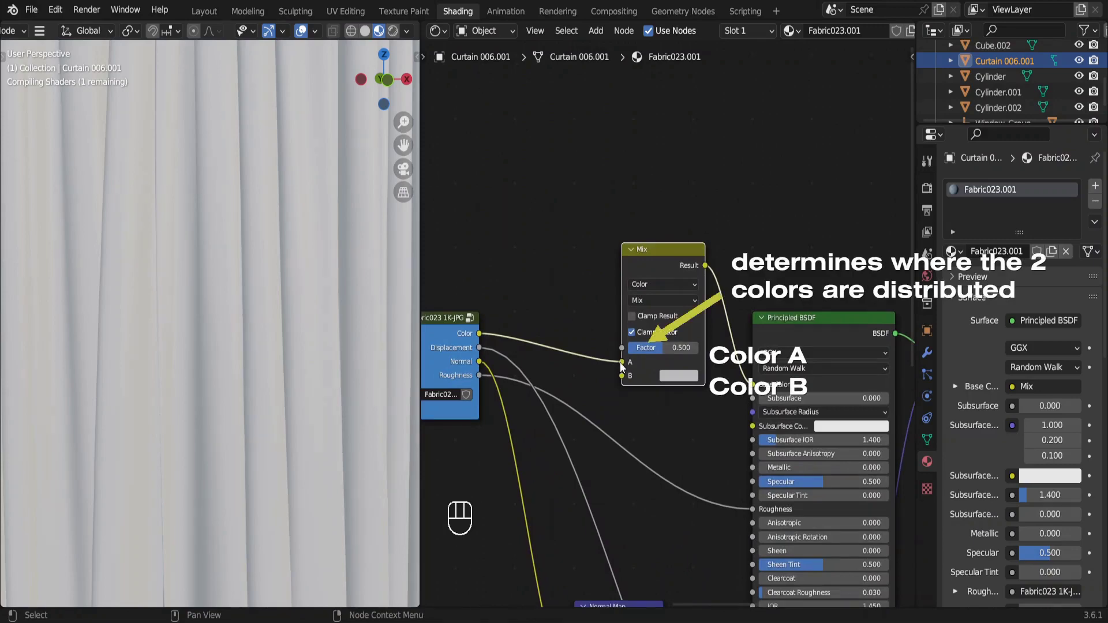
click(616, 357)
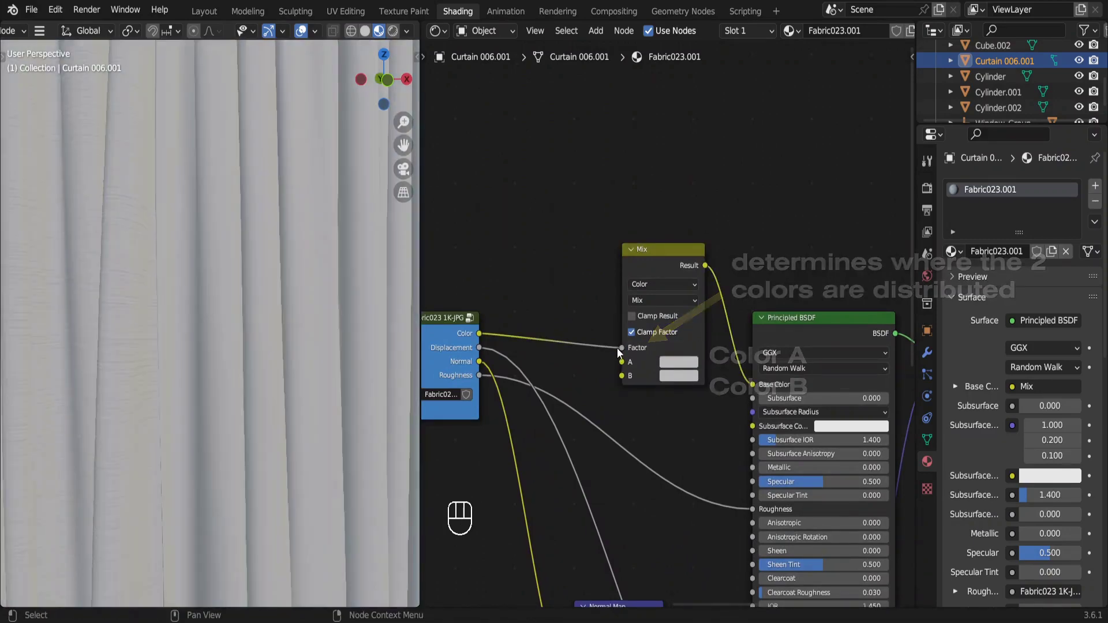
Add an RGB node and wire its colour into the Mix node's colour inputs
key(shift+a)
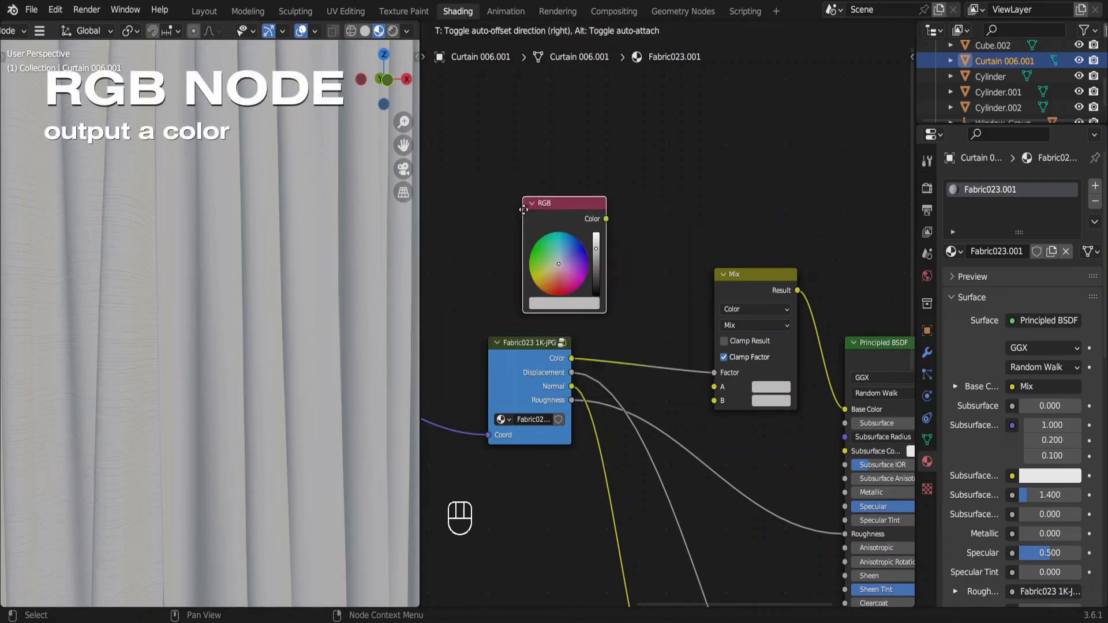
click(523, 213)
drag(608, 223, 649, 315)
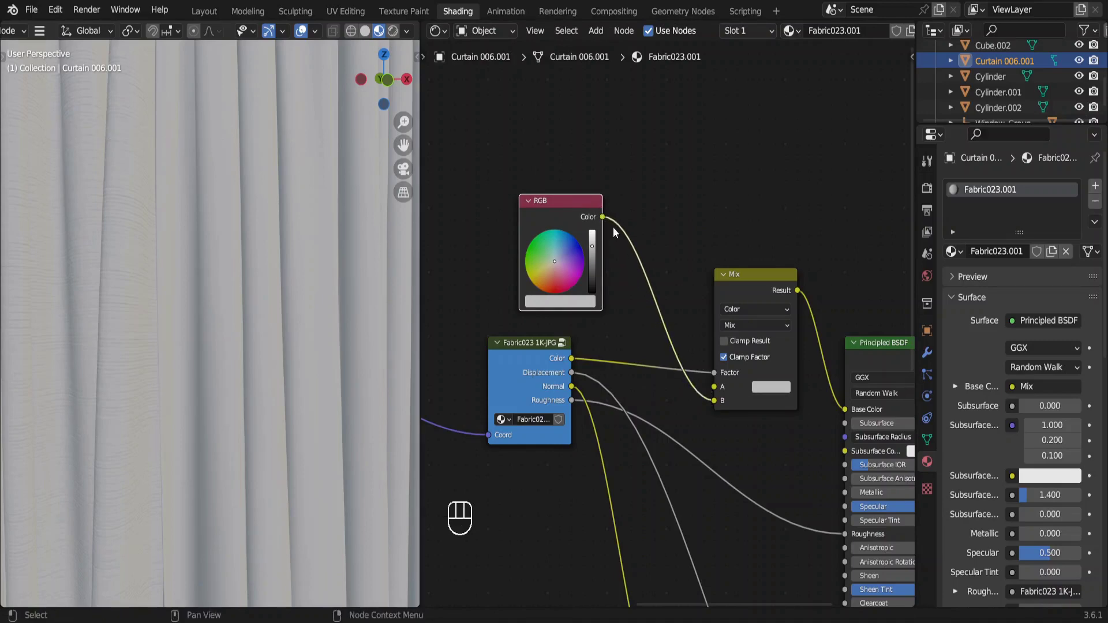
drag(607, 222, 731, 396)
drag(552, 217, 495, 212)
key(shift+a)
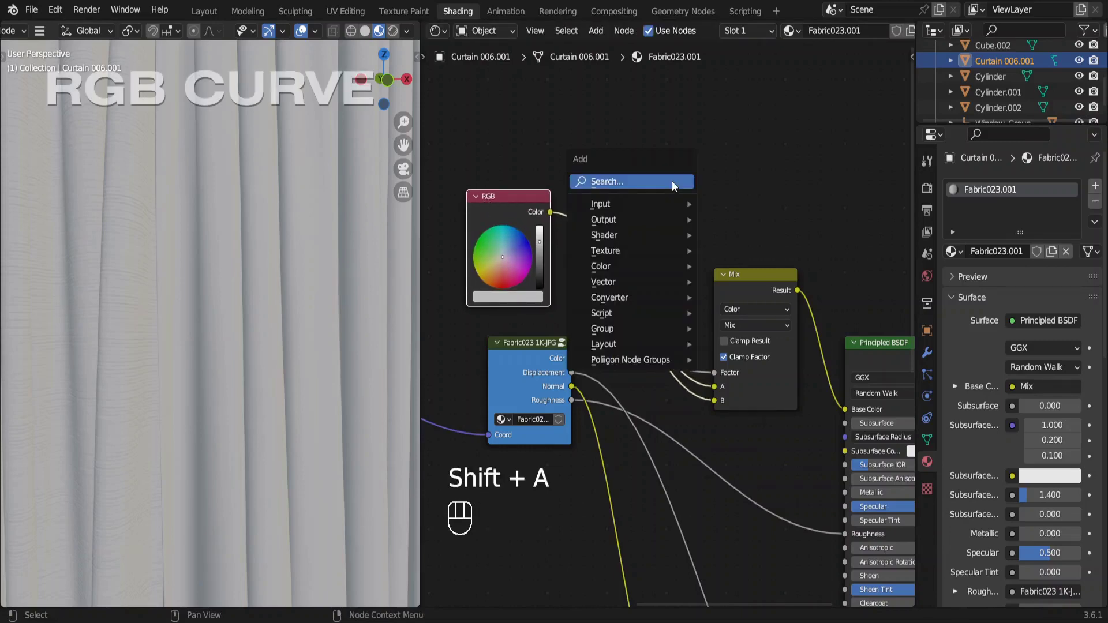
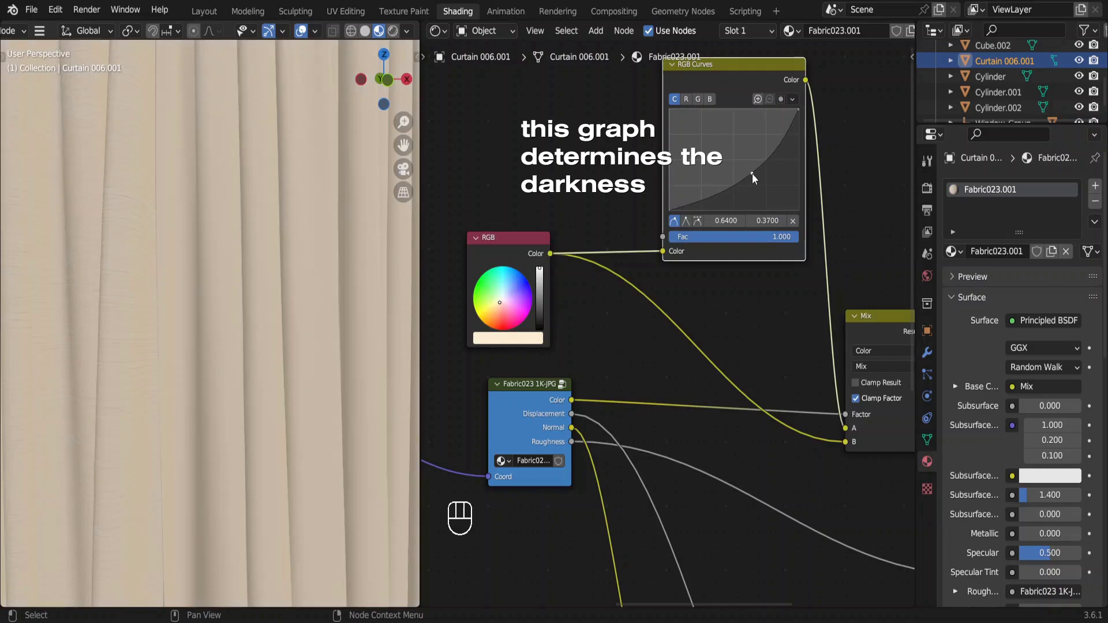
Bend the RGB Curves graph to soften the fabric into a beige tone
click(757, 179)
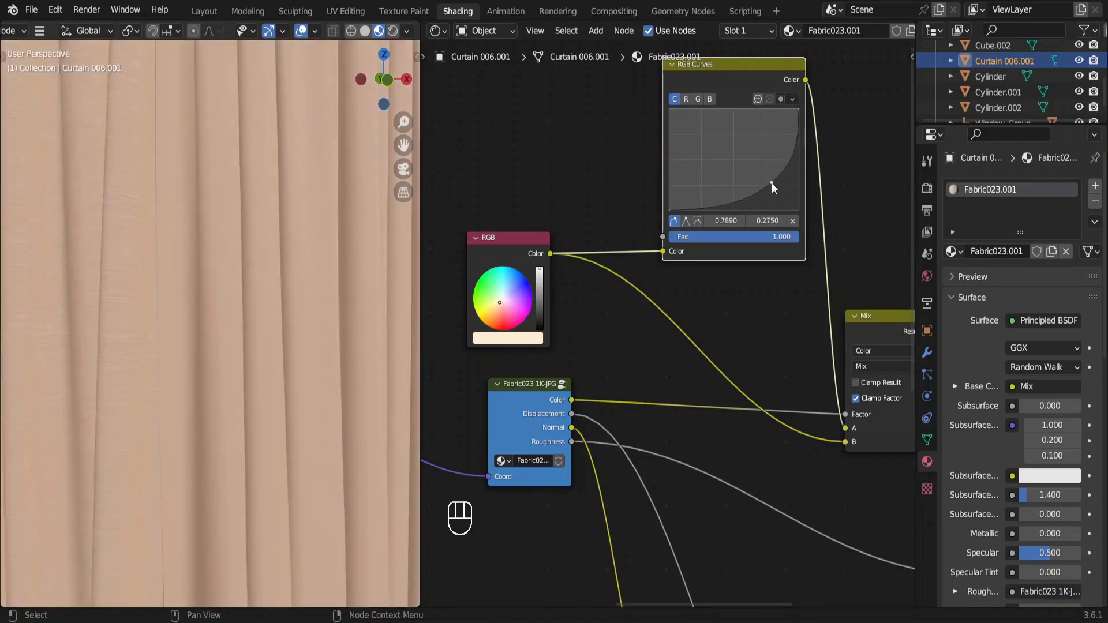
drag(777, 190, 756, 181)
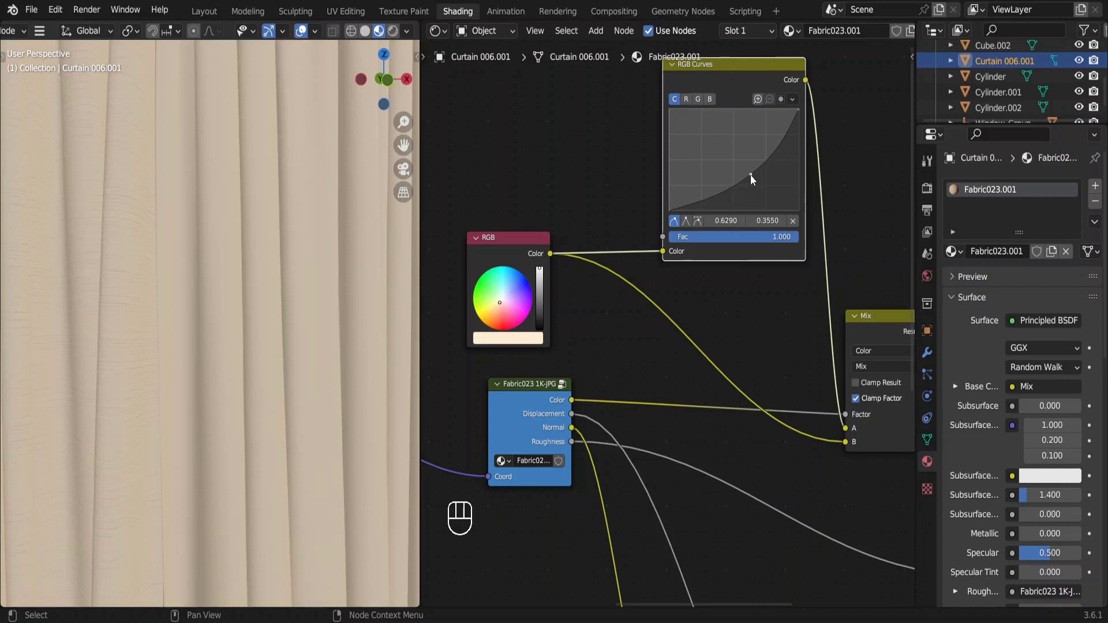
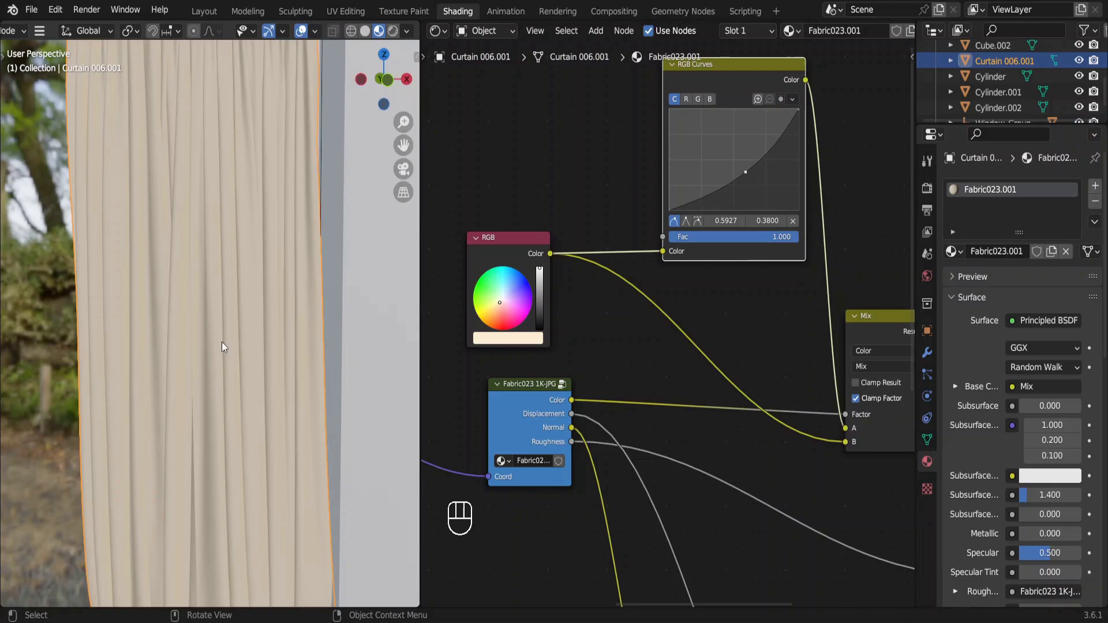
Add a second material slot on the curtain and create a new material in it
click(1094, 194)
click(1019, 281)
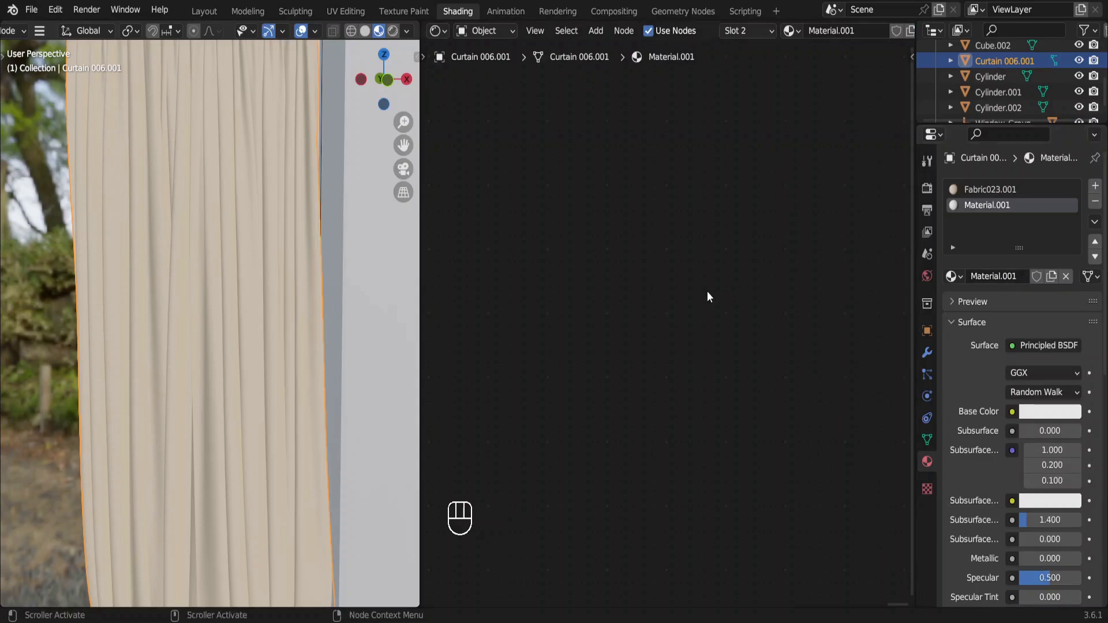
Delete the new material's Principled BSDF and move the output node aside
key(KP_Decimal)
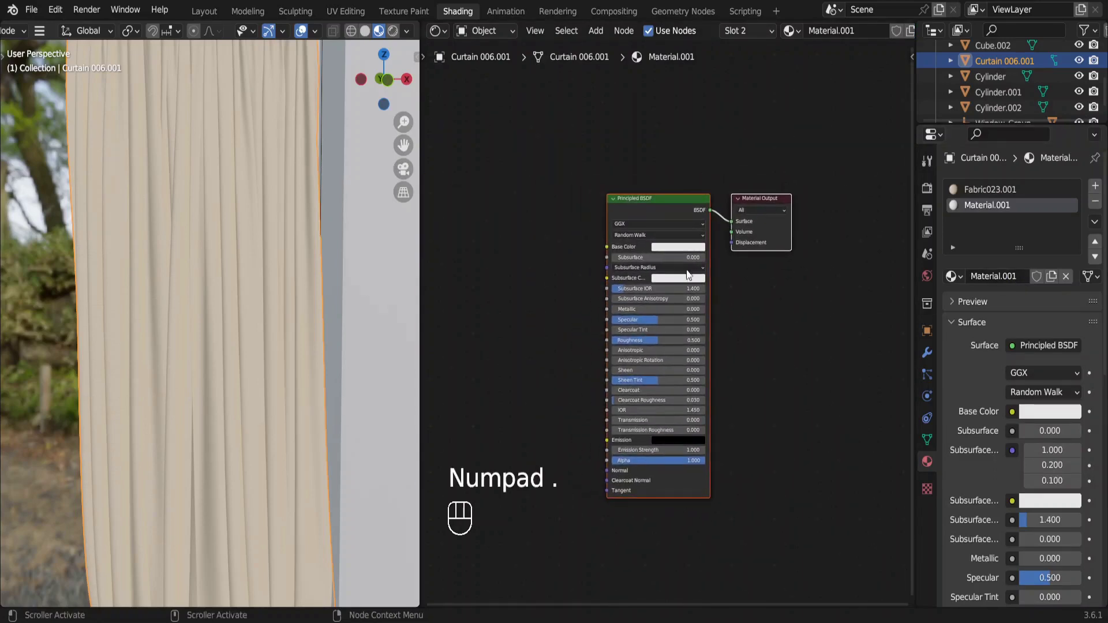
click(654, 208)
key(Delete)
drag(772, 235, 872, 273)
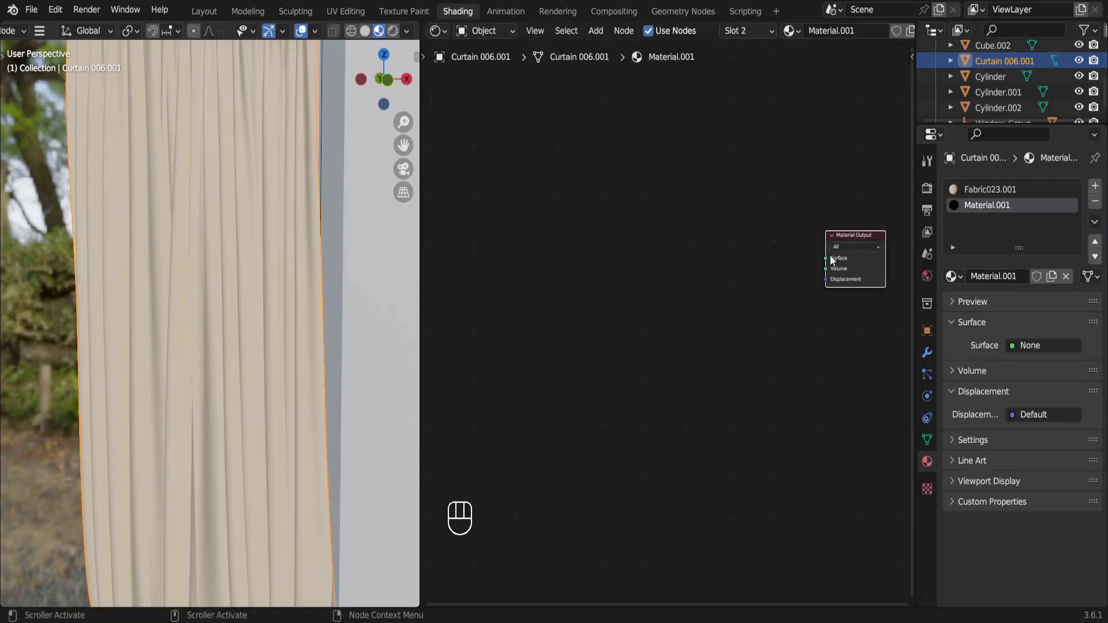
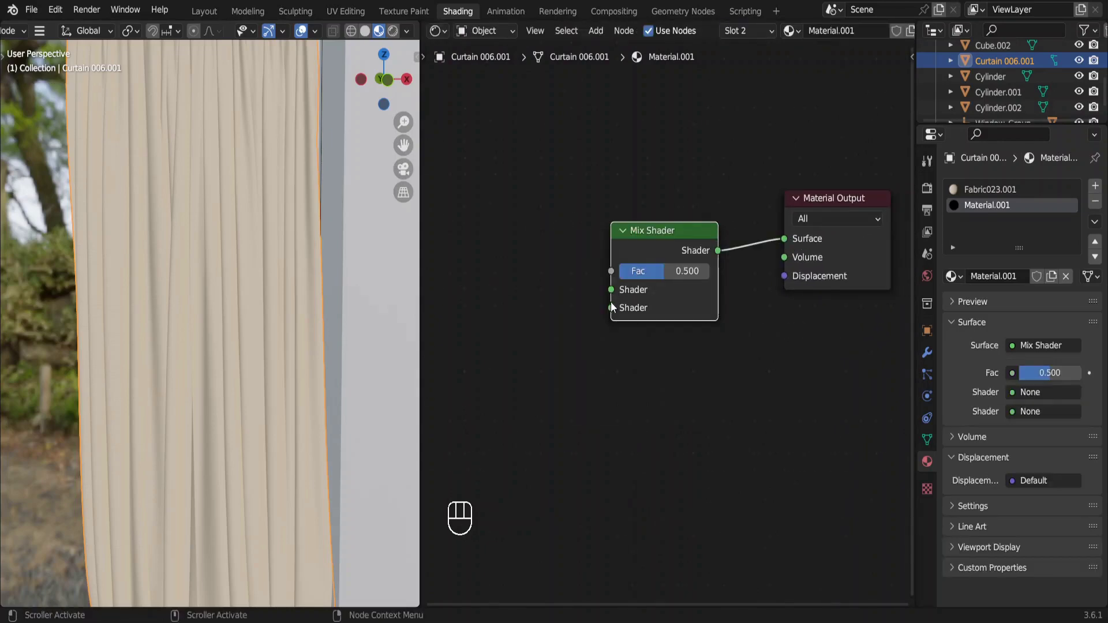
Wire a Transparent BSDF into the Mix Shader and place an Add Shader node
click(616, 313)
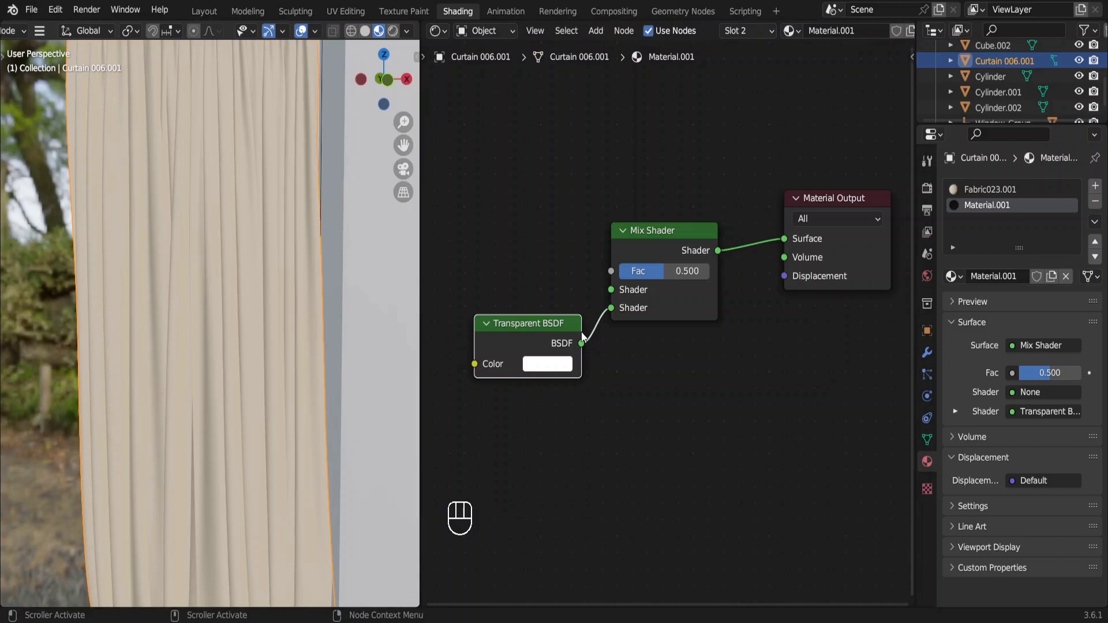
click(757, 325)
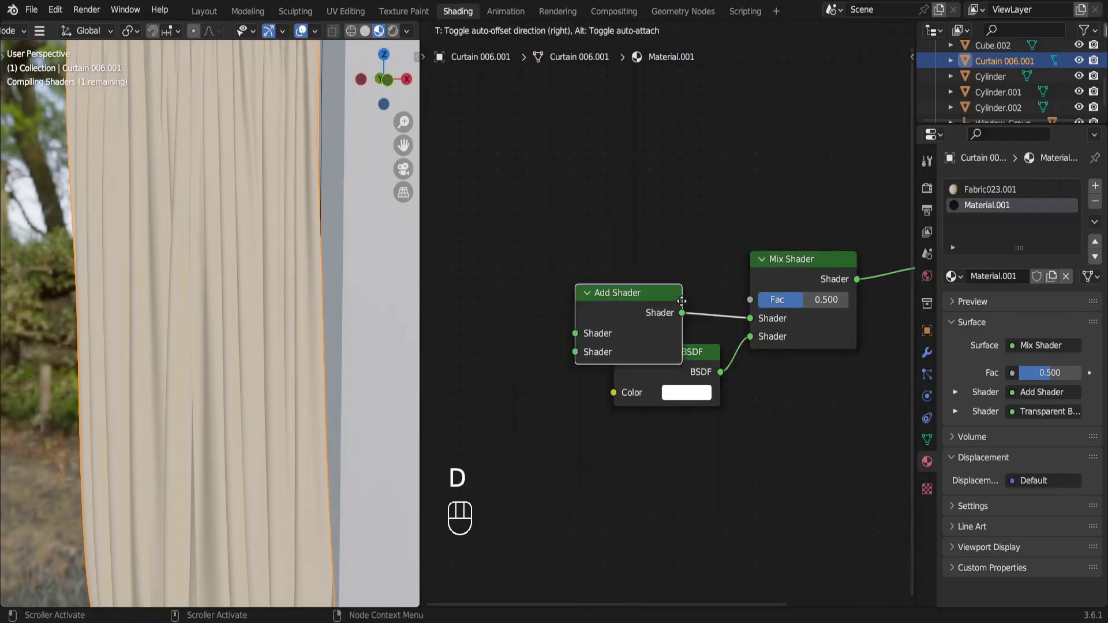
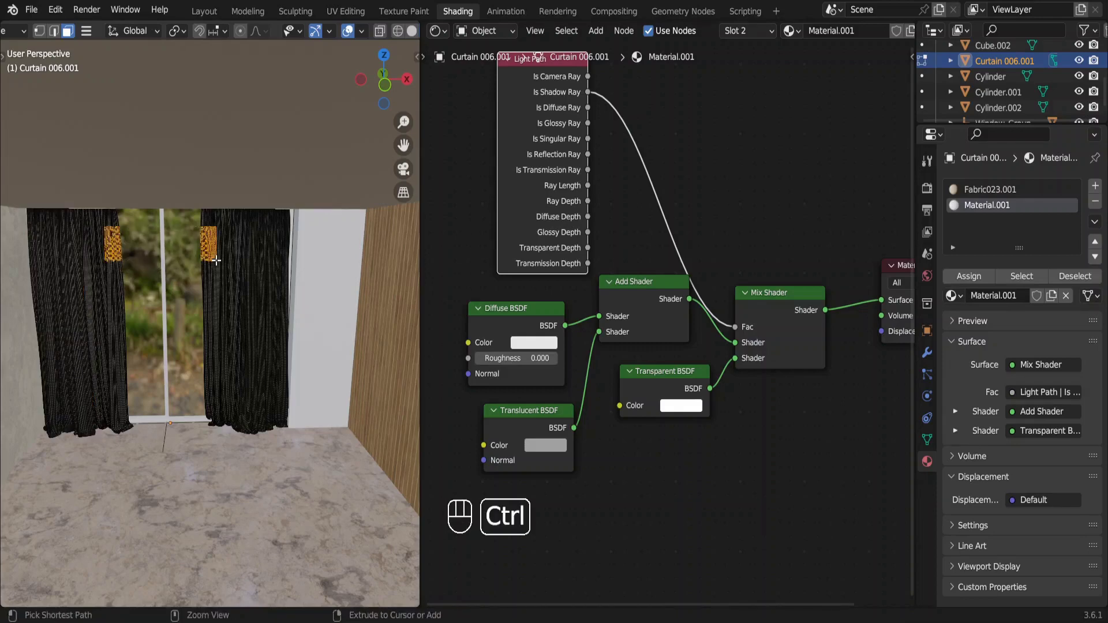
Assign Material.001 to the linked inner curtain panels and preview the sheers from the camera
key(ctrl+l)
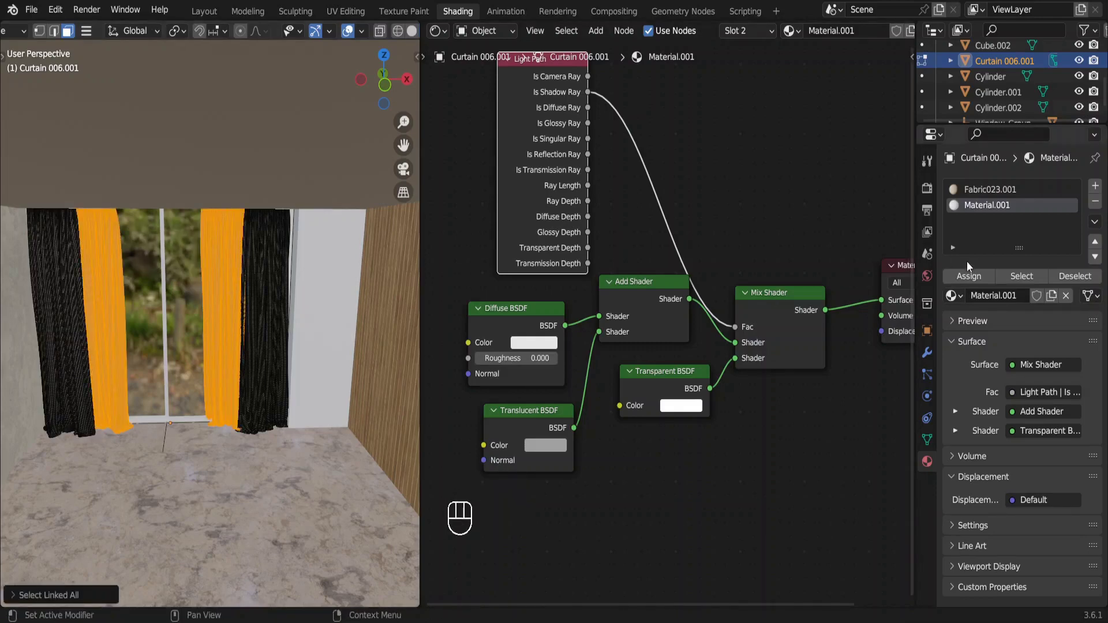
click(970, 283)
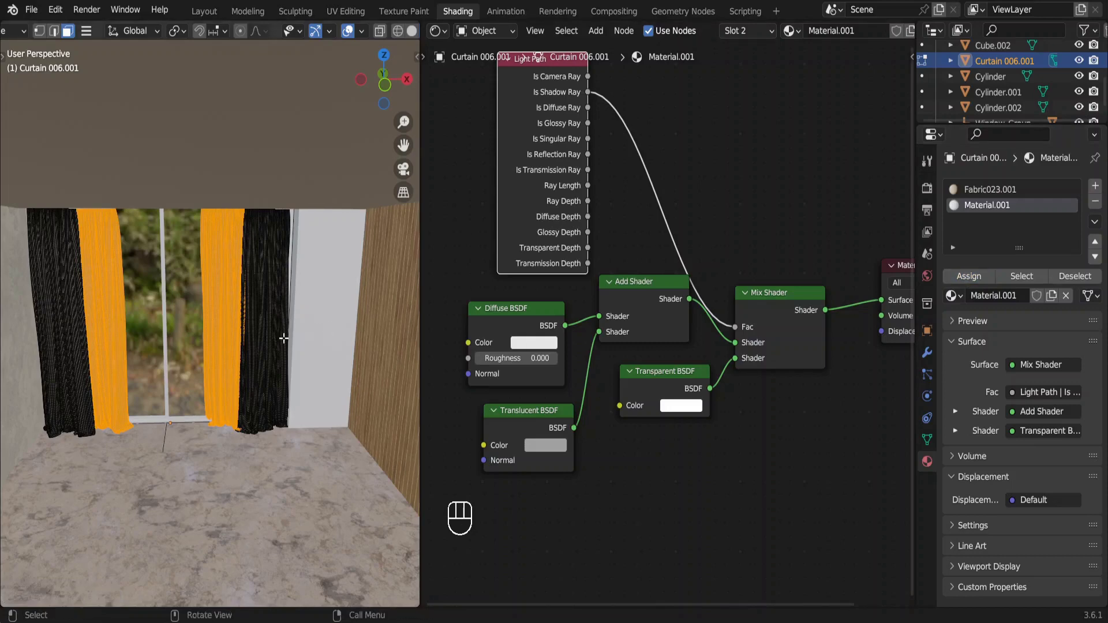
key(Tab)
key(KP_0)
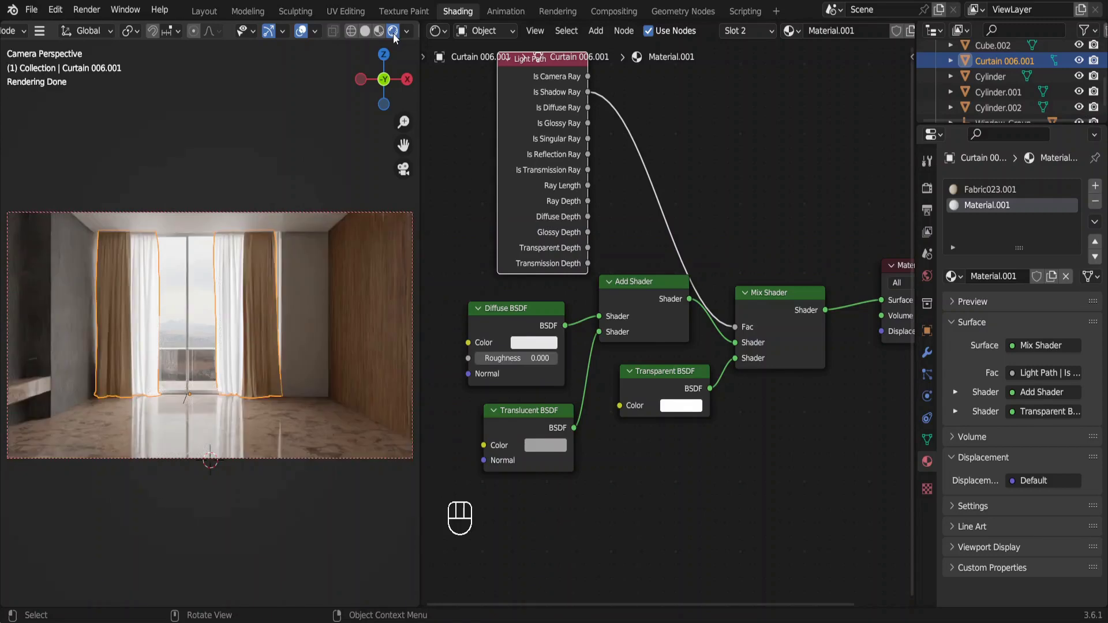
In the Layout workspace, import the Beatrix.obj sofa model
click(372, 37)
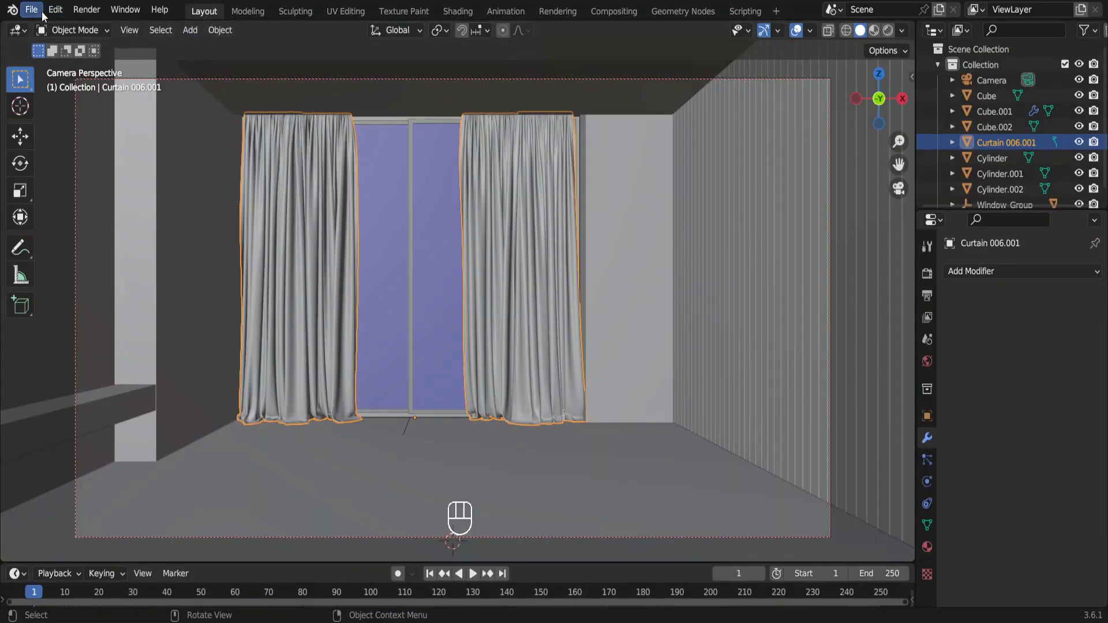
drag(46, 16, 232, 427)
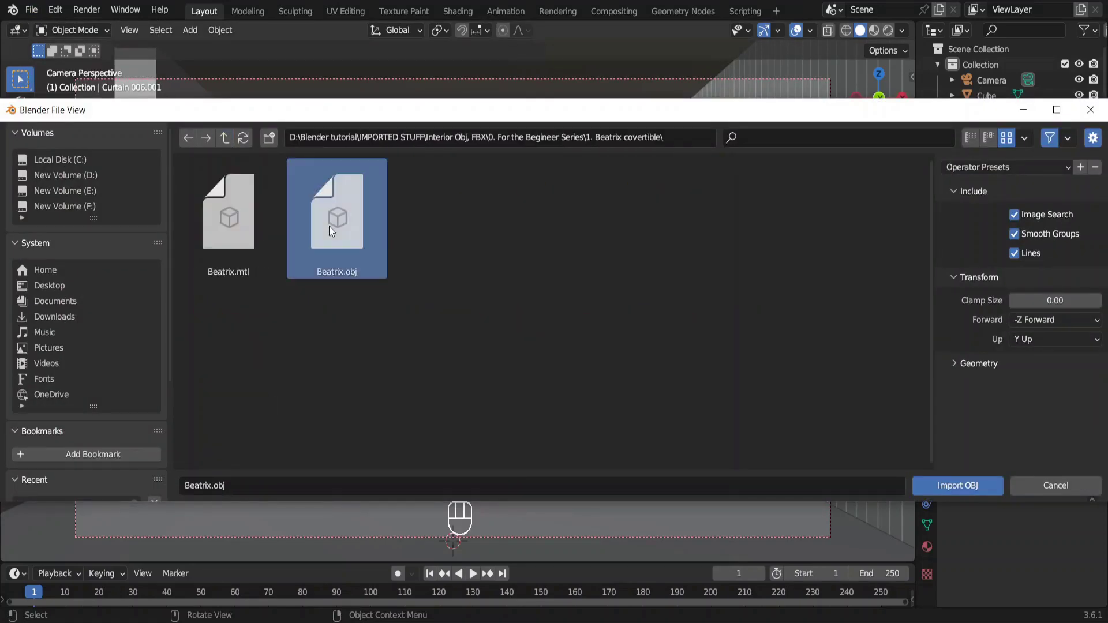
key(KP_0)
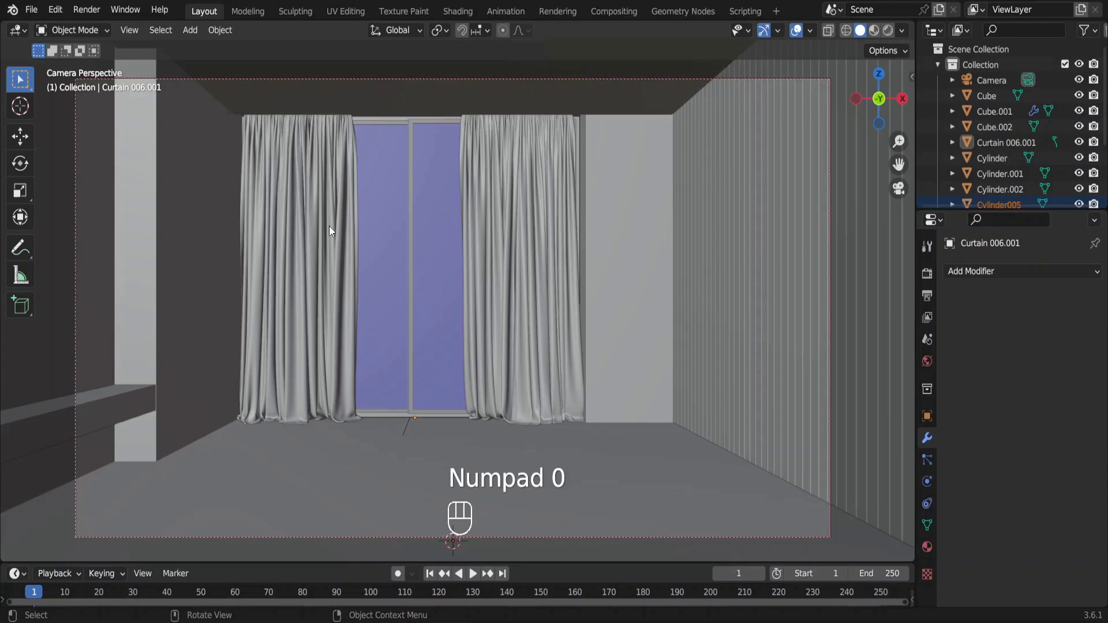
Scale the imported Beatrix sofa to 0.01
key(s)
key(.)
key(0)
key(1)
key(Return)
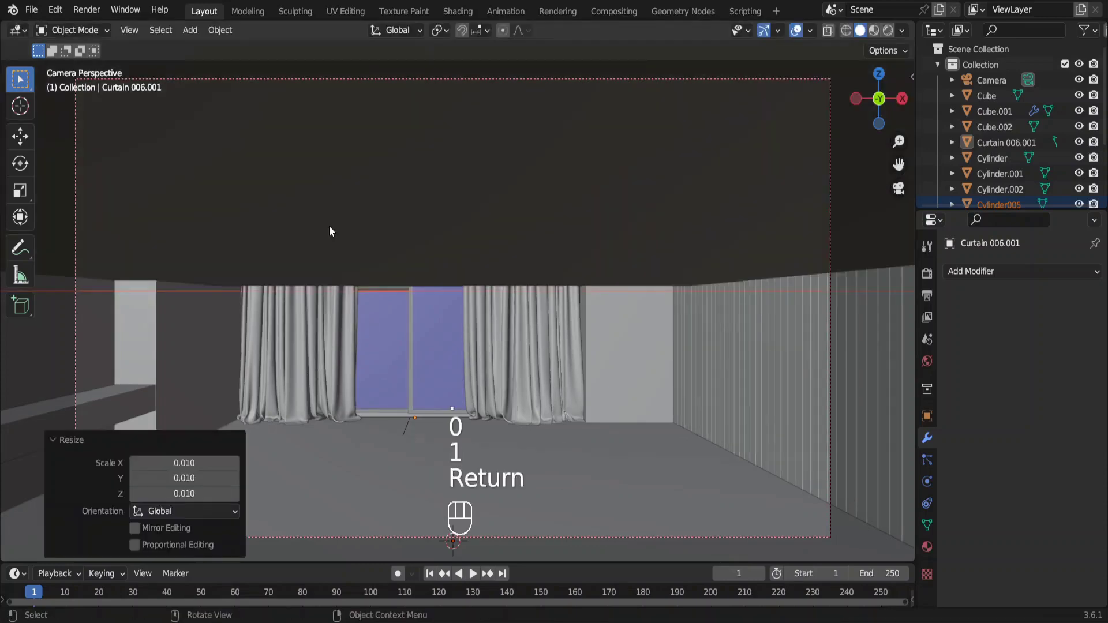
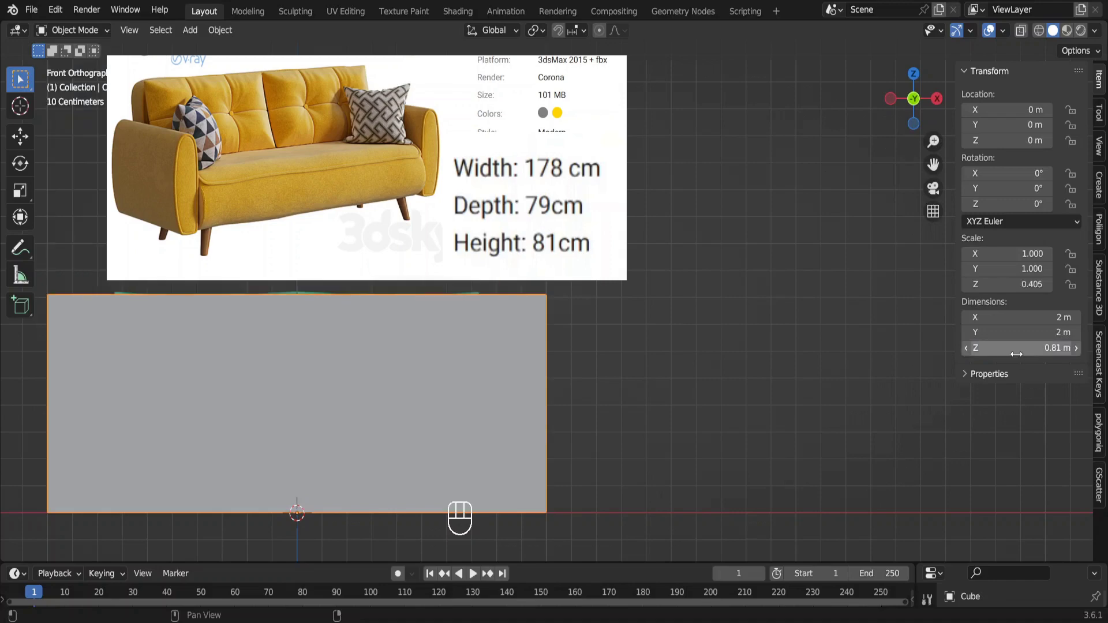
Move the 0.81 m reference box aside along X, beside the sofa
key(g)
key(x)
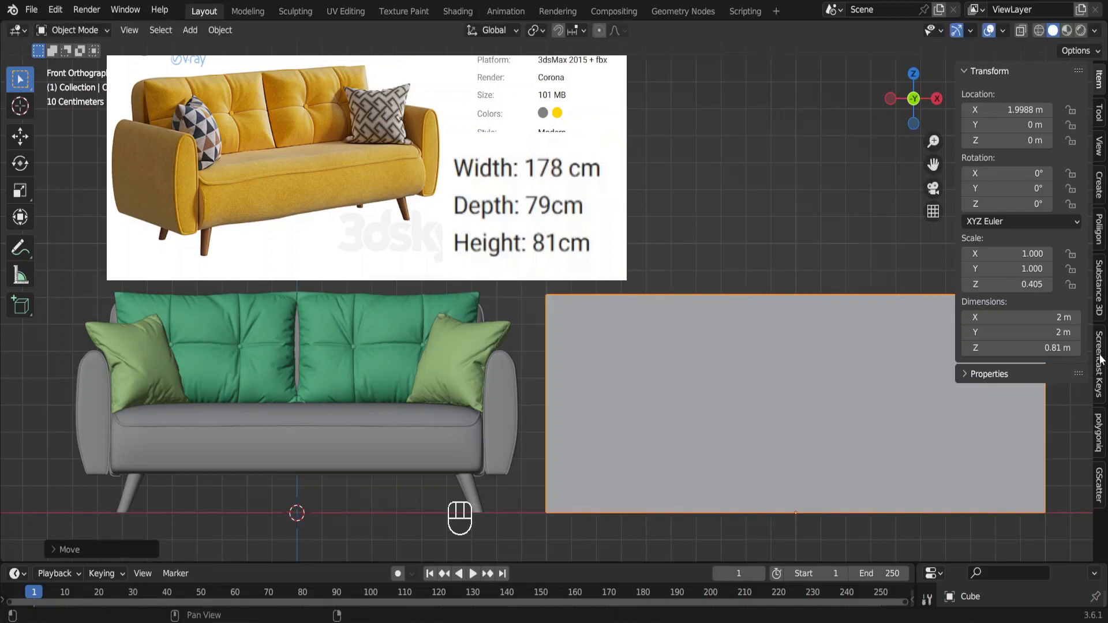
Slide the sofa toward the right wall and rotate it 90° about the vertical axis
key(g)
key(shift+z)
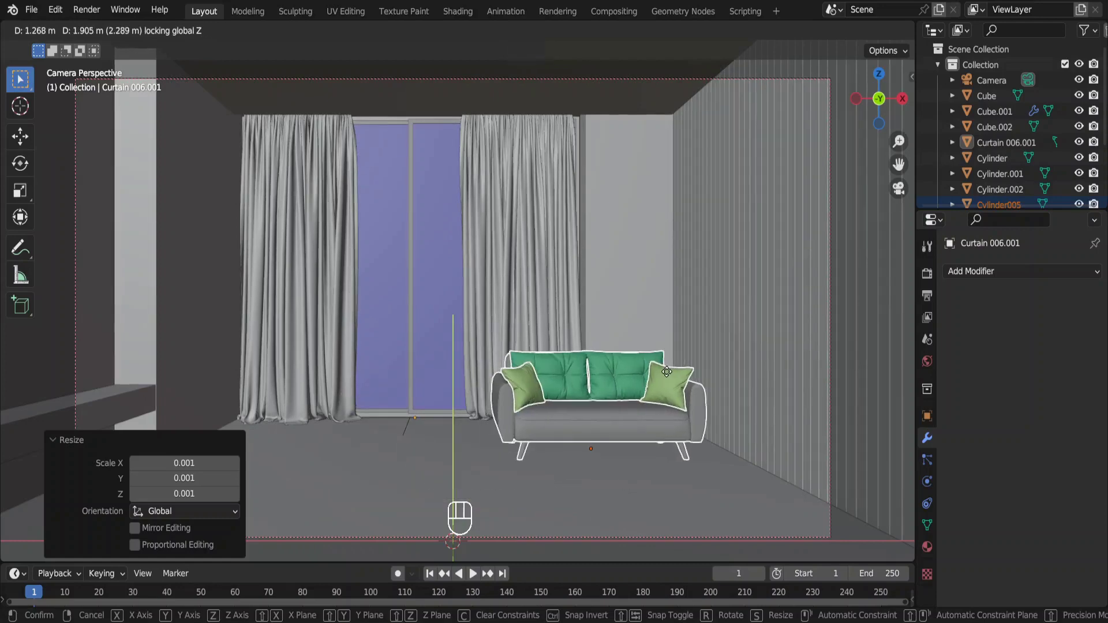
key(Escape)
key(r)
key(z)
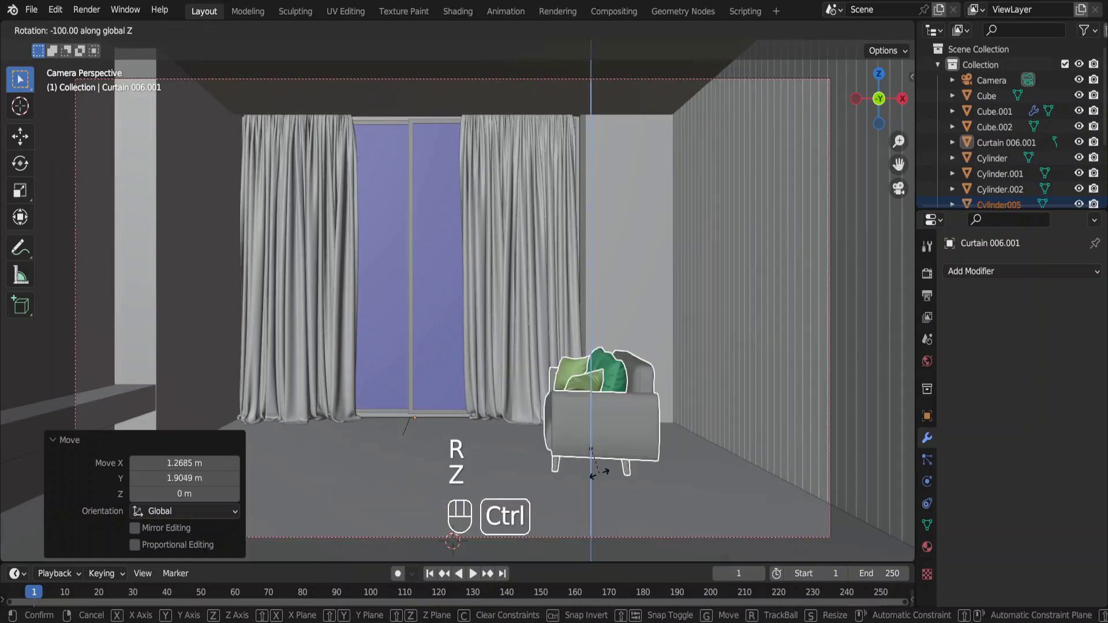
key(g)
key(shift+z)
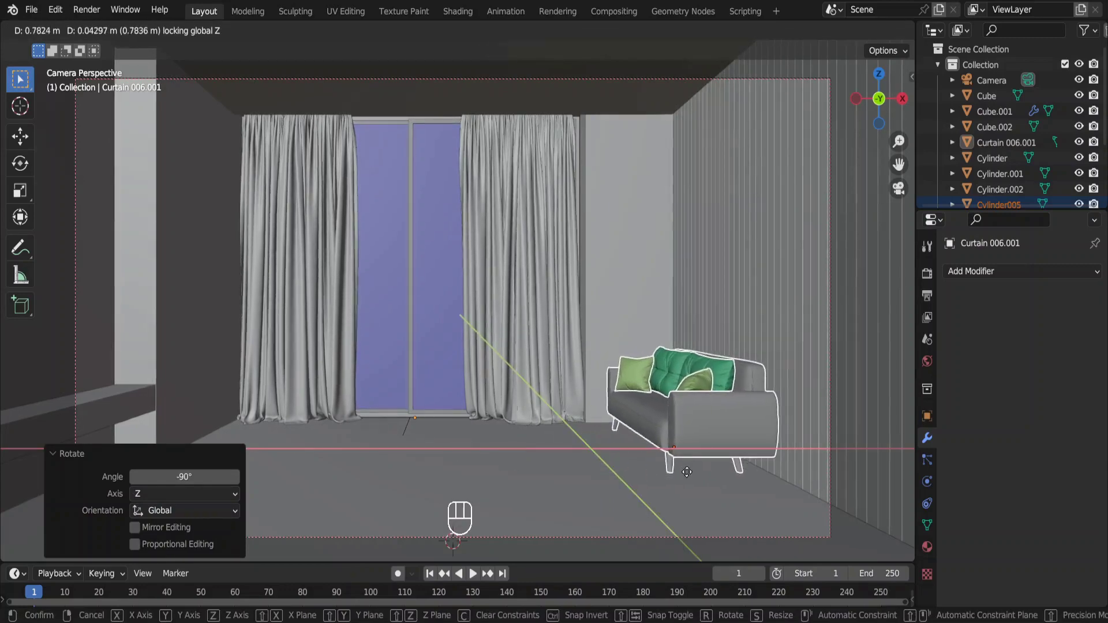
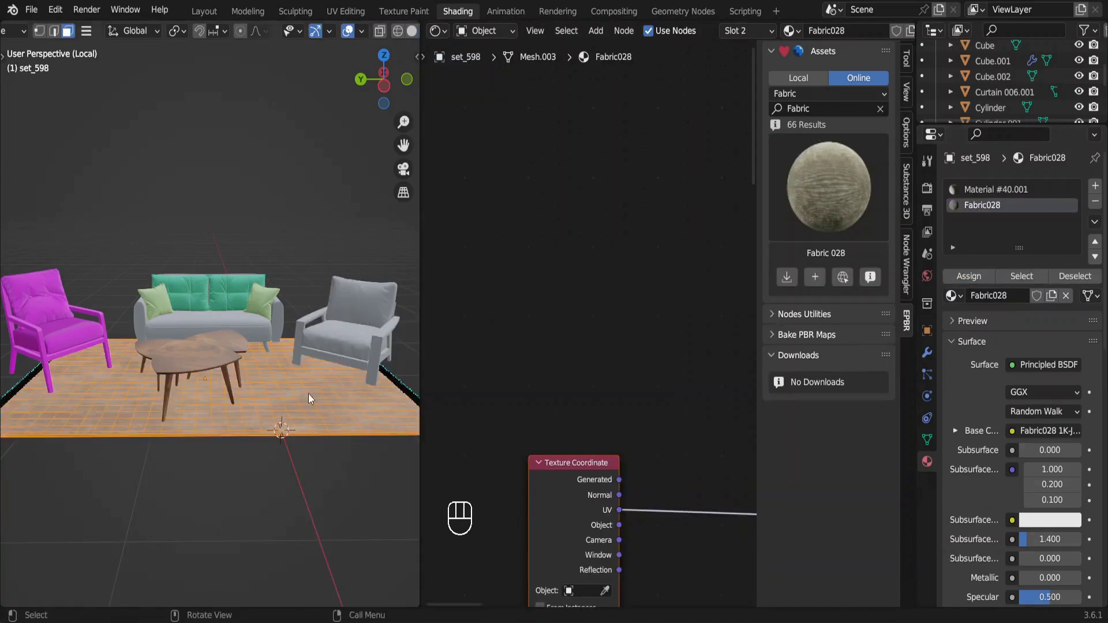
Show the rug's grey fabric and give the armchair cushions the beige Fabric023 material
key(Tab)
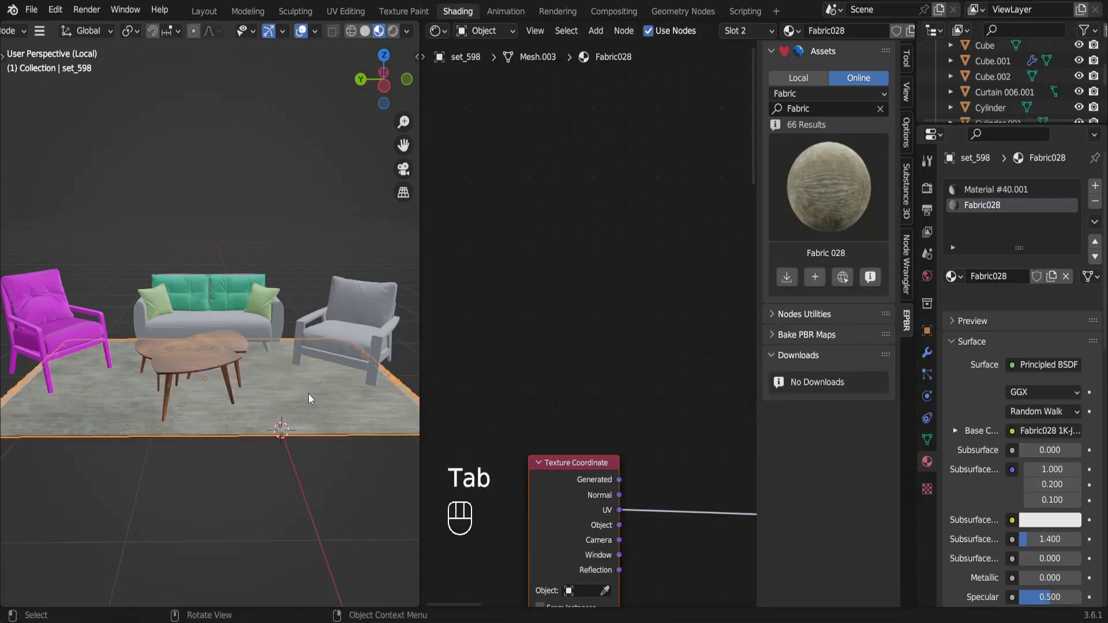
click(978, 280)
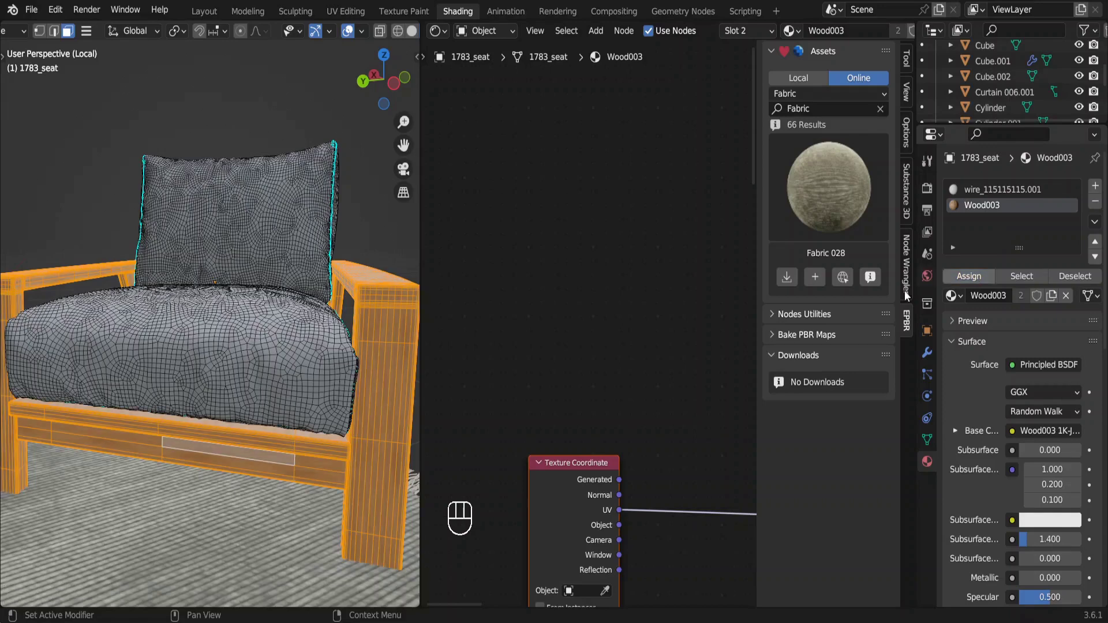
key(Tab)
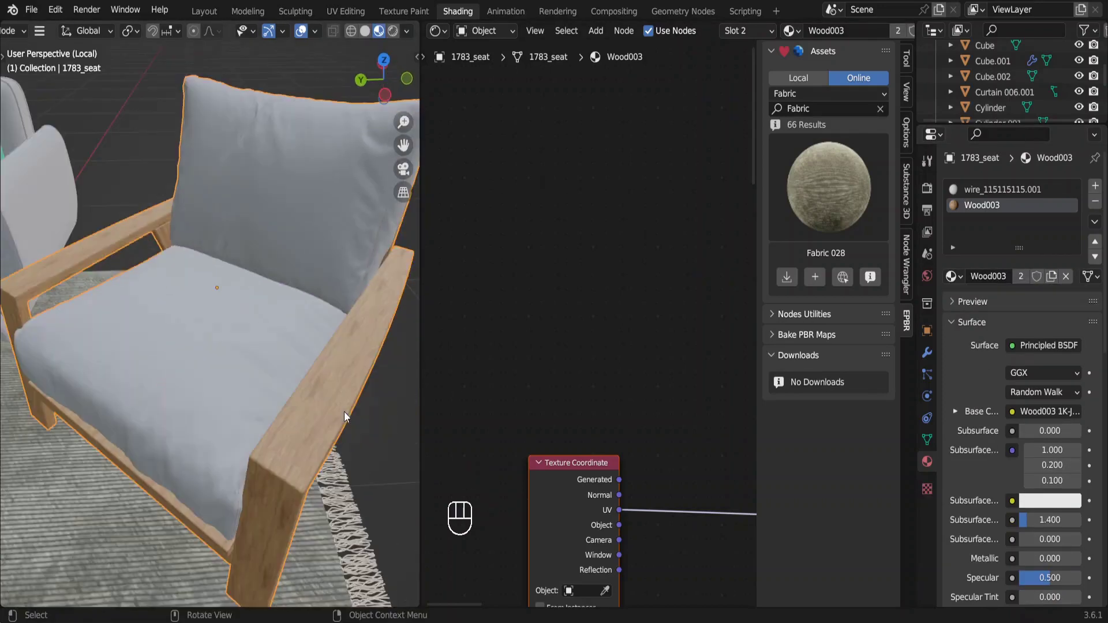
click(1019, 193)
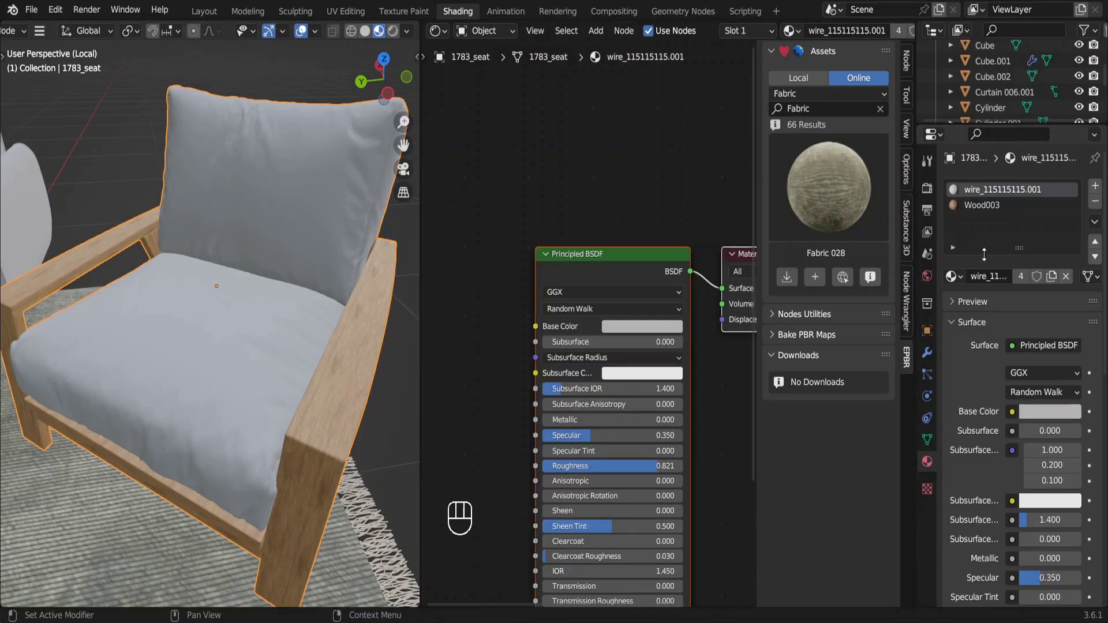
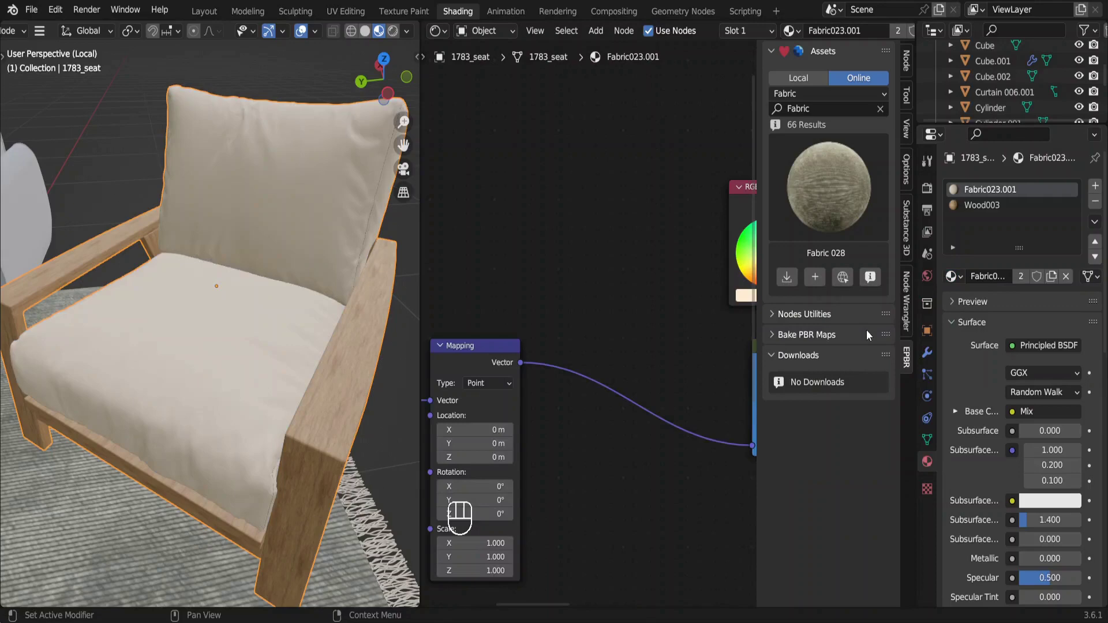
click(1025, 280)
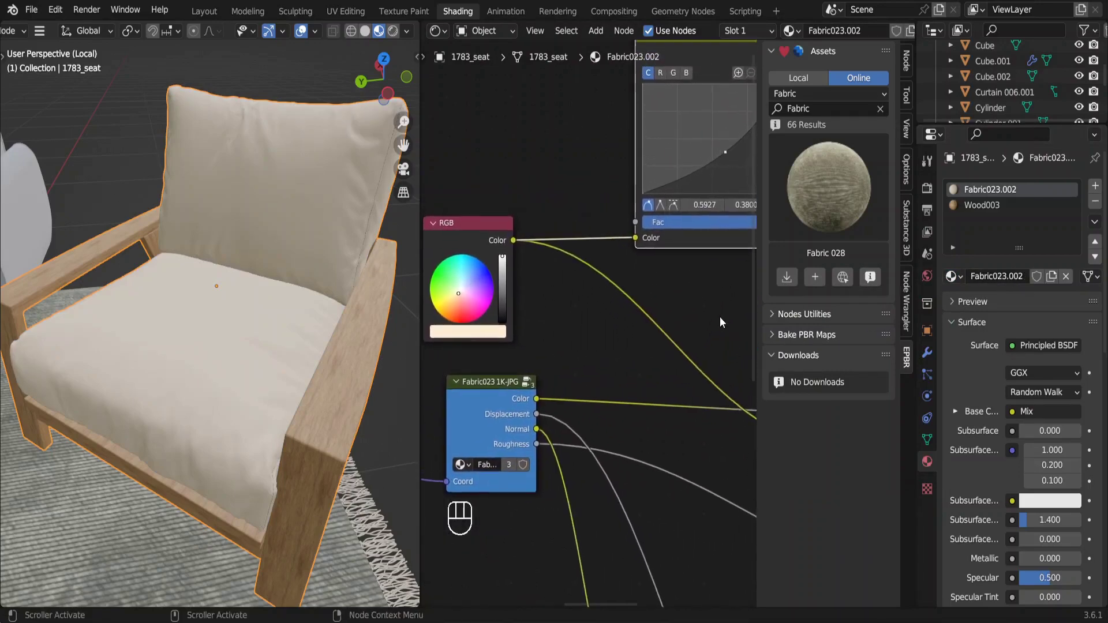
Tint the sofa's own fabric material blue using the colour curves
click(729, 155)
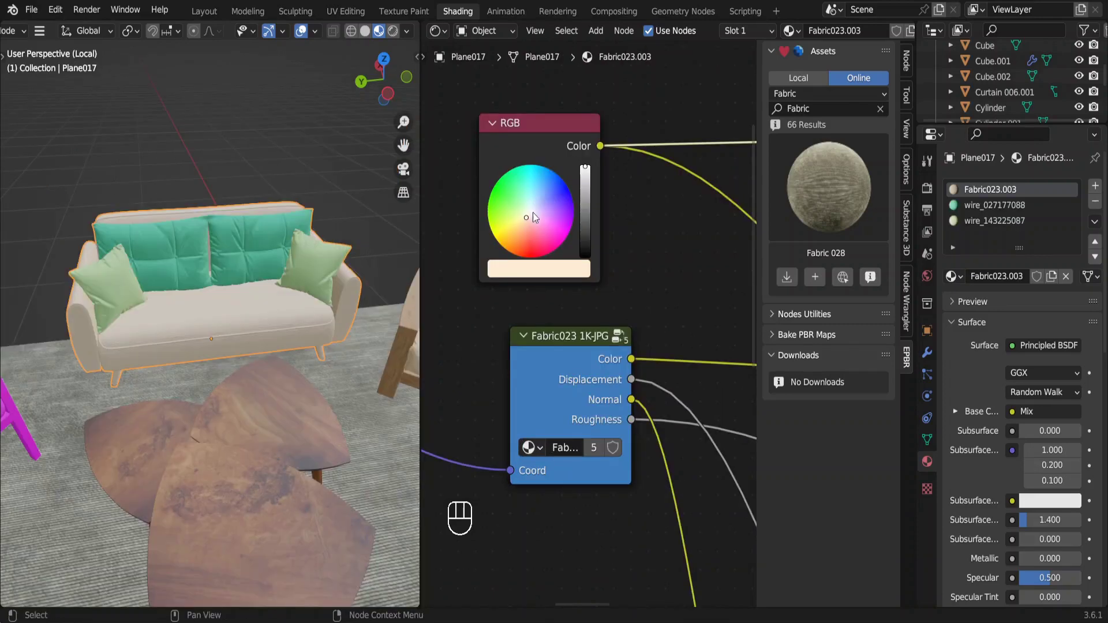
drag(531, 226, 546, 171)
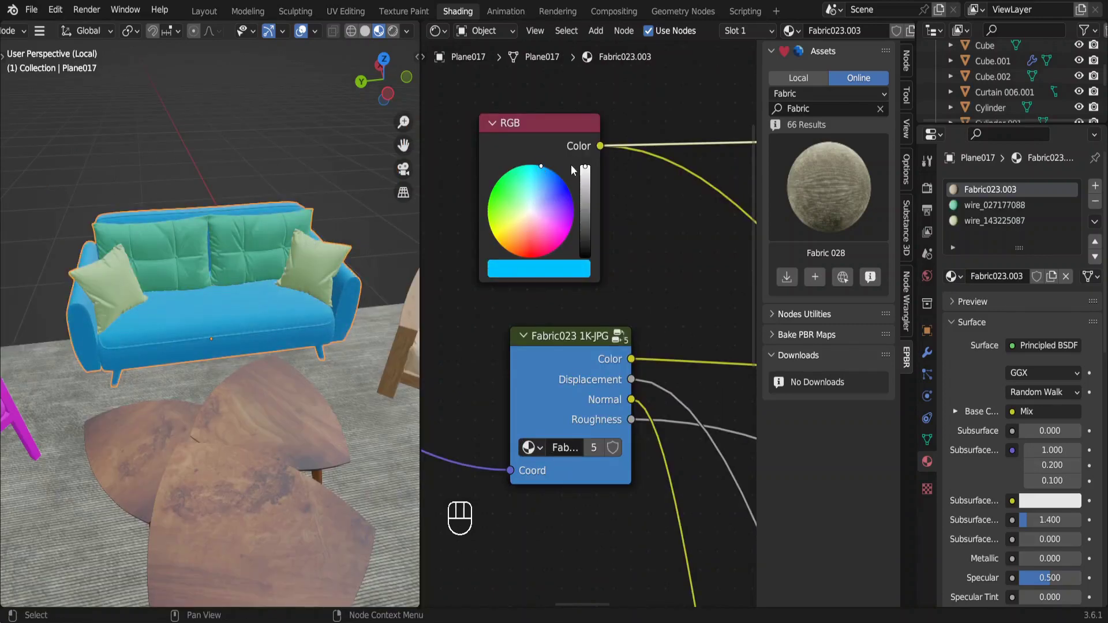
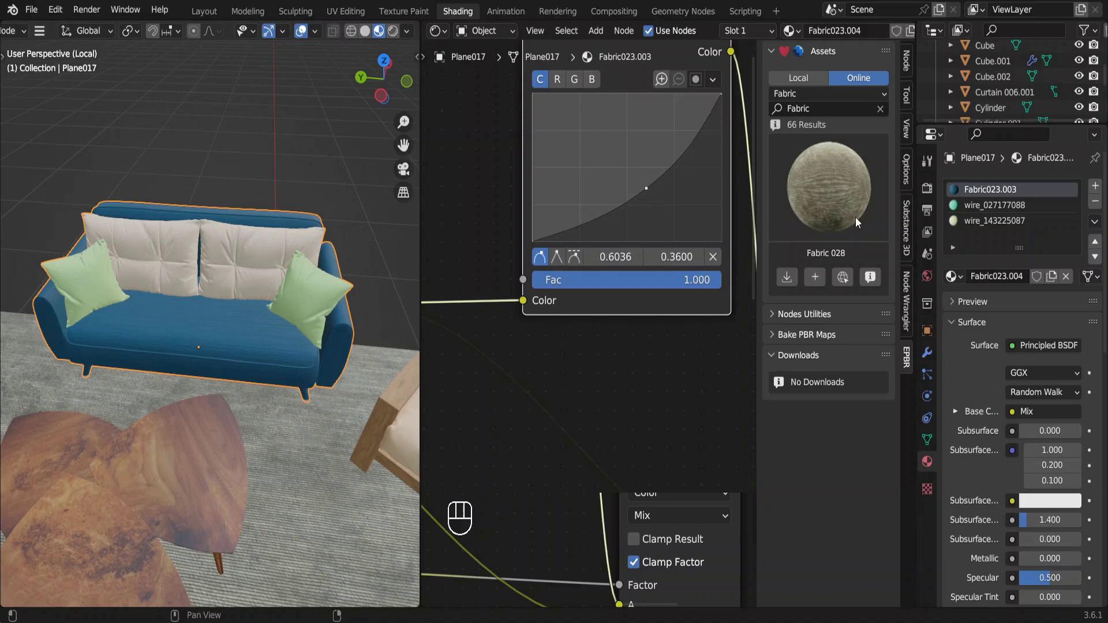
Feed the sofa pillow material's base colour from a new Image Texture and browse for a fabric JPG
click(978, 233)
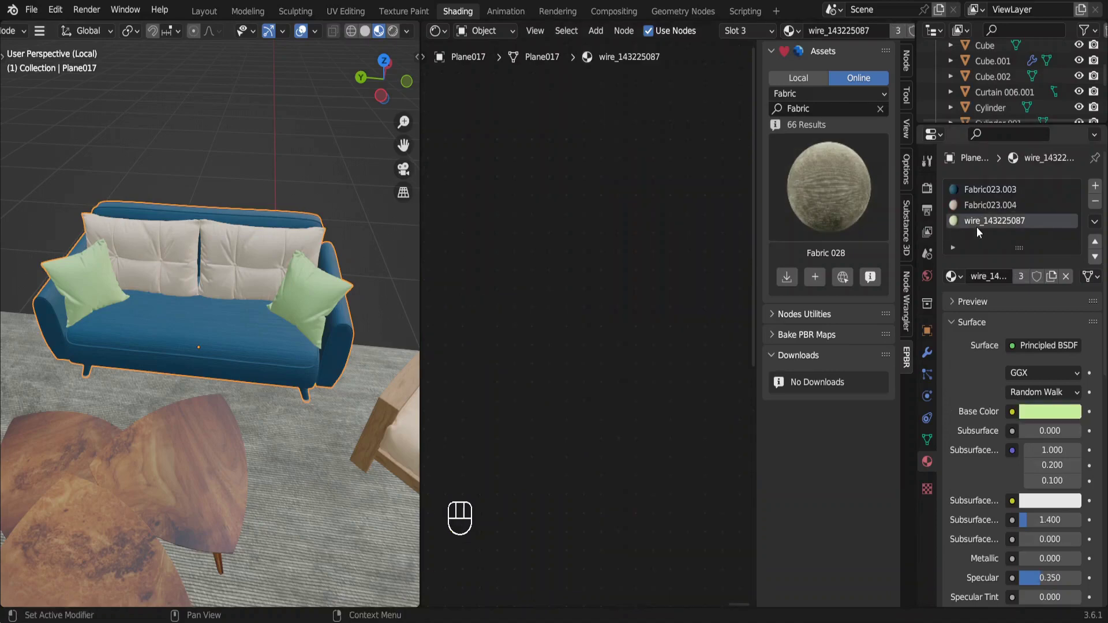
key(KP_Decimal)
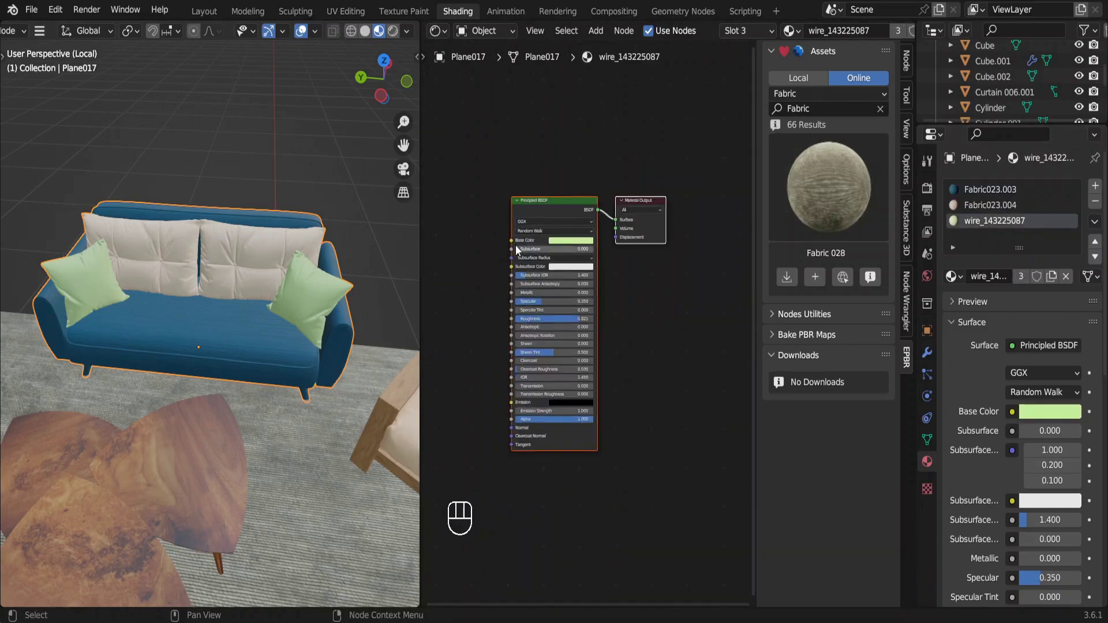
click(514, 247)
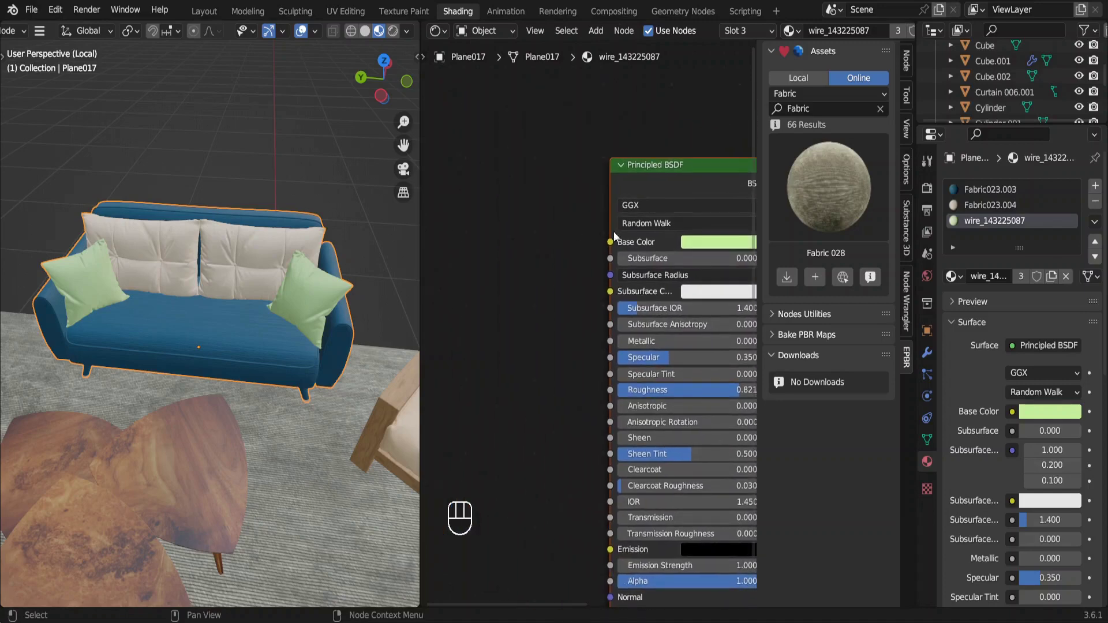
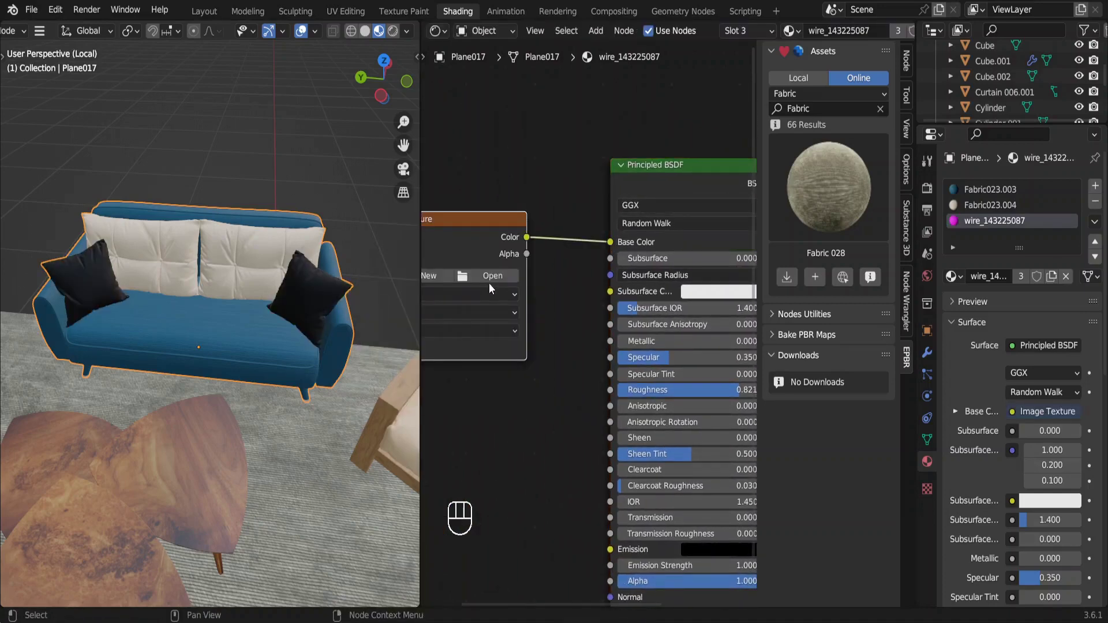
click(497, 287)
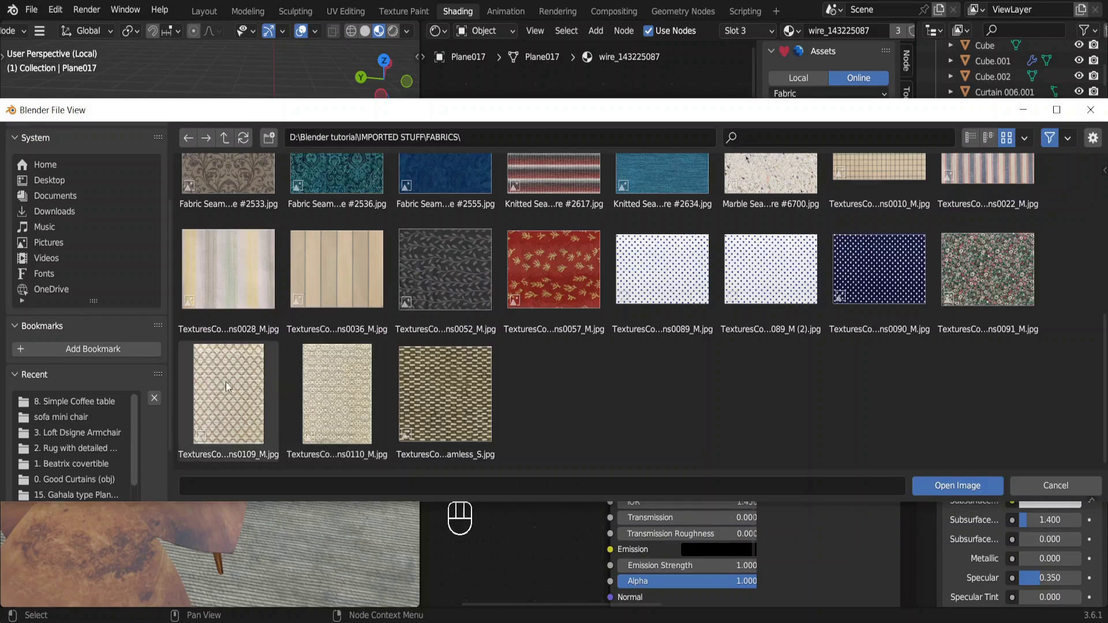
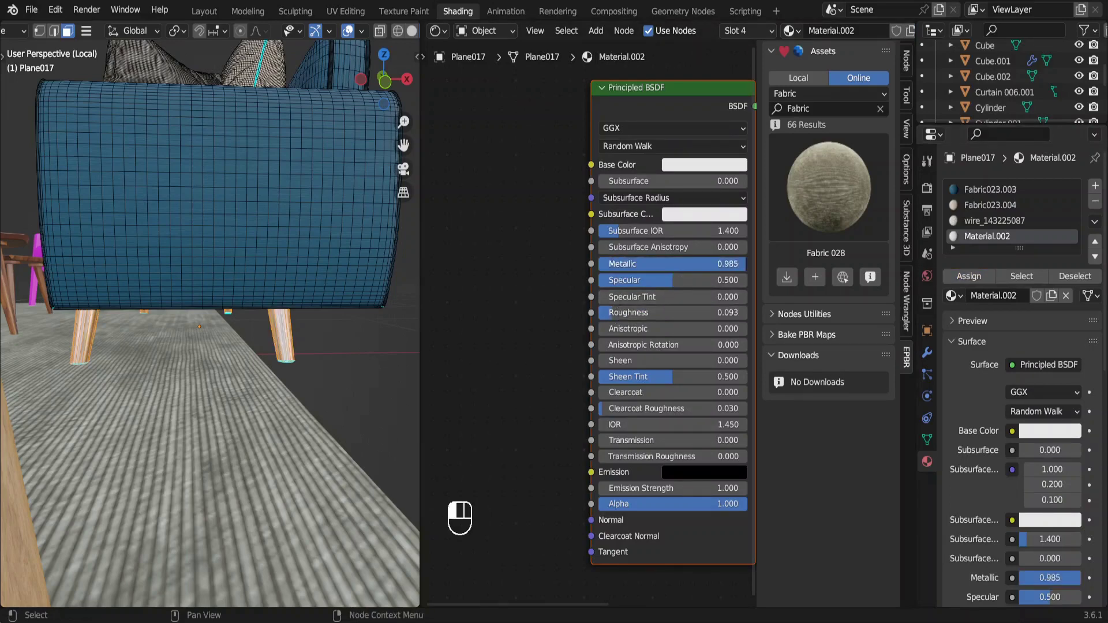
Move the floor lamp along the floor plane to stand behind the sofa
key(g)
key(shift+z)
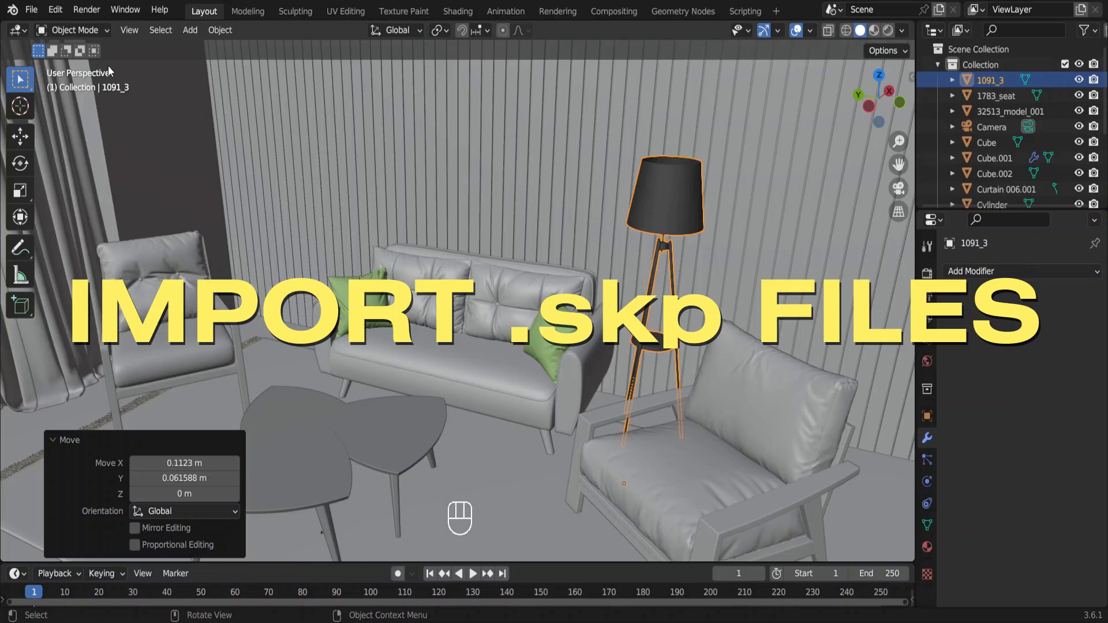
Import the TV SketchUp file Компонент.skp via File > Import > SketchUp
drag(64, 15, 134, 241)
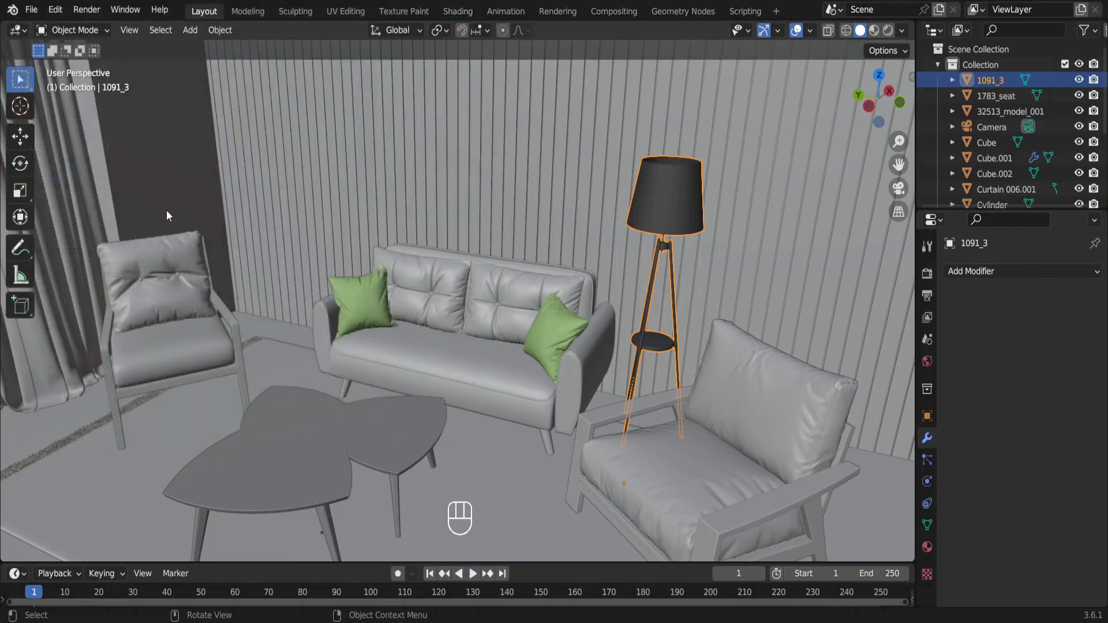
drag(33, 13, 582, 241)
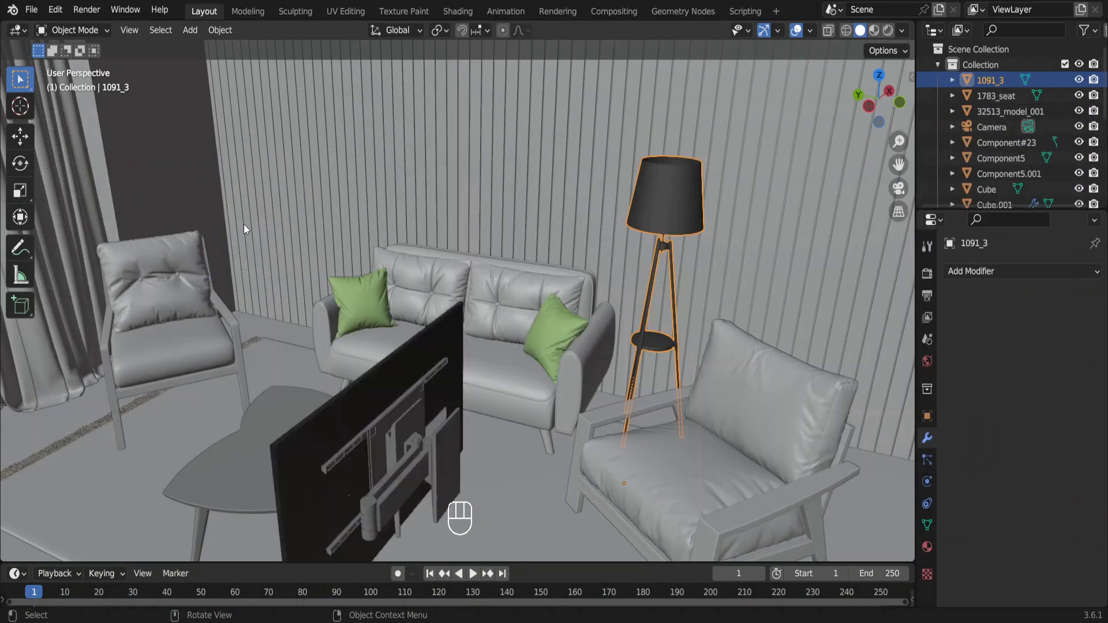
Raise the imported TV vertically onto the wall above the ledge
click(488, 351)
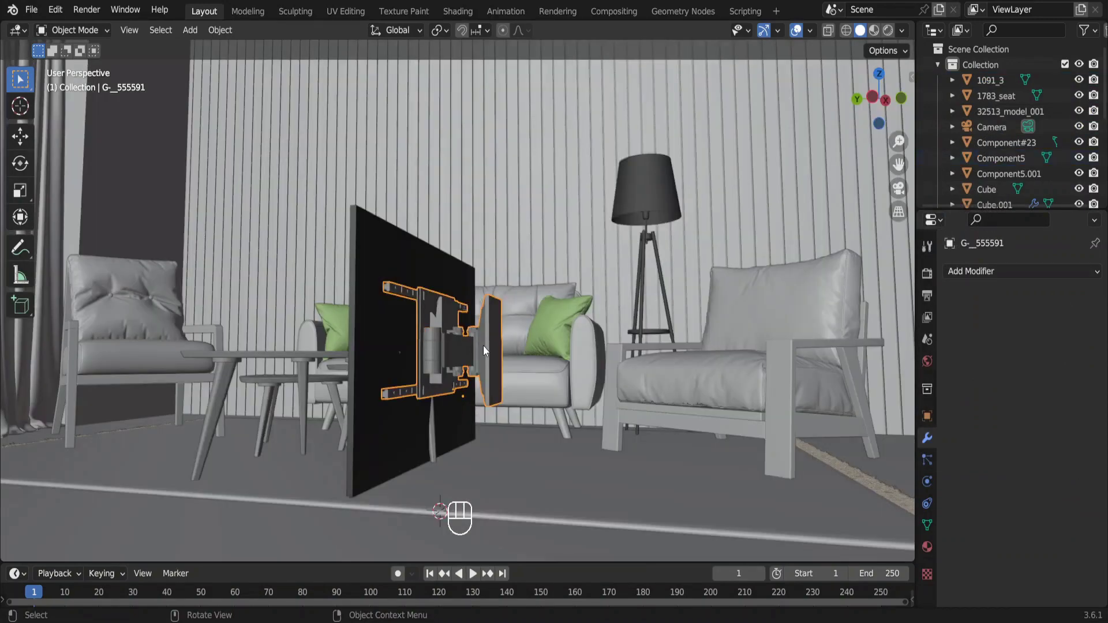
key(Delete)
key(g)
key(z)
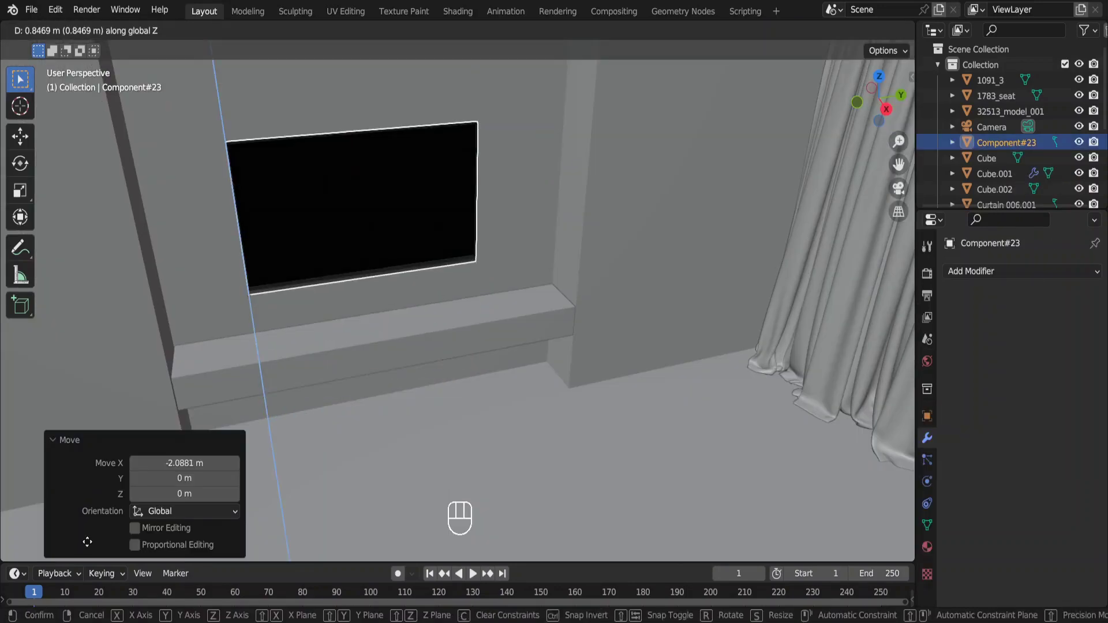
click(88, 544)
Shift the selected furniture group about 0.25 m along Y from the side view
key(g)
key(y)
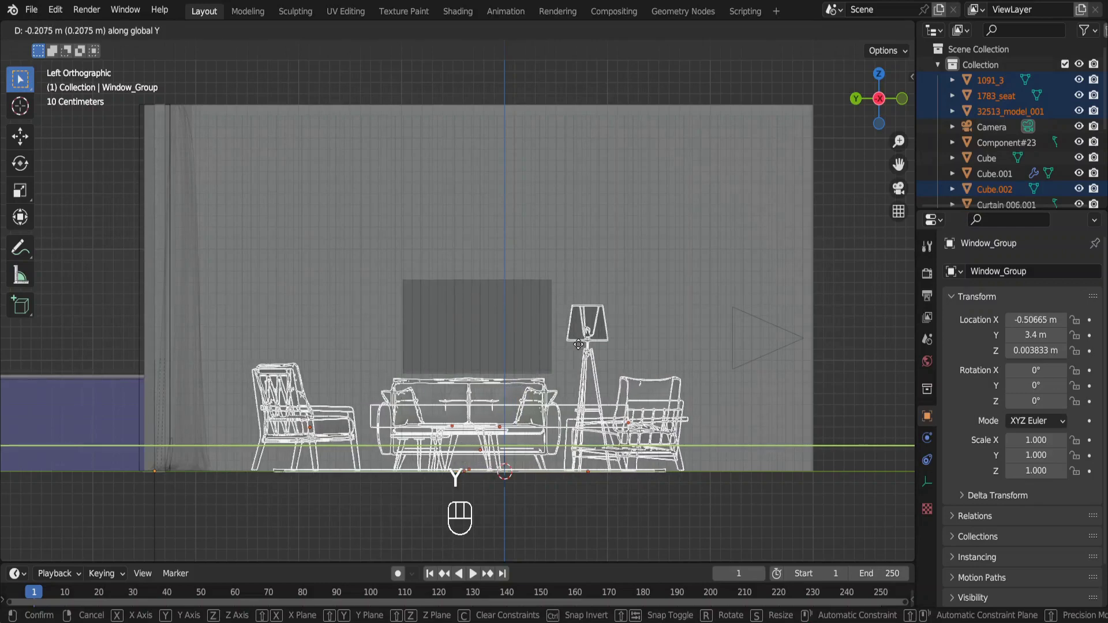
click(588, 355)
Isolate the decor group and delete the woolly grevillea plant
key(KP_Divide)
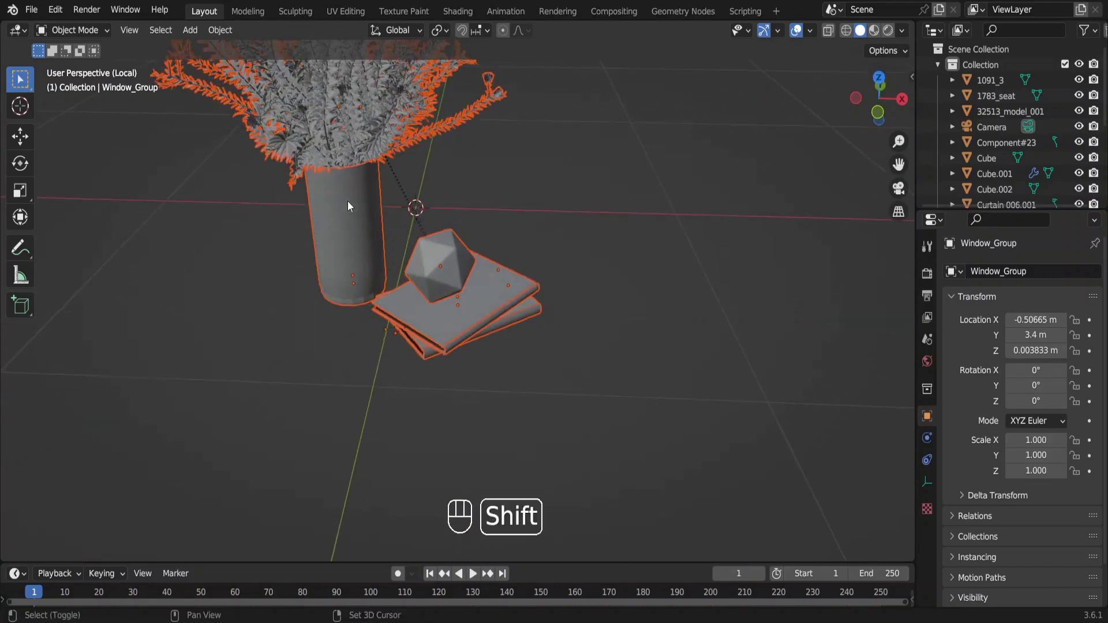
click(364, 183)
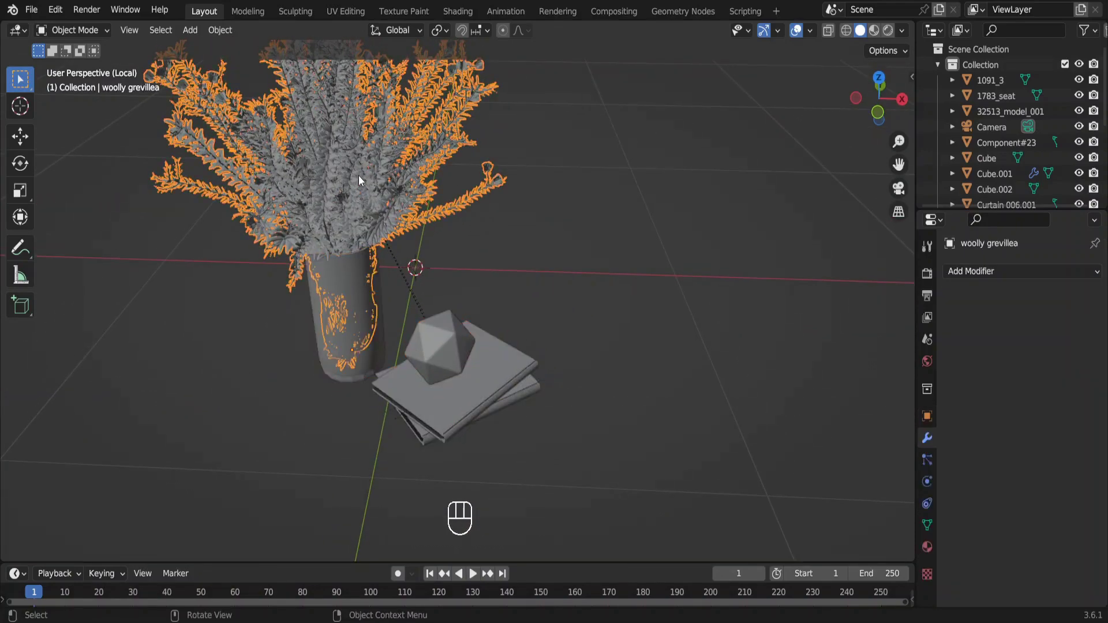
key(Delete)
Unparent the ornament and books with Clear and Keep Transformation
click(361, 259)
key(Delete)
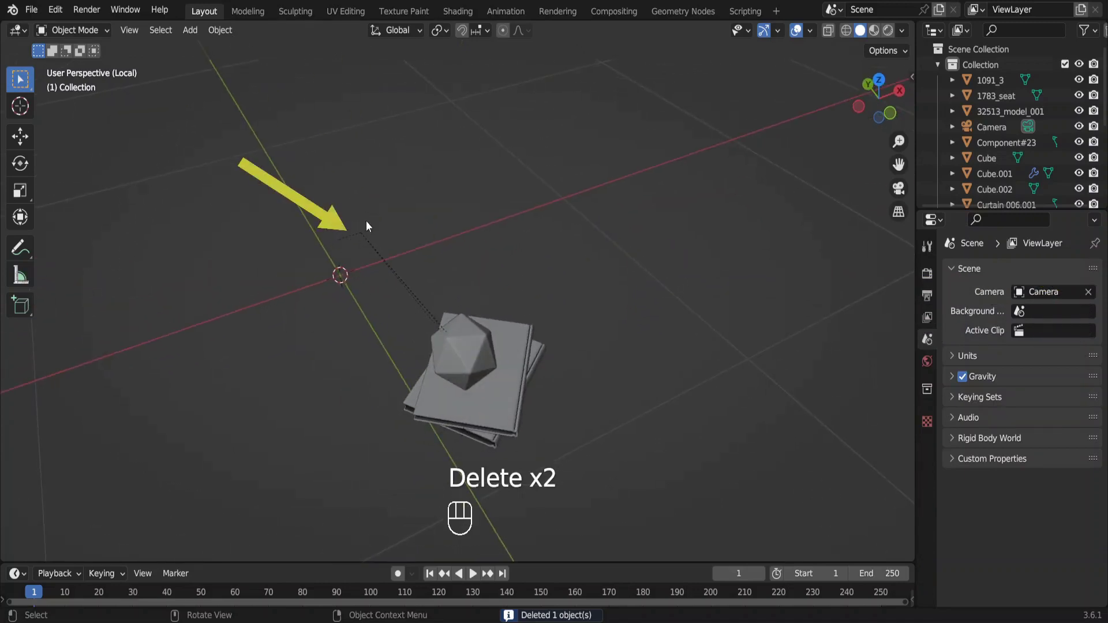
click(365, 241)
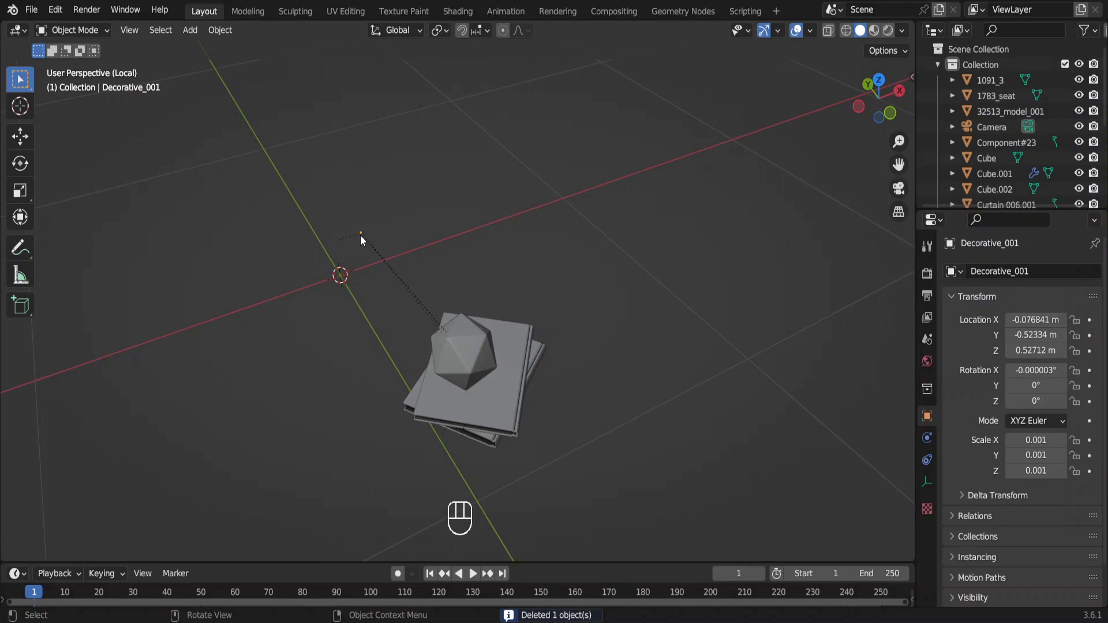
key(g)
key(Escape)
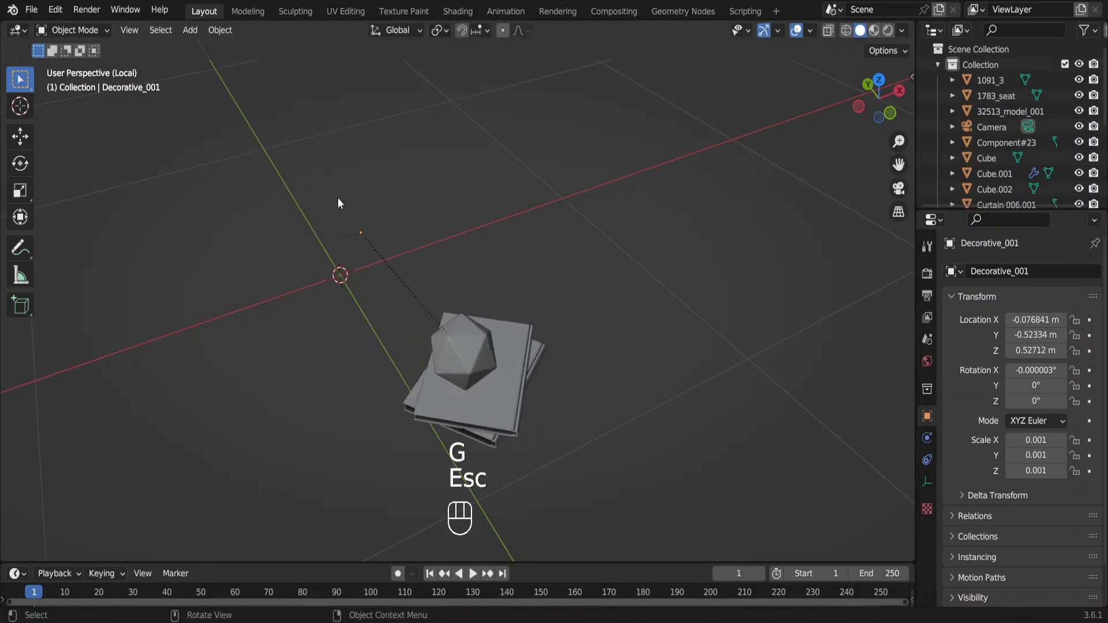
drag(420, 296, 579, 462)
key(alt+p)
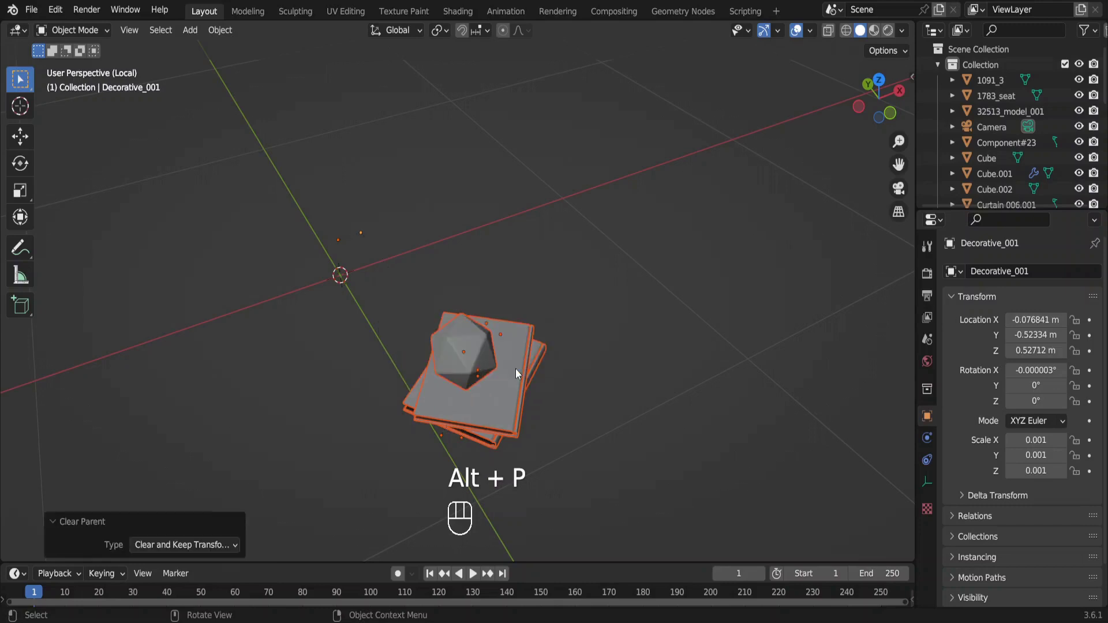
Delete the two leftover empty markers and reselect the ornament and books
drag(320, 217, 396, 273)
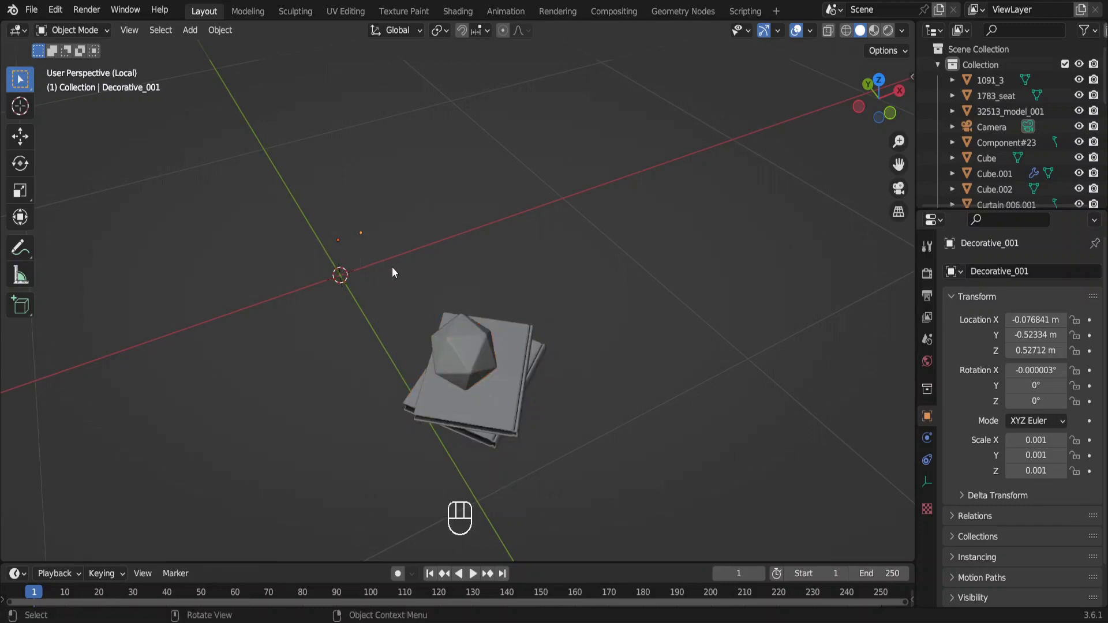
key(Delete)
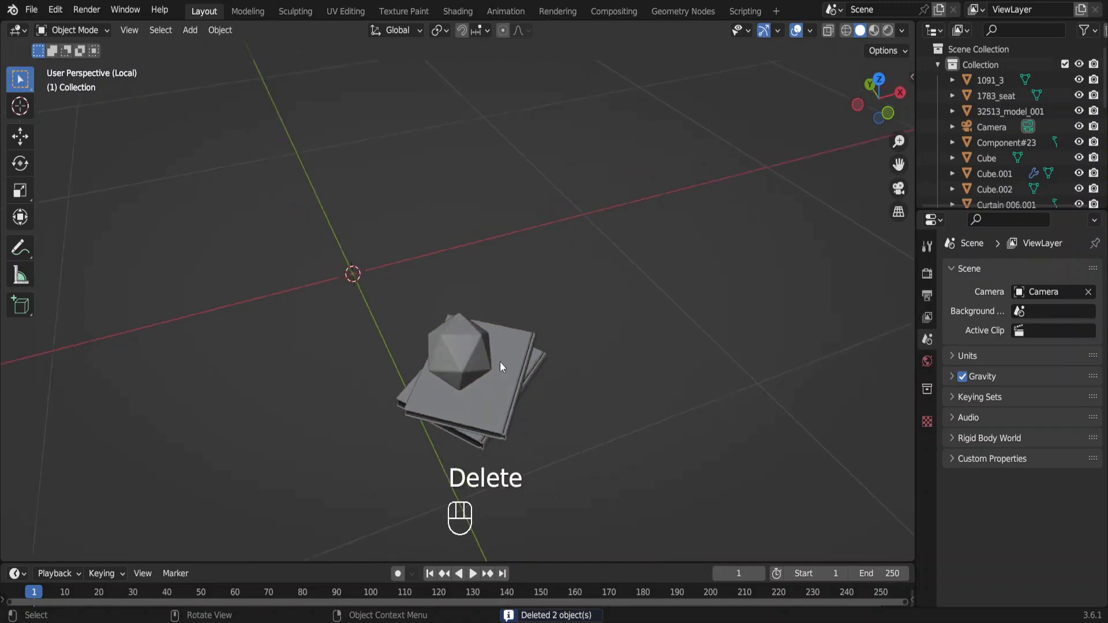
drag(375, 287, 506, 418)
Lower the ornament and books onto the low table and leave local view
key(g)
key(z)
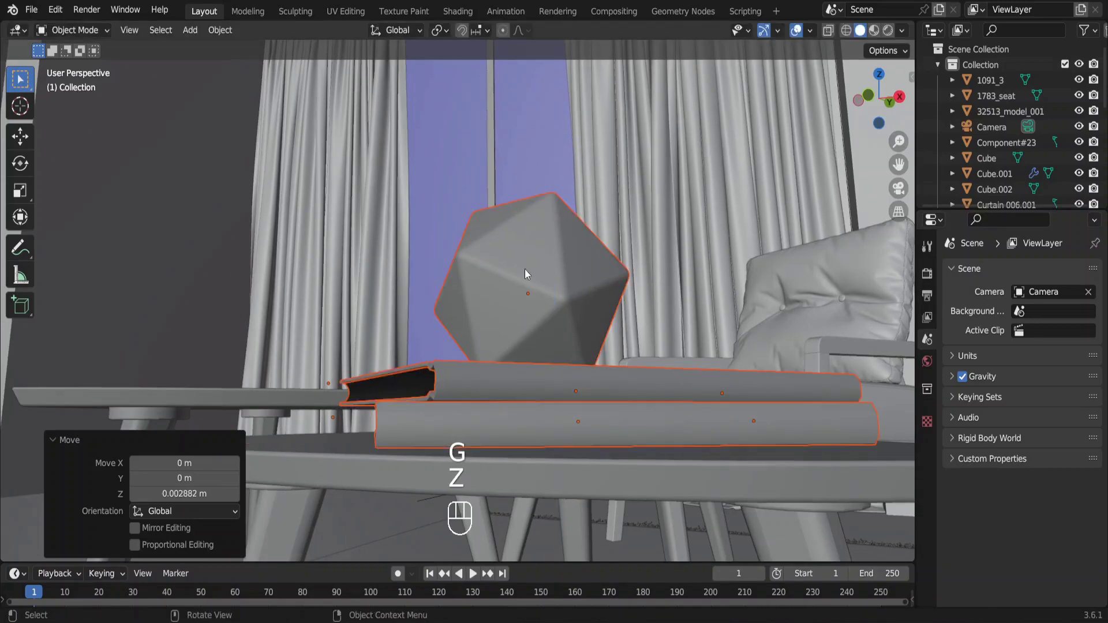
key(KP_Divide)
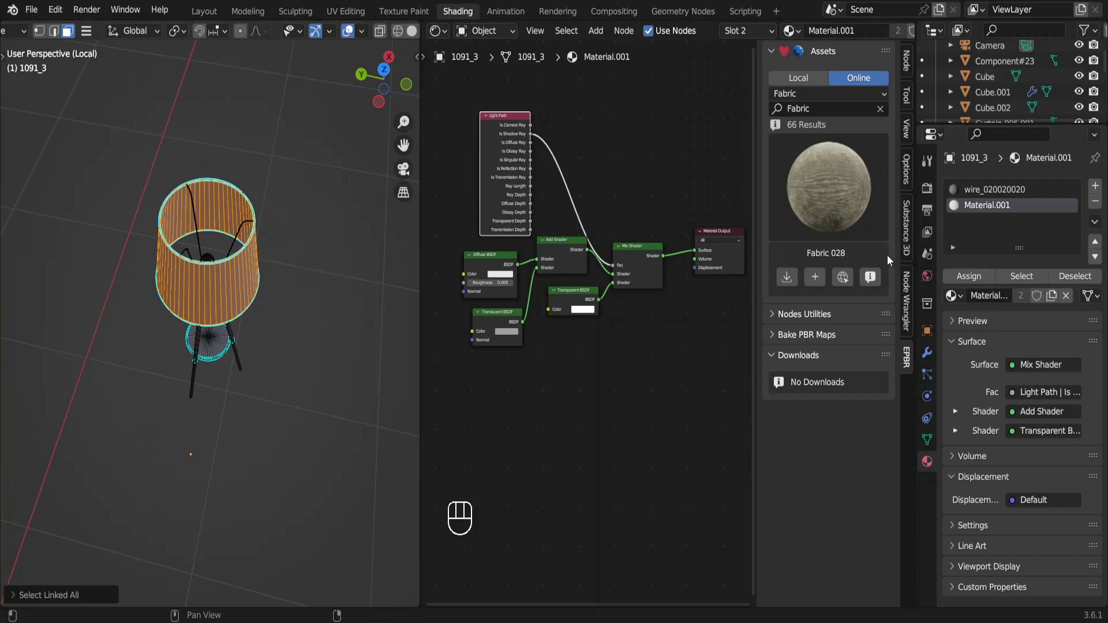
Inspect the books' paper and printed cover materials in the Shading workspace
click(979, 285)
key(Return)
click(697, 314)
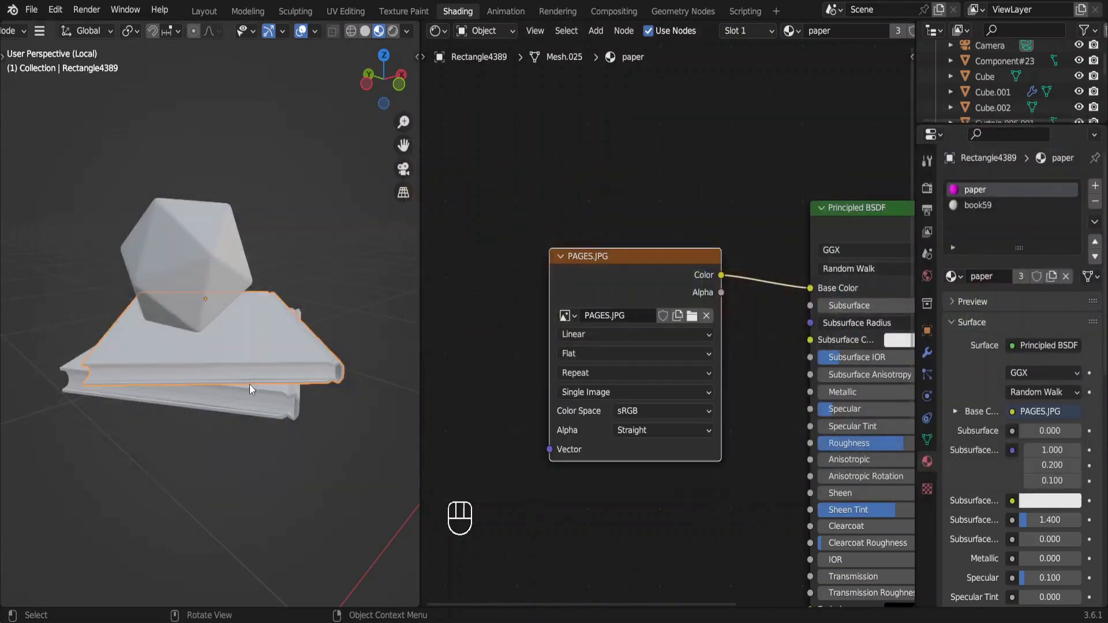
click(684, 361)
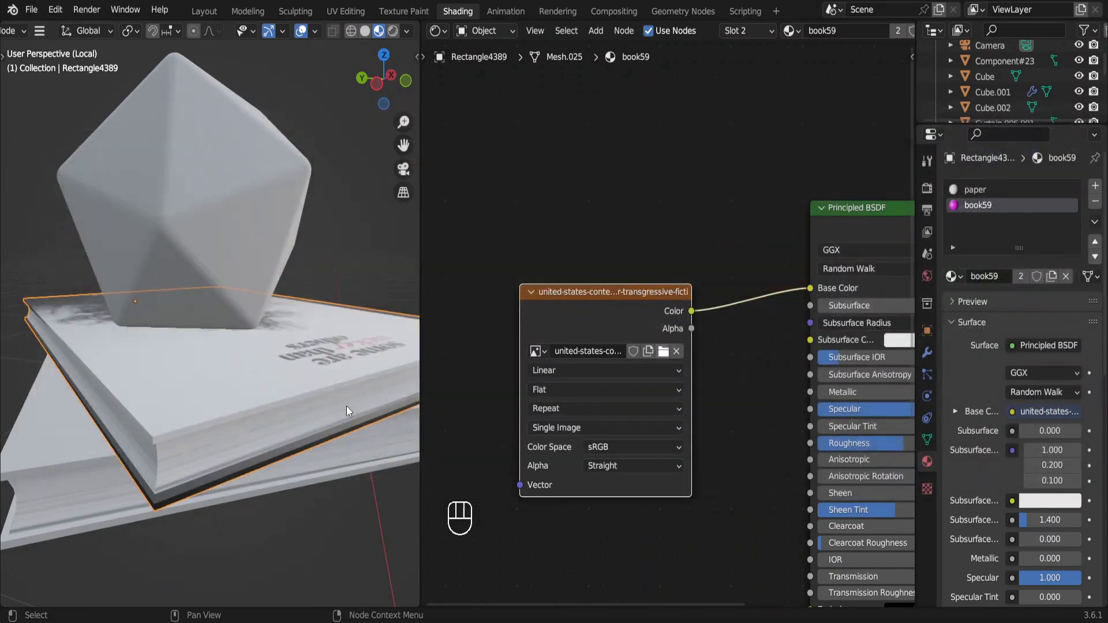
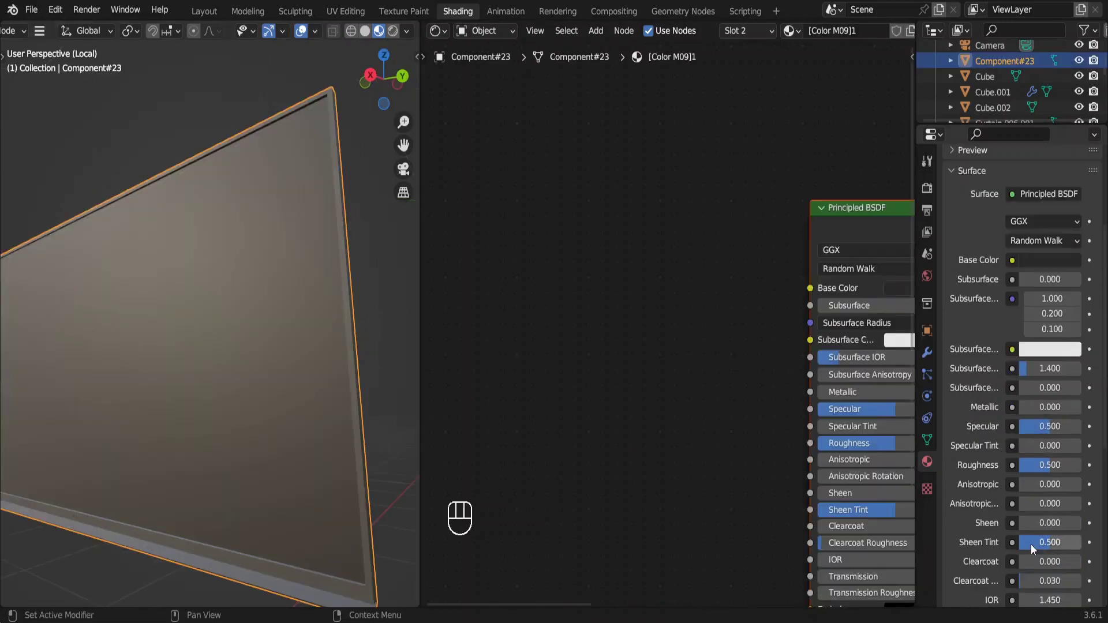
Load the wood image into the magenta tray's Map #14 image node
drag(1050, 472, 1036, 471)
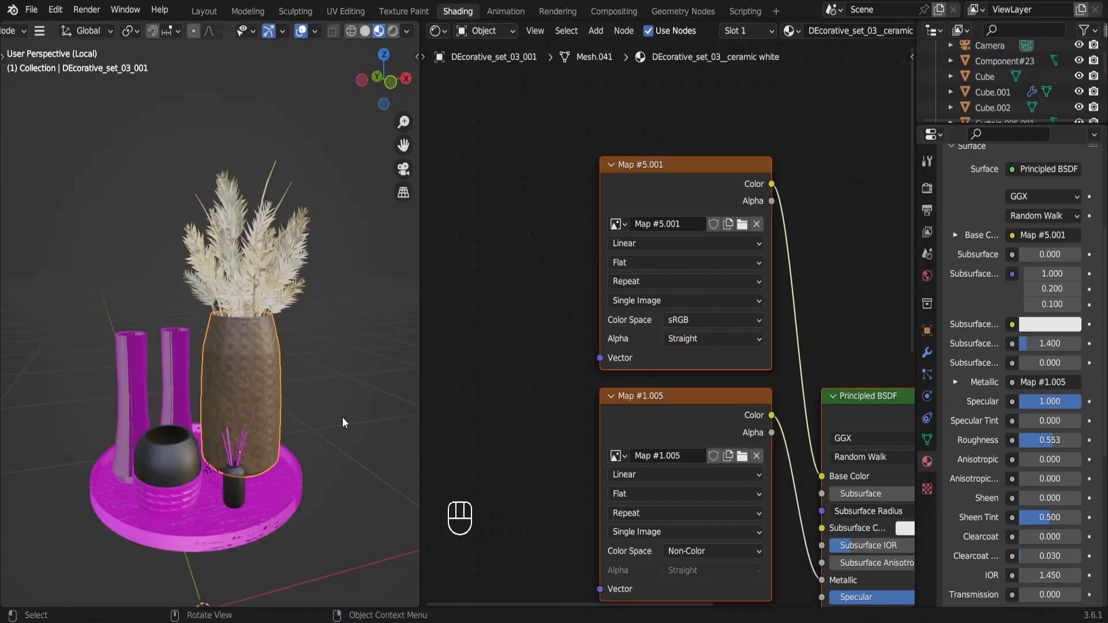
click(302, 490)
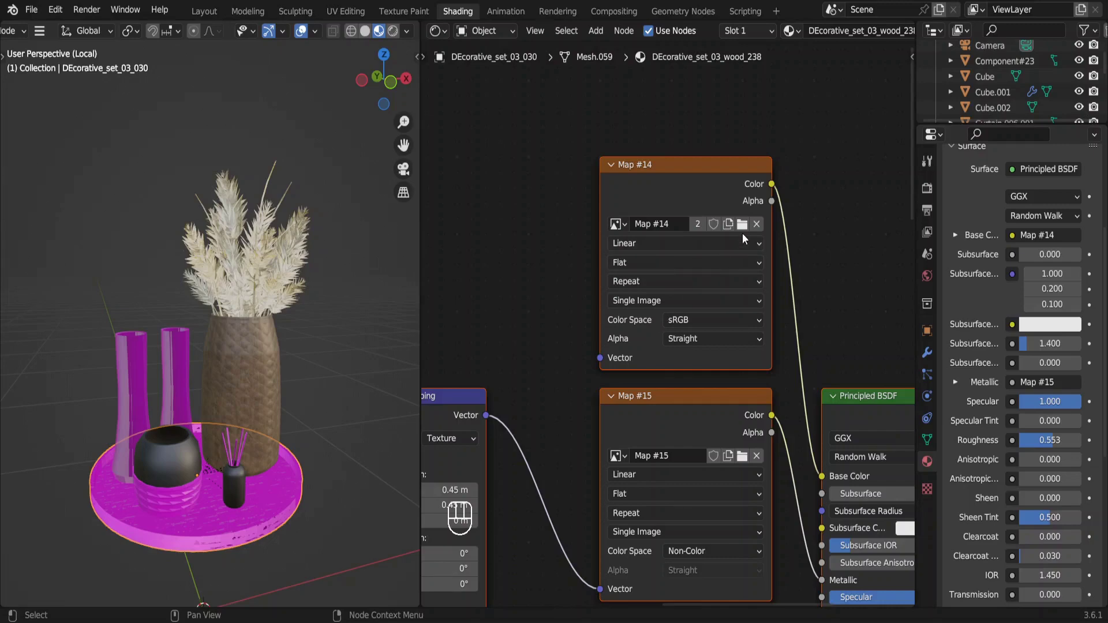
click(744, 240)
click(748, 233)
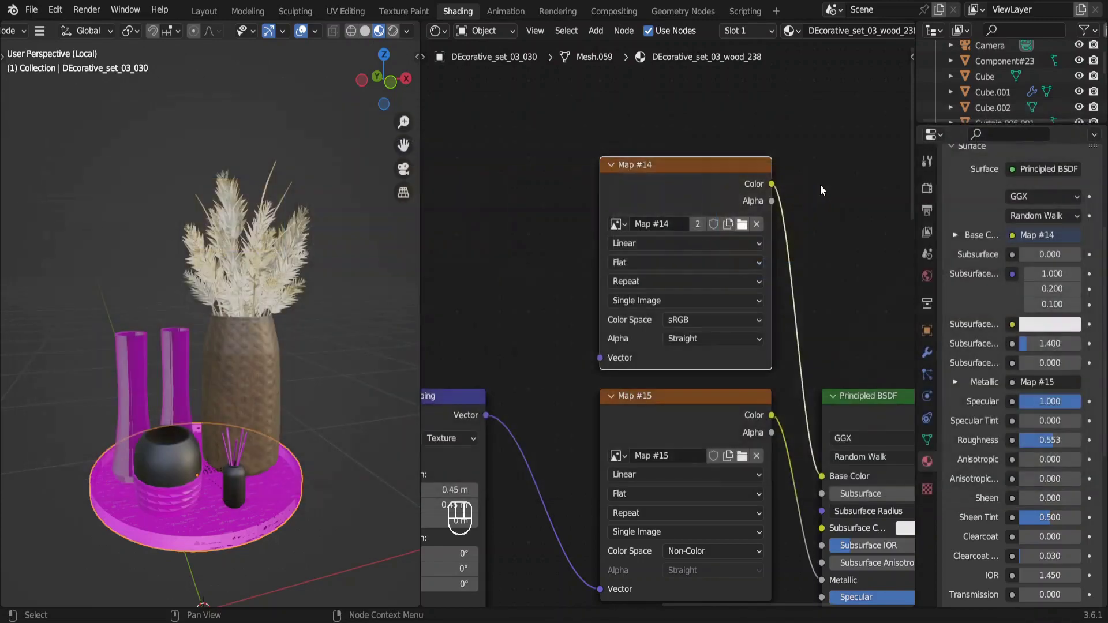
Add a Normal Map node at strength 0.1 and connect it to the tray material
right_click(826, 192)
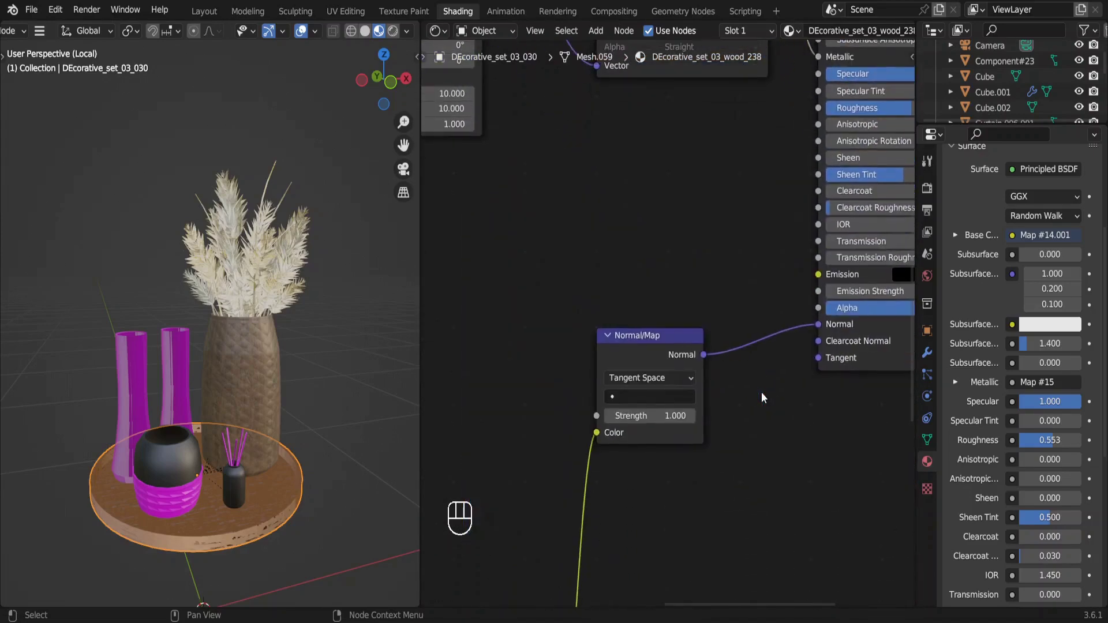
click(604, 450)
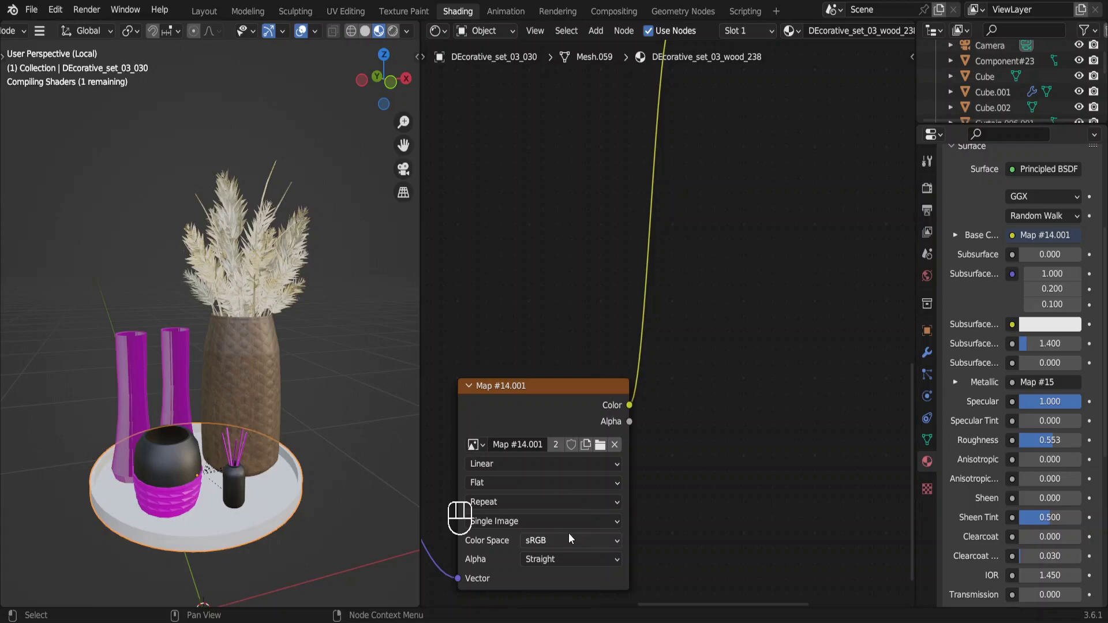
drag(573, 545, 560, 446)
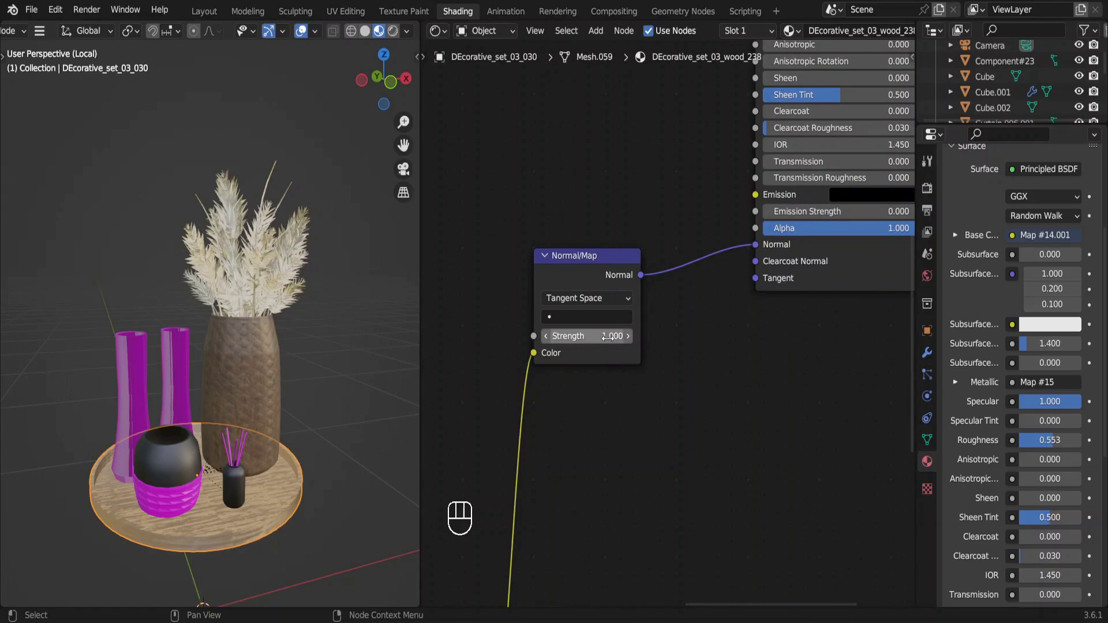
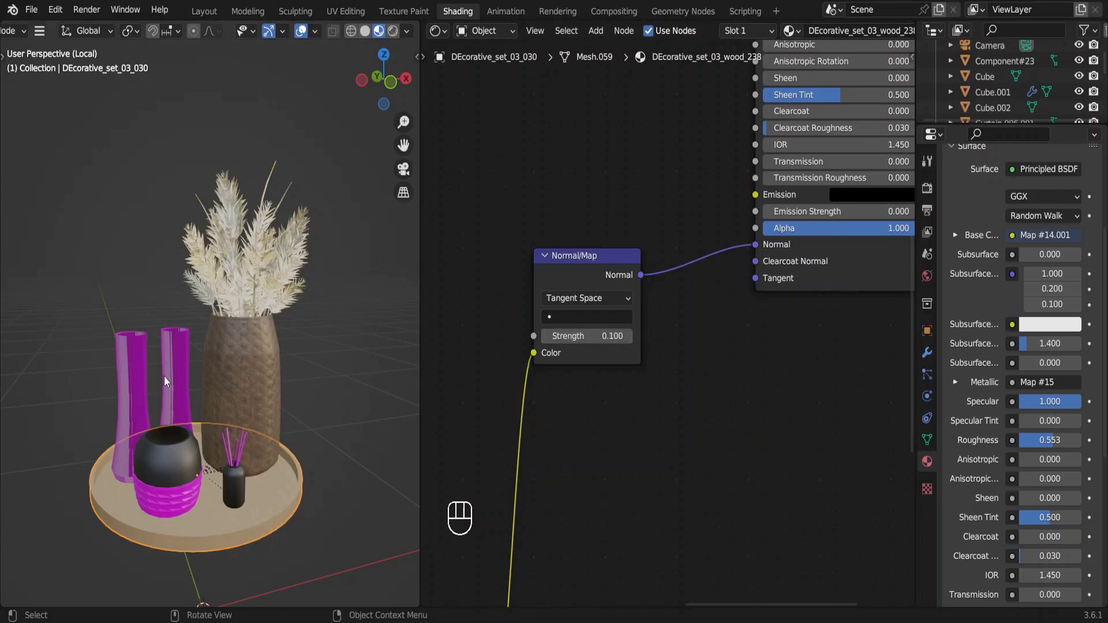
Delete the leftover stray objects around the vase area one by one
drag(112, 320, 180, 360)
key(Delete)
click(173, 467)
key(Delete)
click(242, 491)
key(Delete)
drag(242, 496, 218, 492)
click(284, 531)
key(Delete)
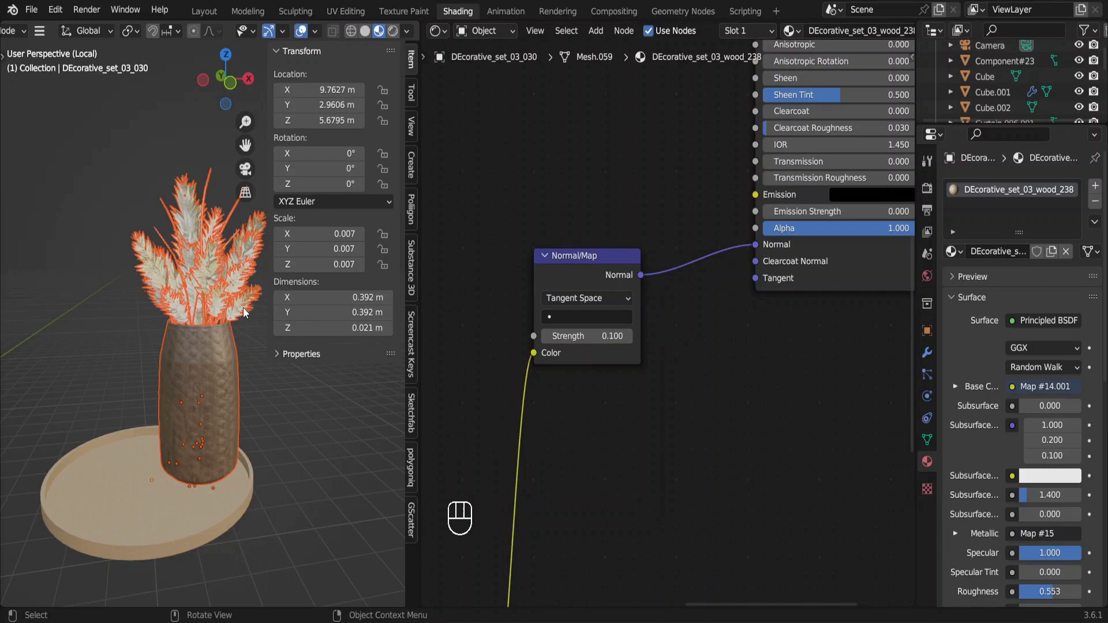
Join the dried grass stems with the vase into a single object
drag(249, 314, 101, 202)
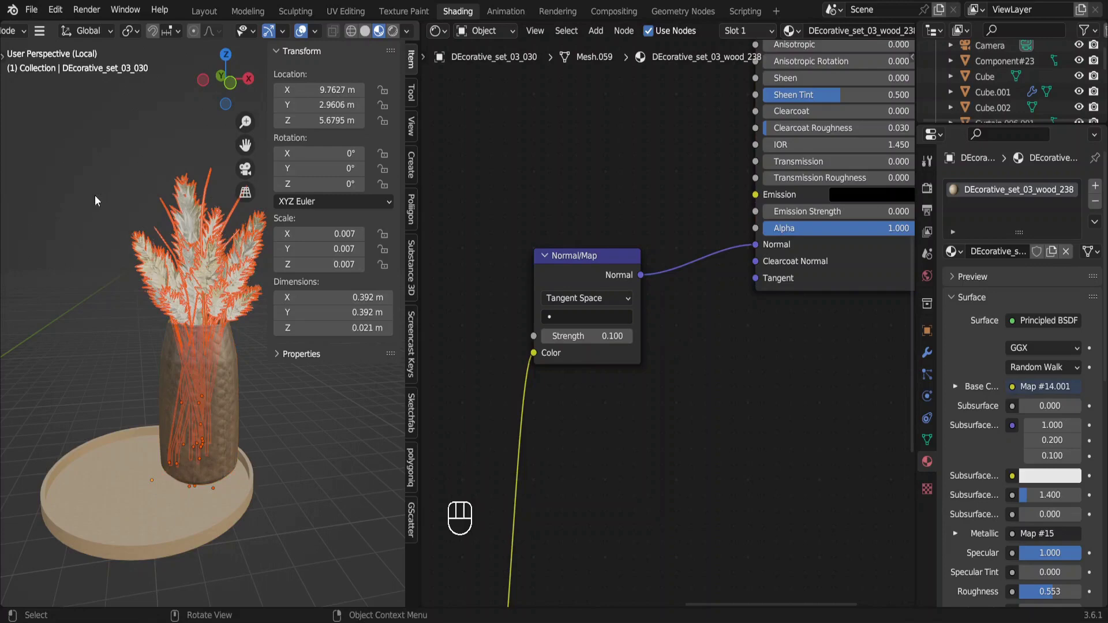
click(236, 357)
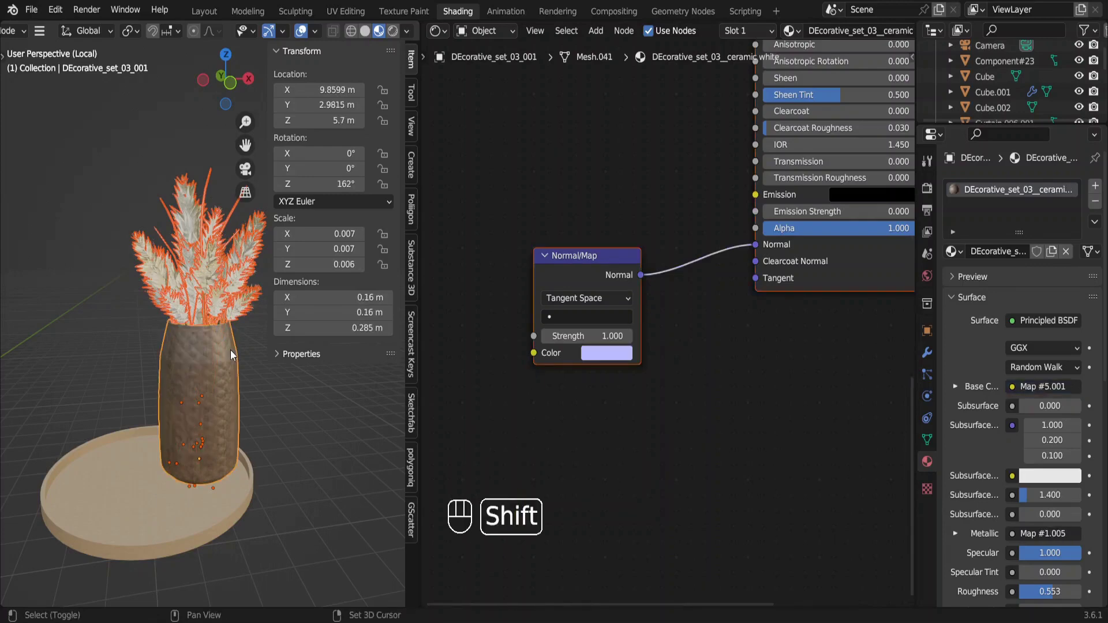
key(g)
key(Escape)
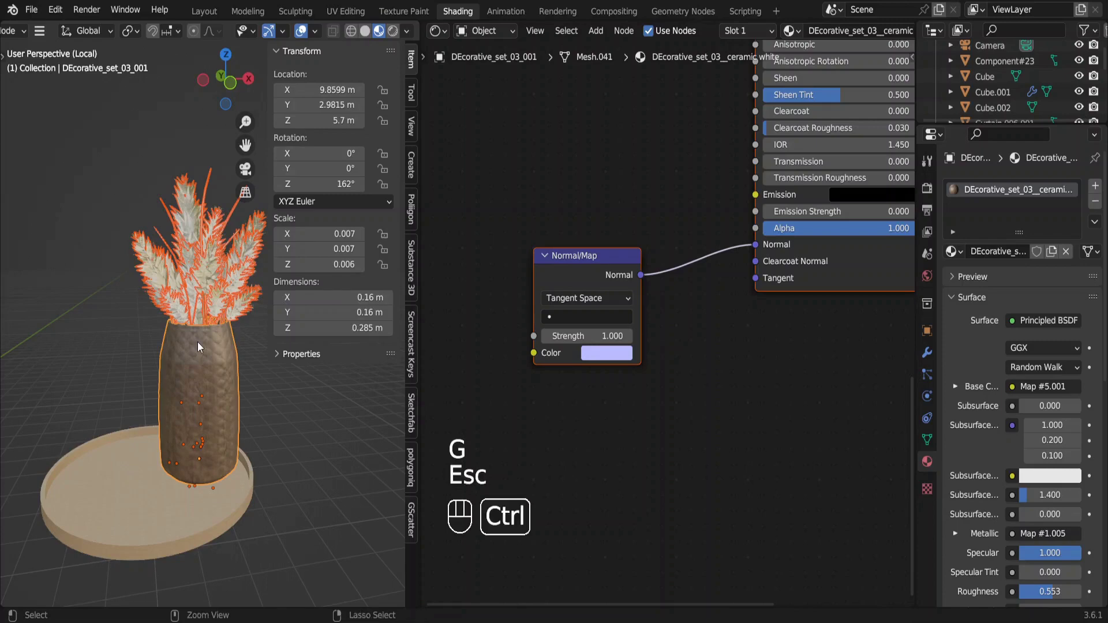
key(ctrl+j)
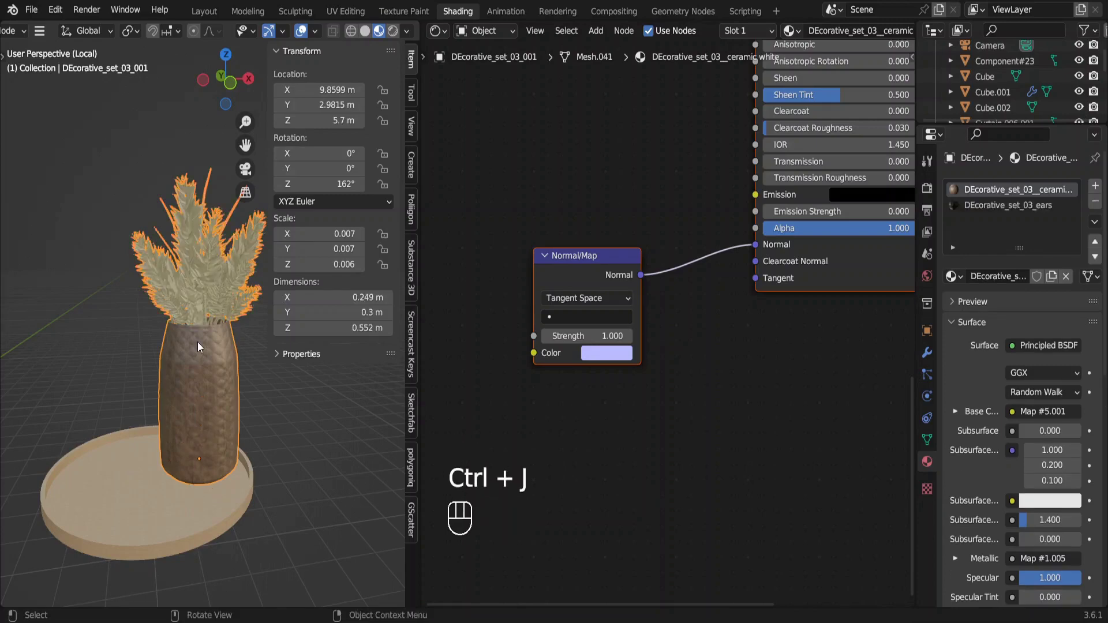
click(199, 349)
key(g)
key(Escape)
Move the vase with its grass horizontally and down onto the marble ledge
click(187, 489)
key(g)
key(shift+z)
key(g)
key(z)
click(285, 242)
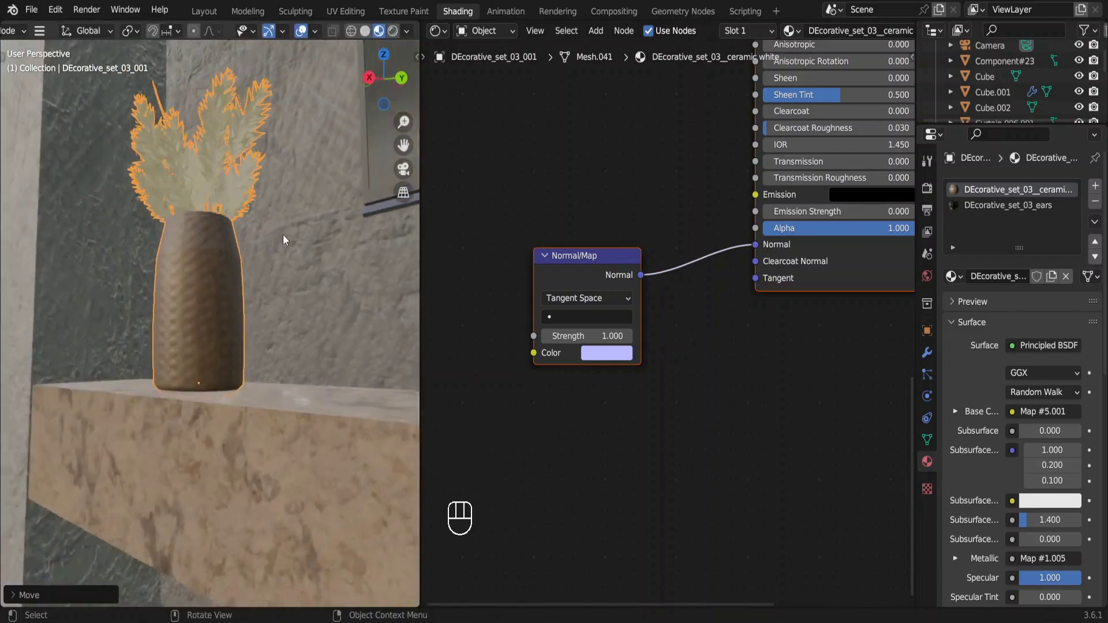
Turn the tray set about the vertical axis and scale it to 0.7
key(r)
key(z)
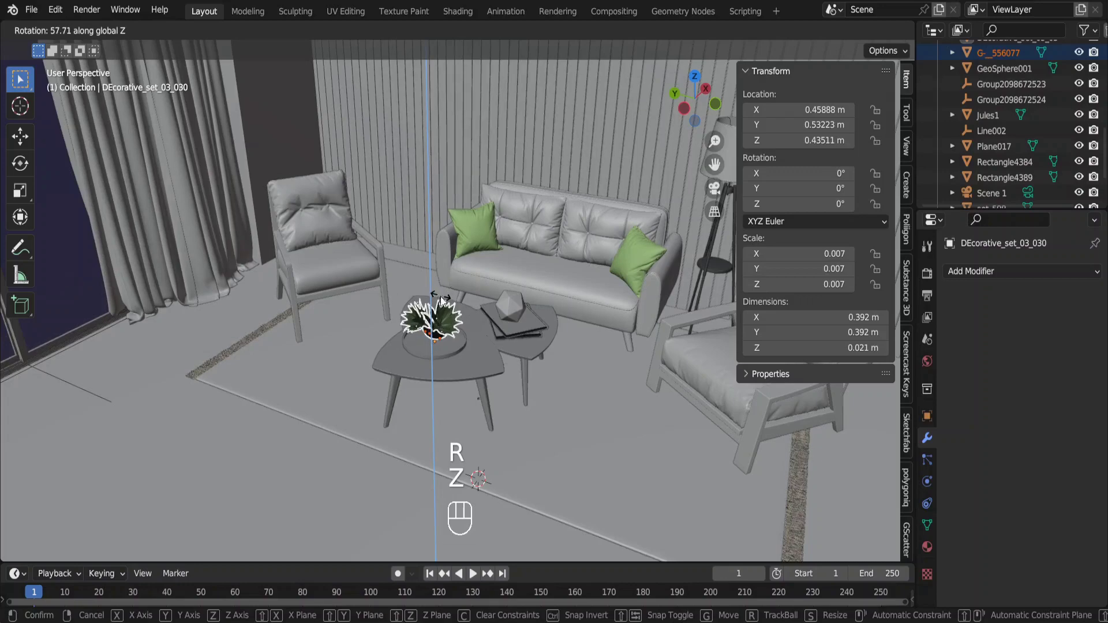
key(s)
key(.)
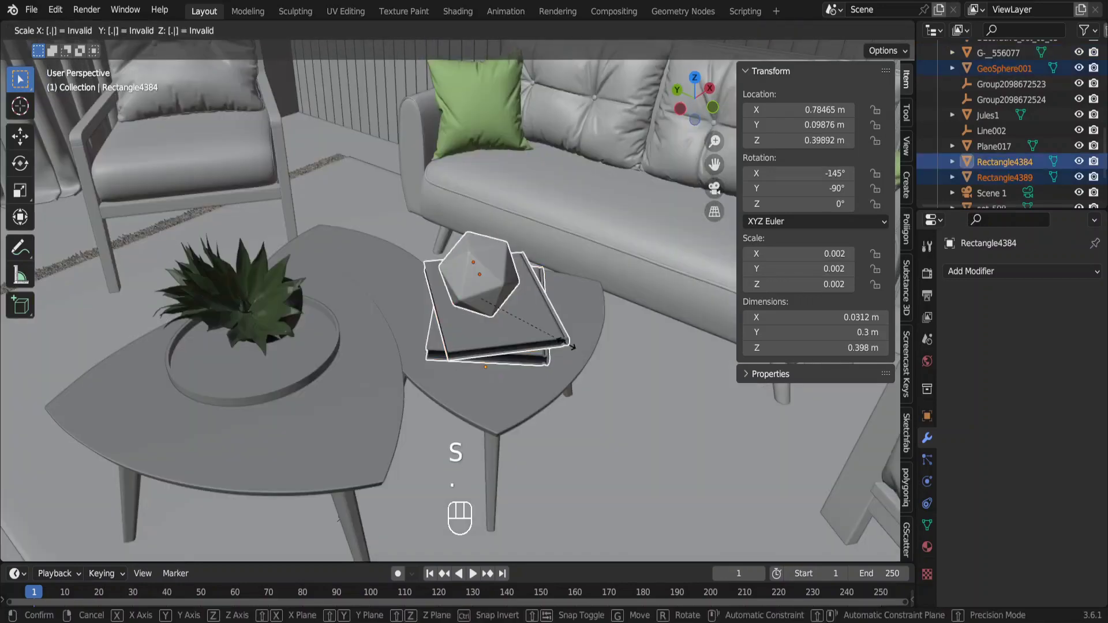
key(7)
key(Return)
Duplicate the pair of books along X and move the copy onto the low cabinet
key(shift+d)
key(x)
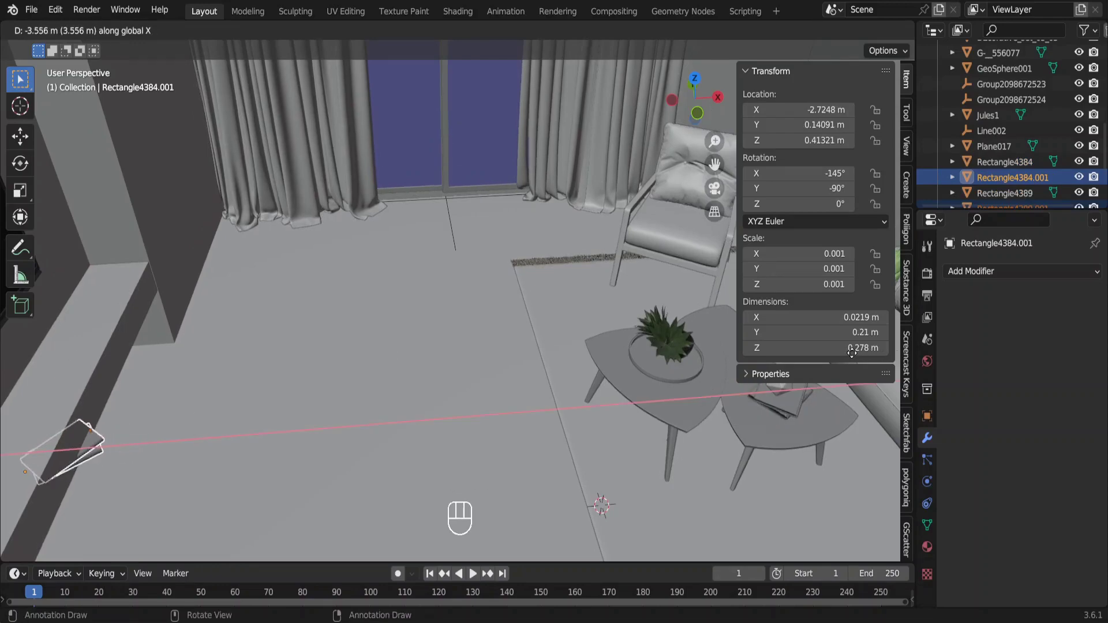
key(g)
key(z)
key(g)
key(shift+z)
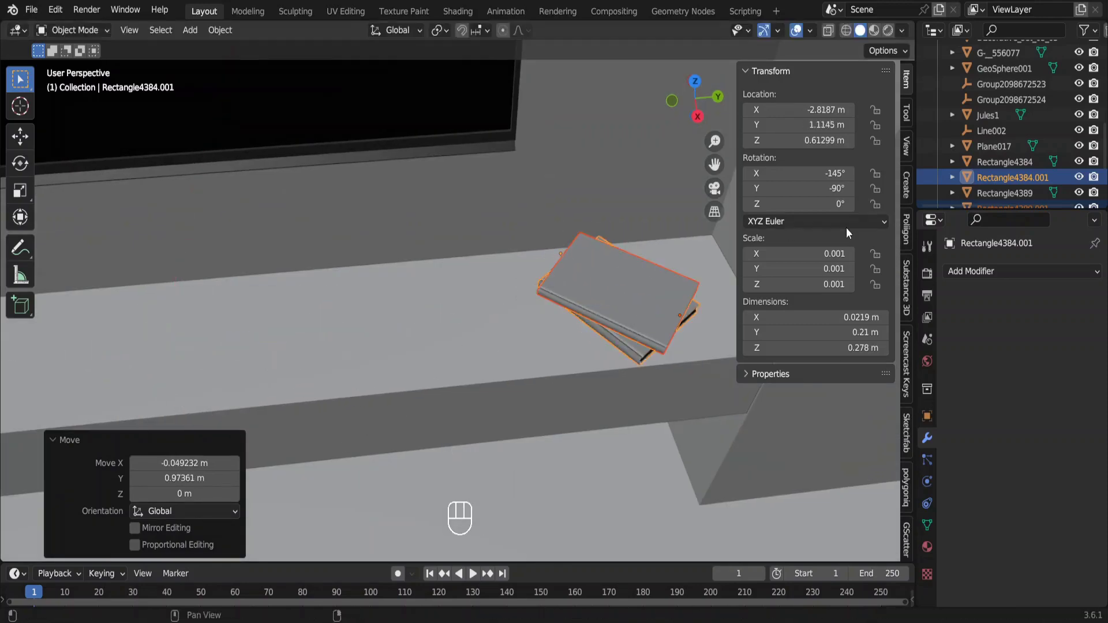
key(g)
key(z)
Resize the copied books, slide them into place and rotate the top book about Z
key(s)
key(s)
key(g)
key(shift+z)
click(497, 319)
key(r)
key(z)
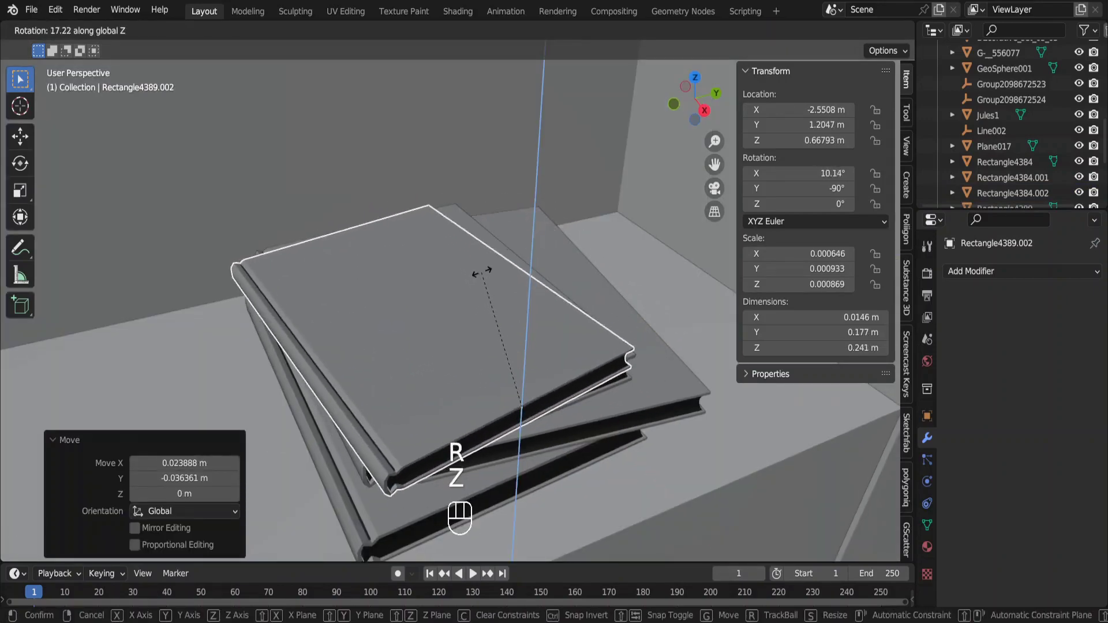
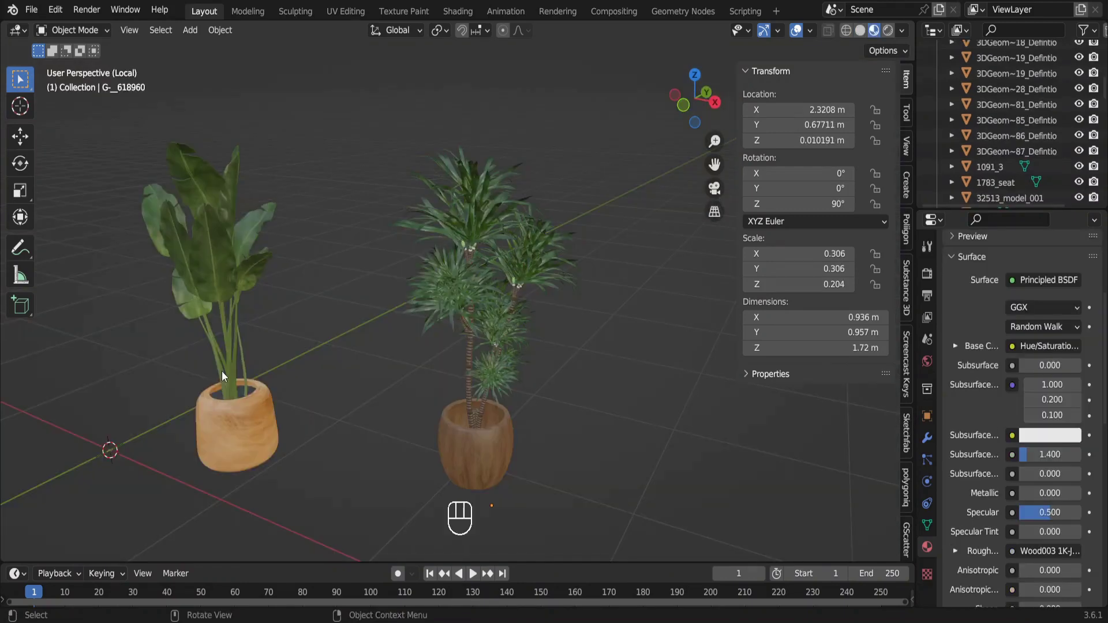
Duplicate the pot soil, join the leafy plant group and move it into the room corner
click(225, 402)
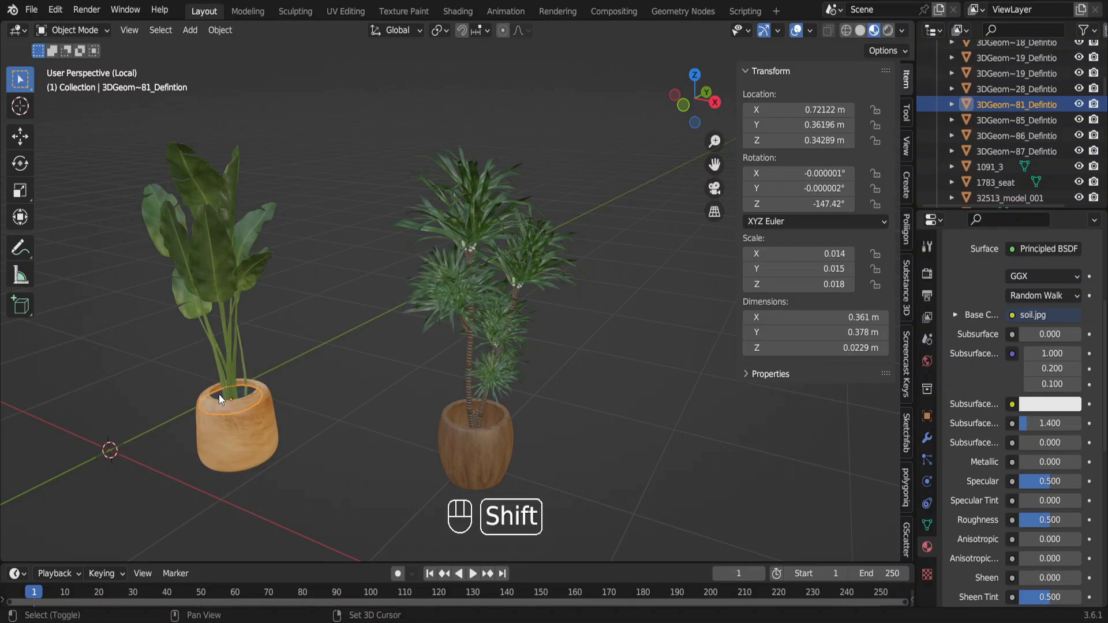
key(shift+d)
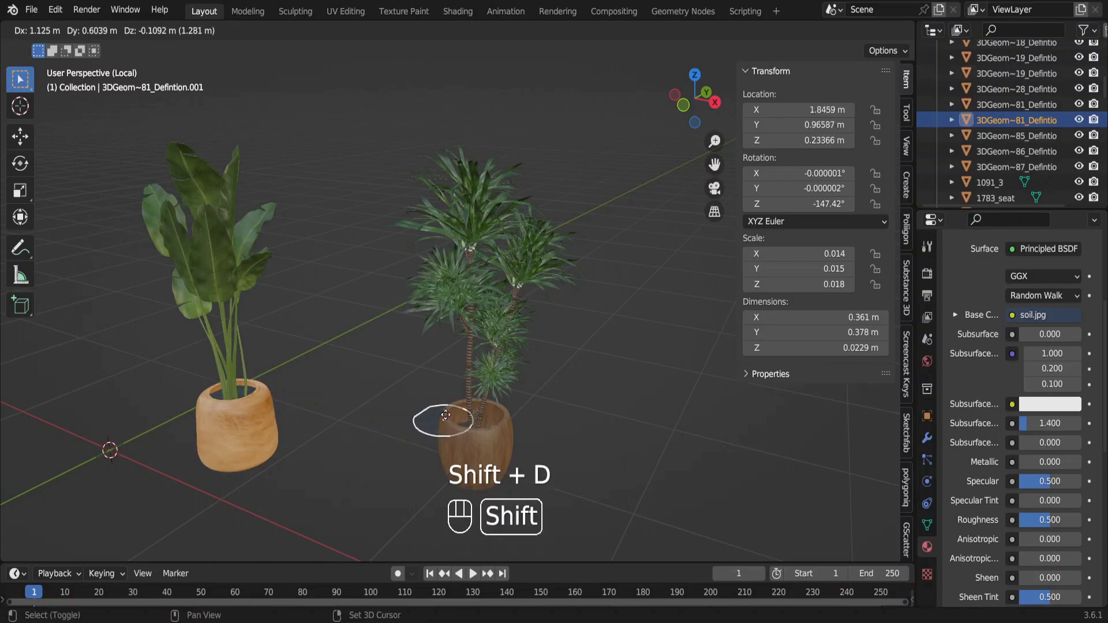
key(shift+z)
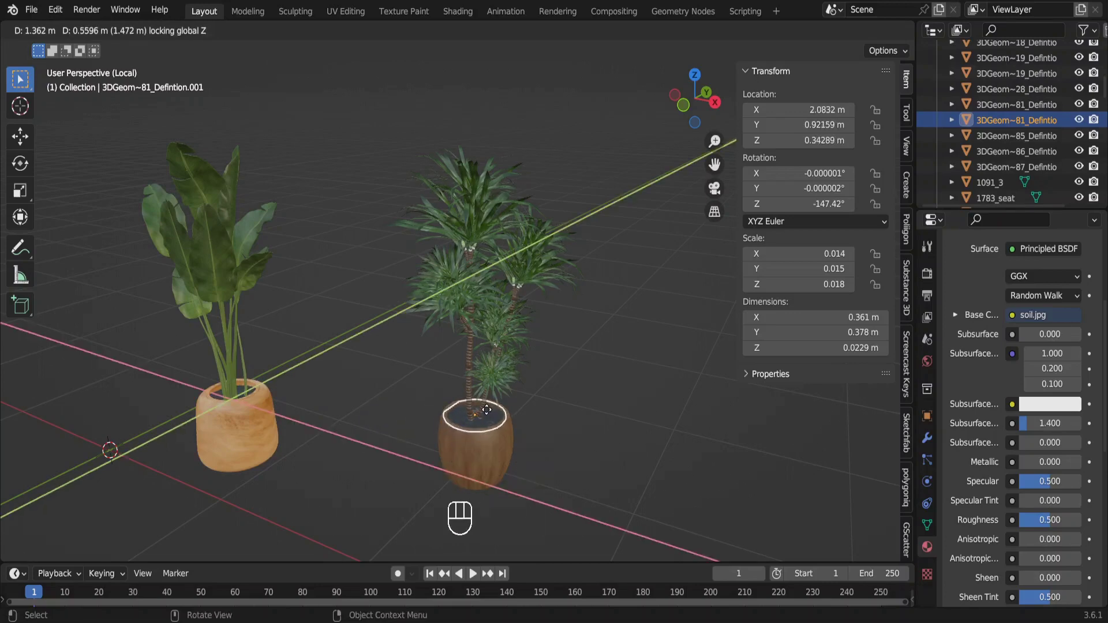
key(ctrl+j)
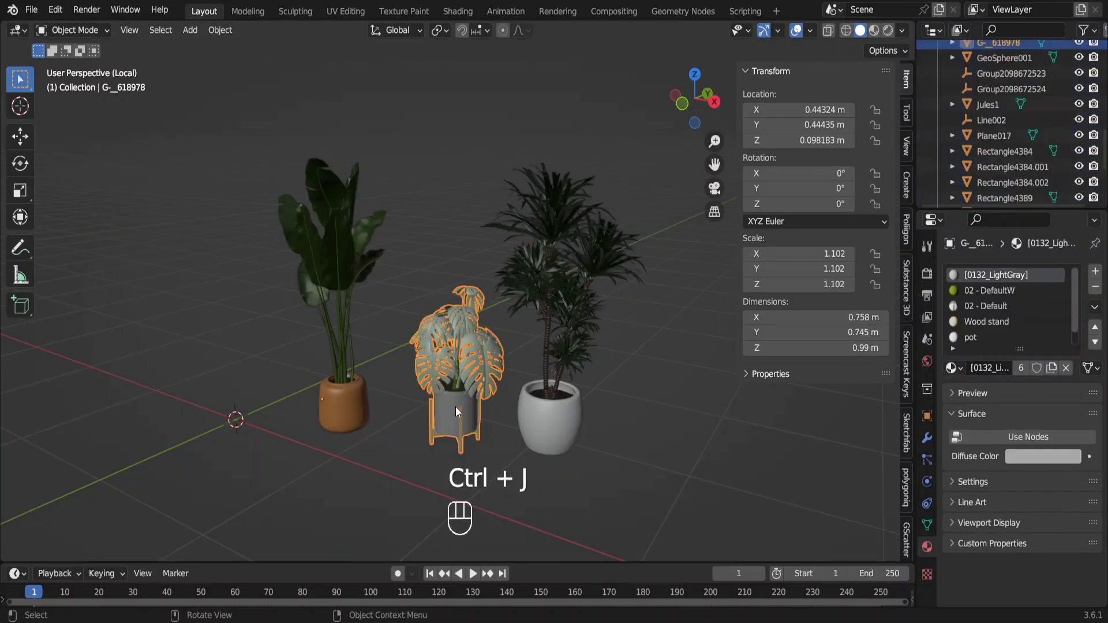
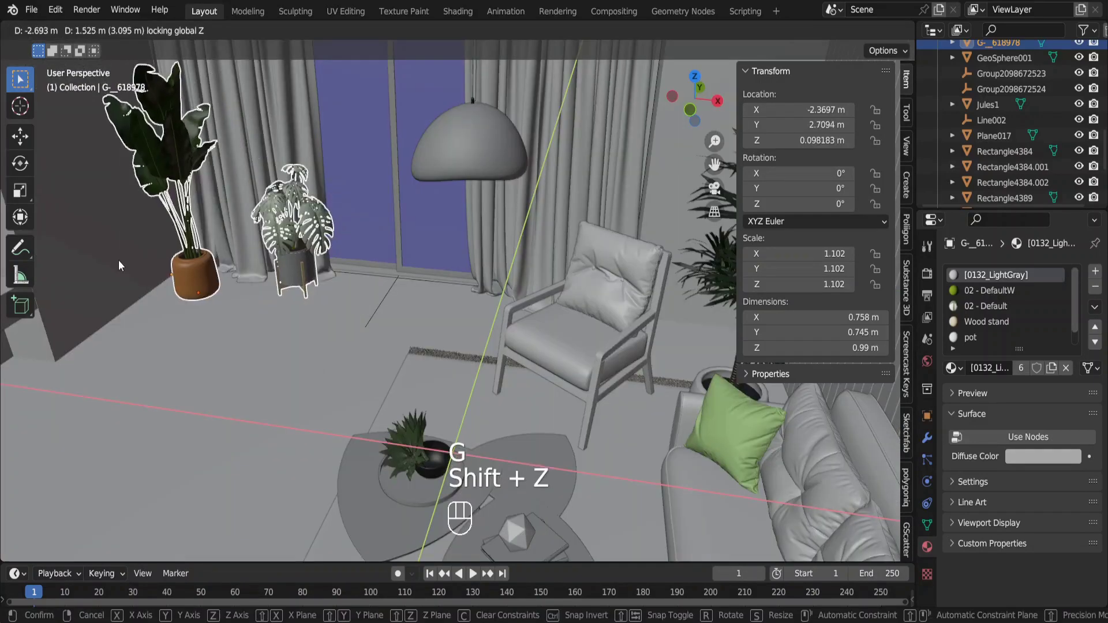
key(shift+z)
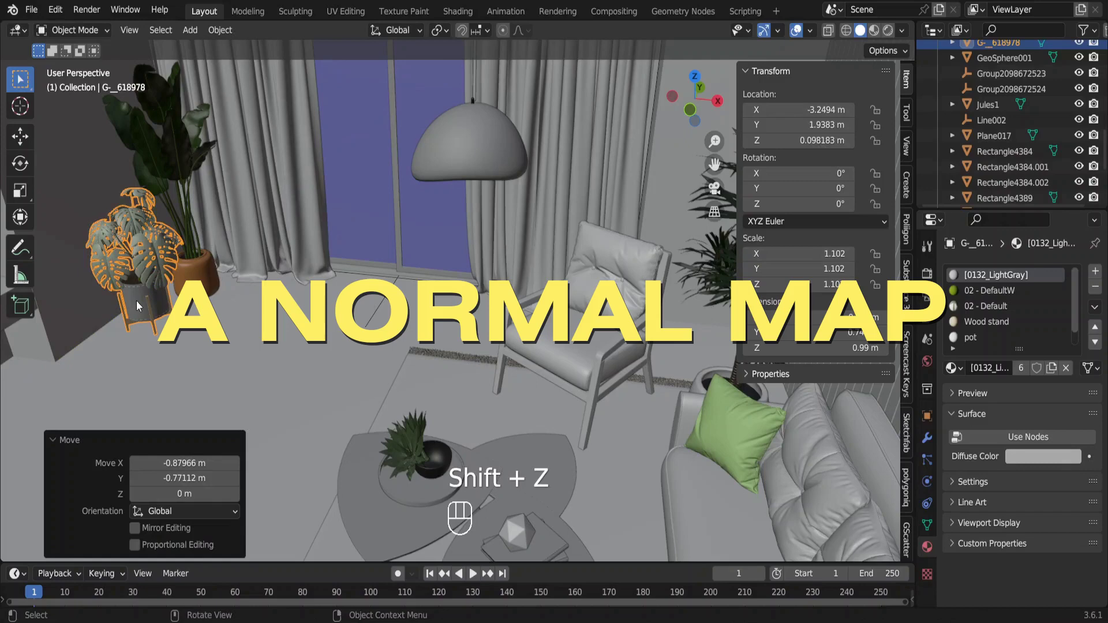
Focus the lampshade and browse for the blue normal-map image in the lamp folder
key(g)
key(KP_Decimal)
click(673, 325)
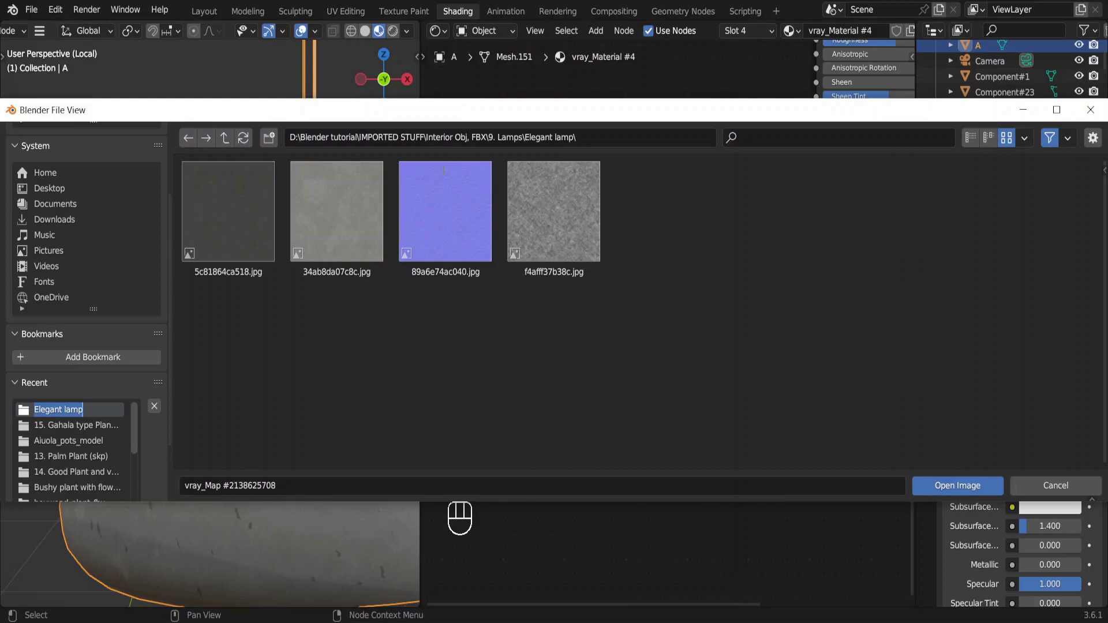